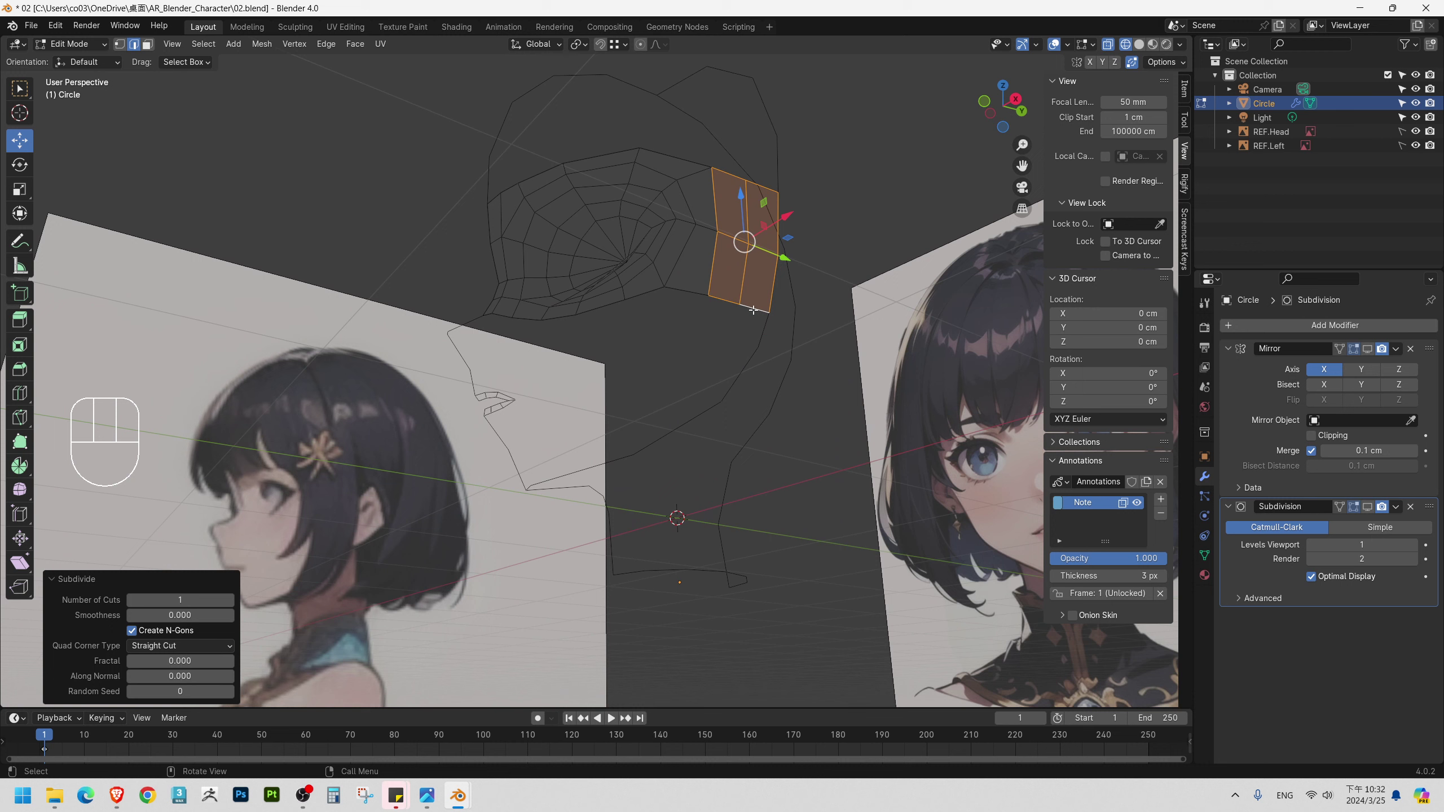
Extrude a new vertex from the back of the cranium down behind the ear toward the jaw.
click(753, 304)
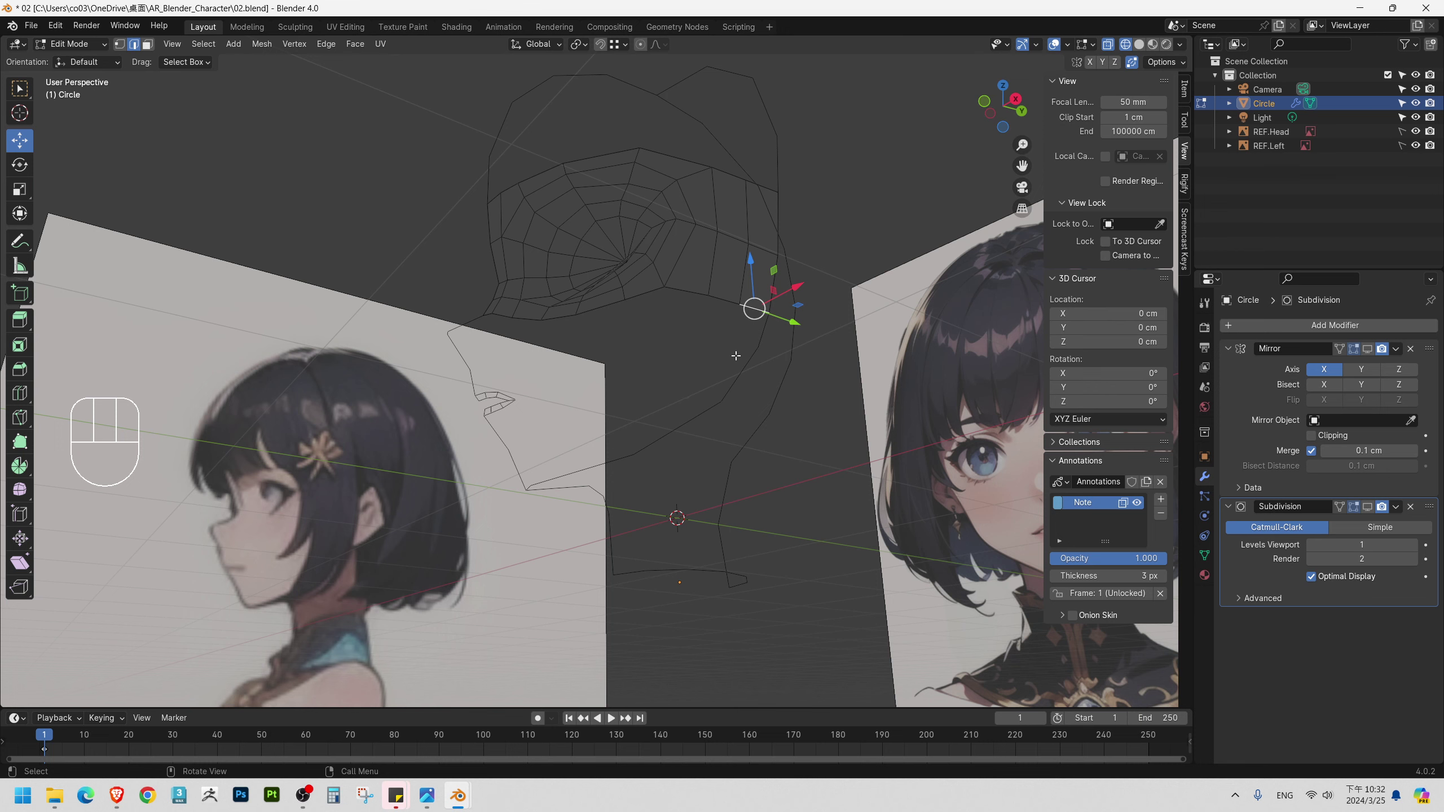
middle_click(720, 334)
middle_click(730, 290)
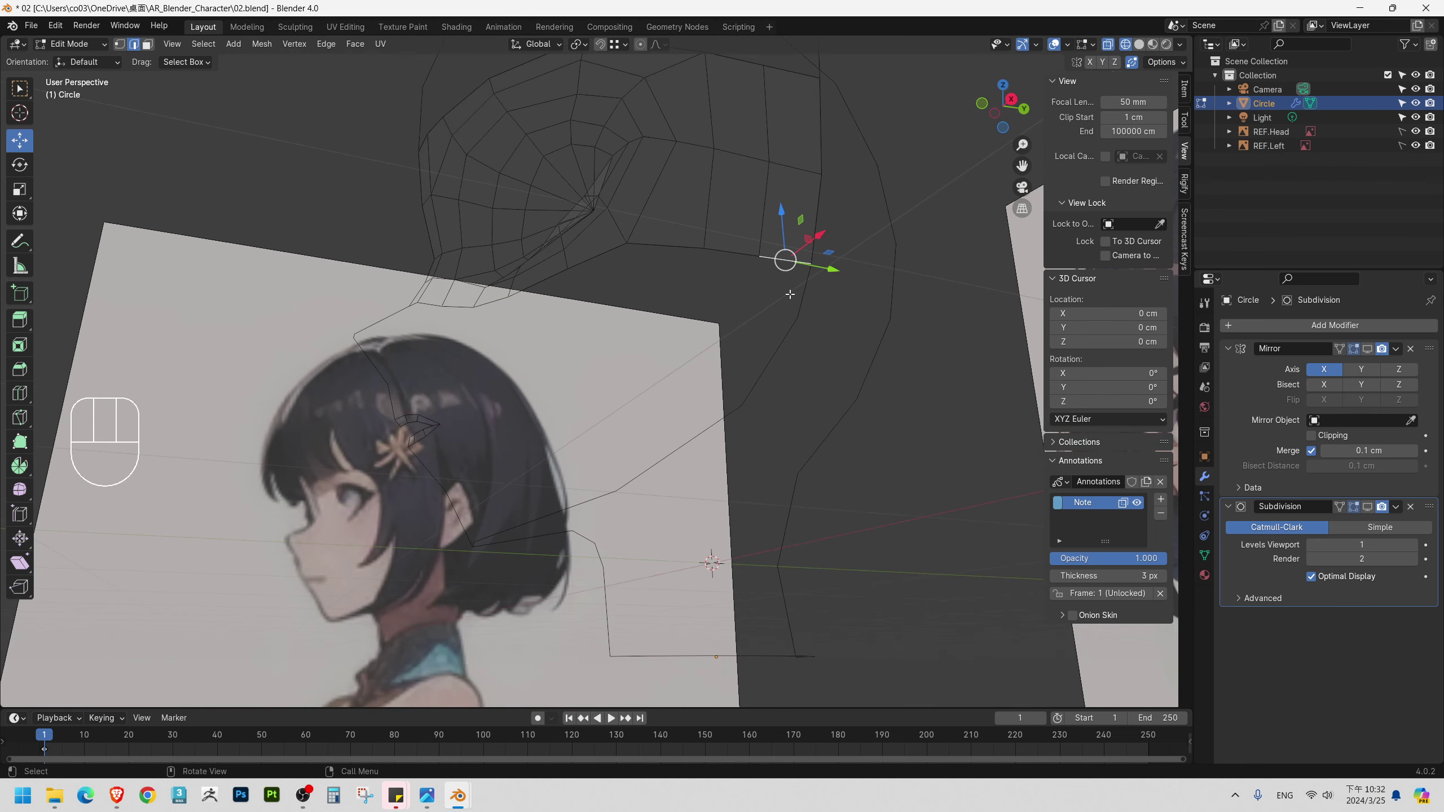
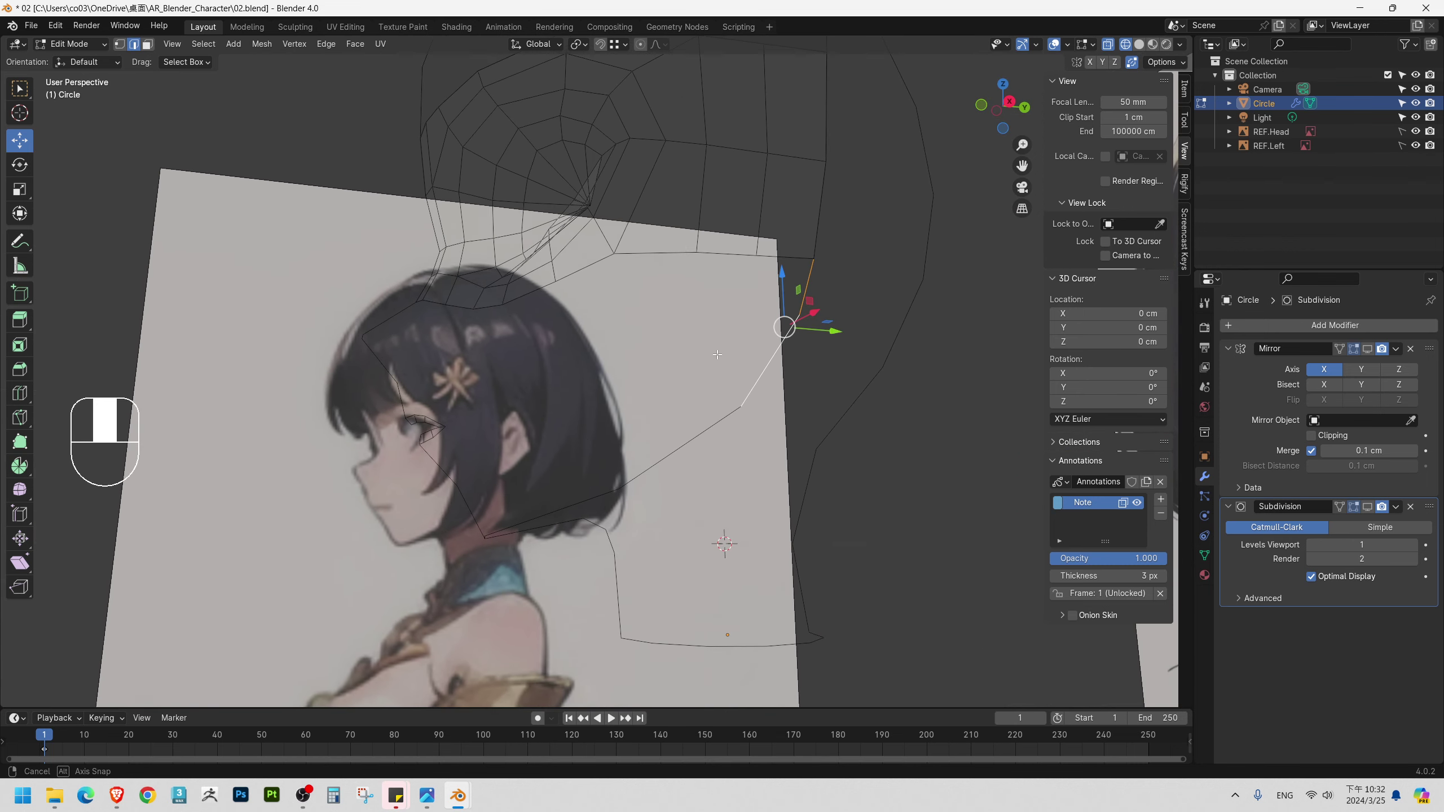
key(e)
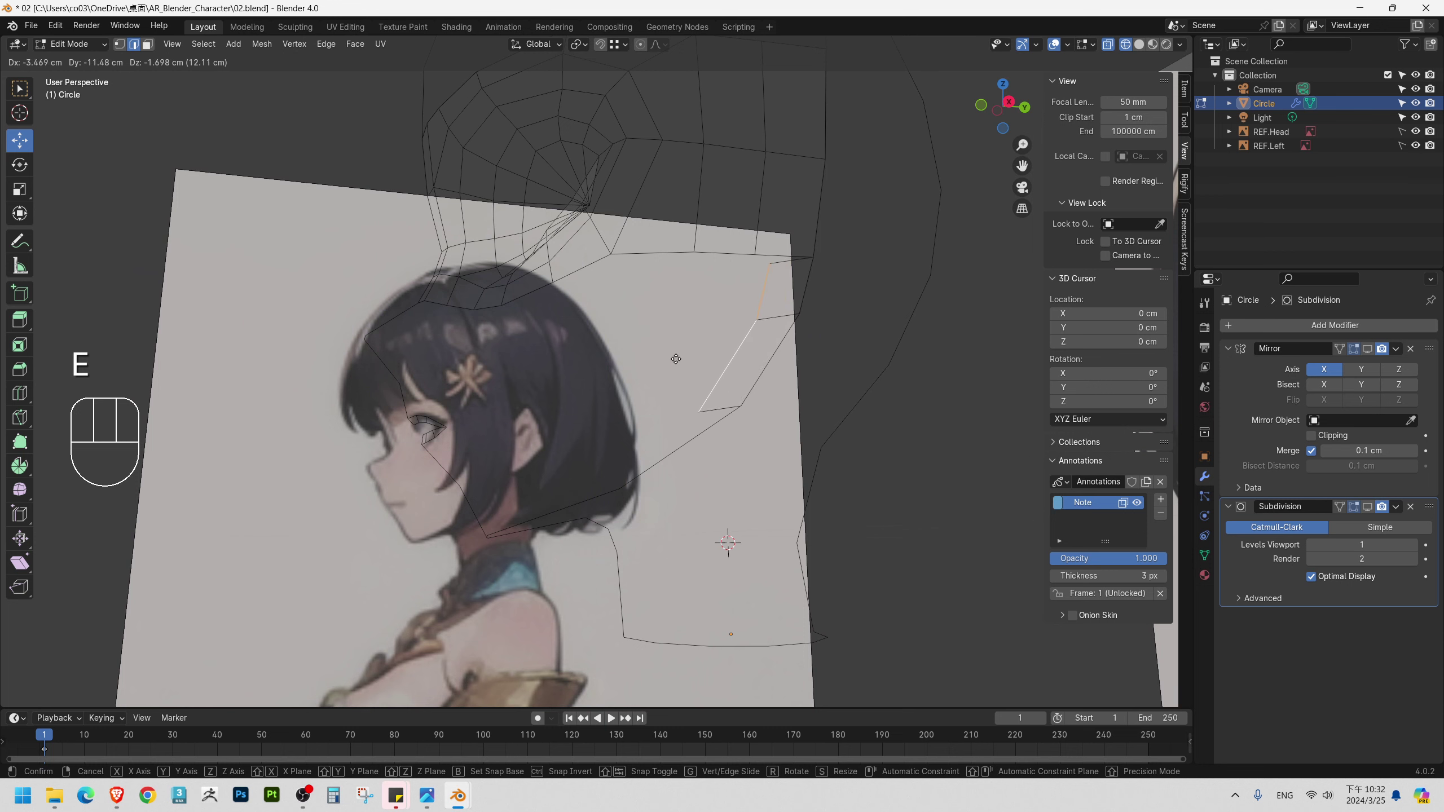
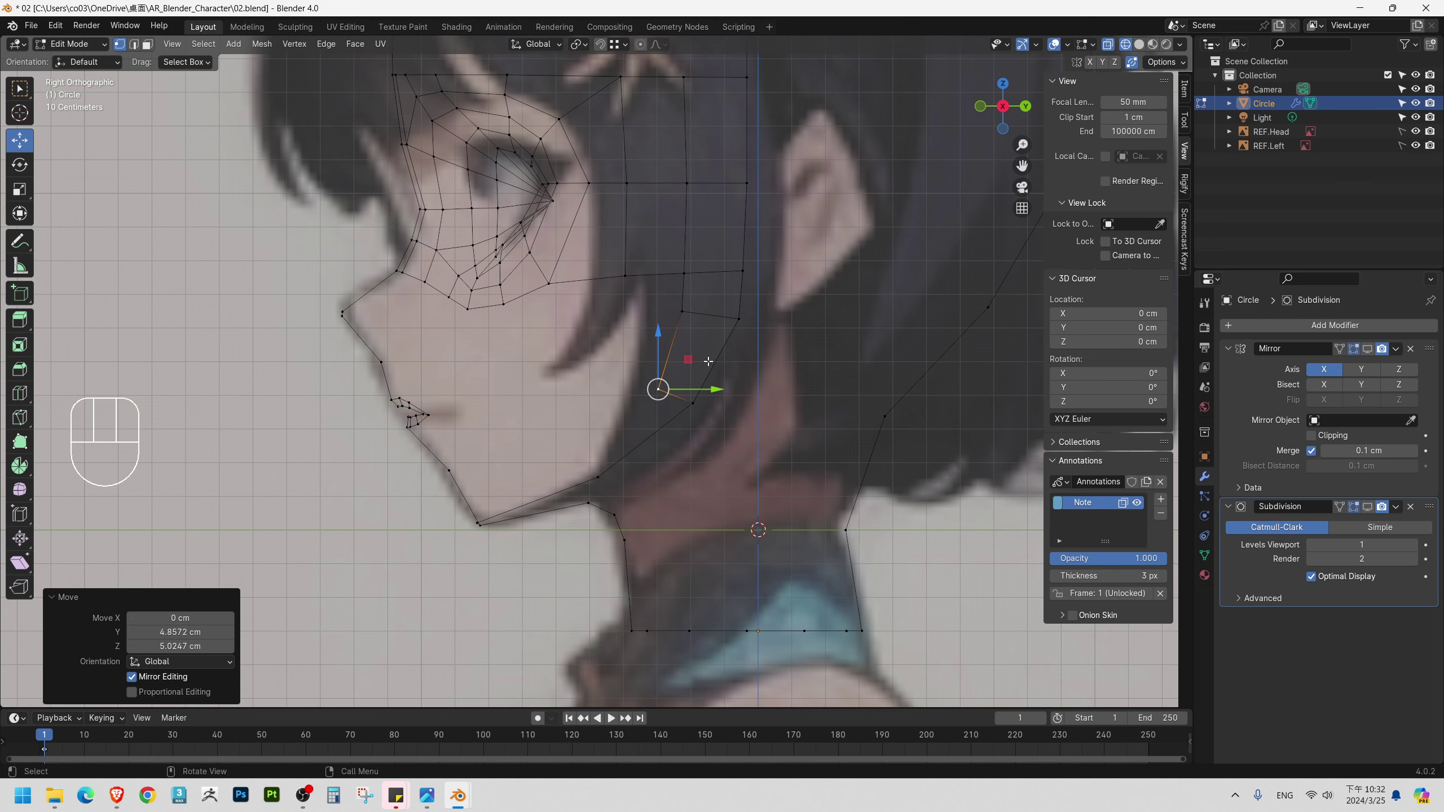
Extrude the jaw edge down to the chin and begin the lip loops in front view.
key(2)
click(678, 395)
click(649, 441)
click(556, 492)
key(e)
key(1)
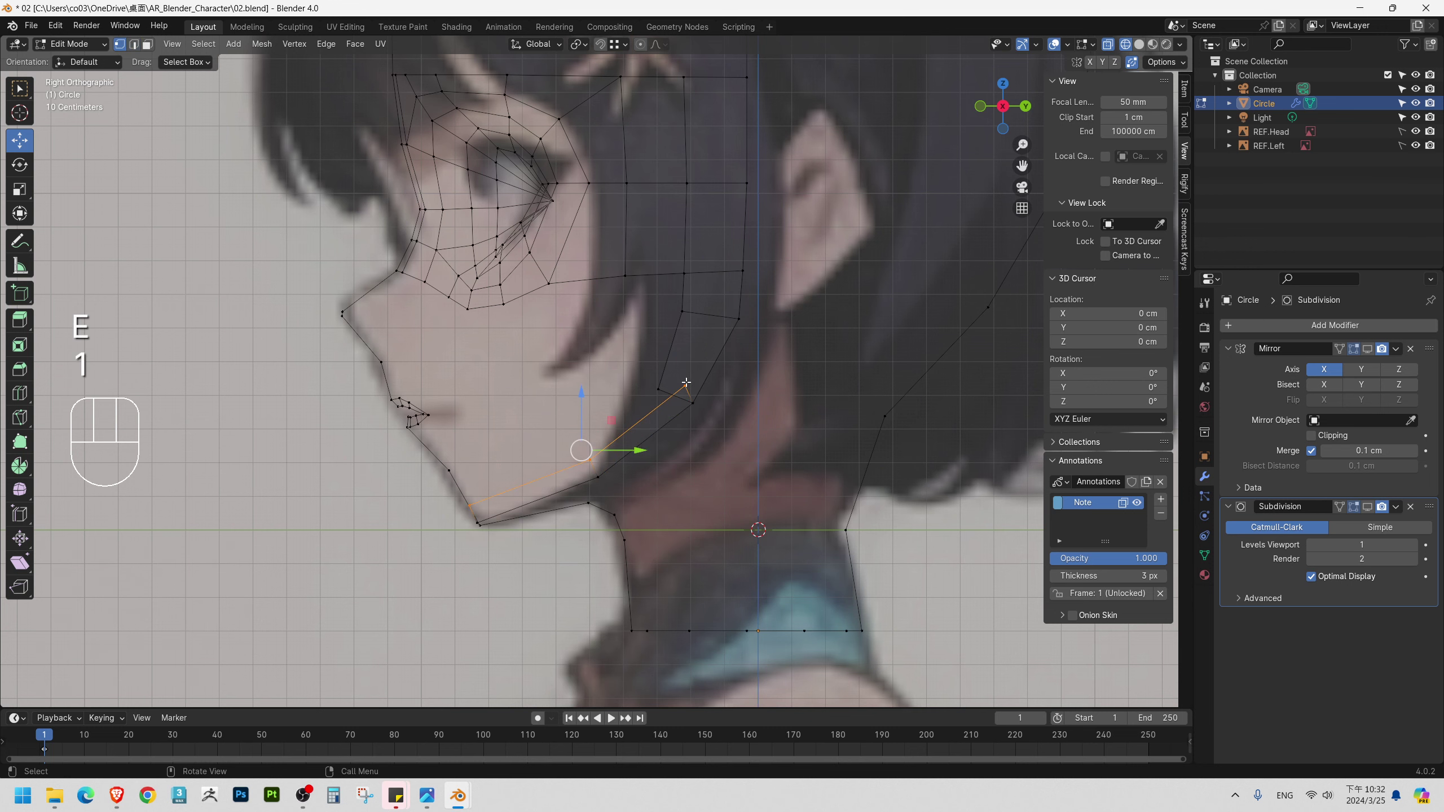
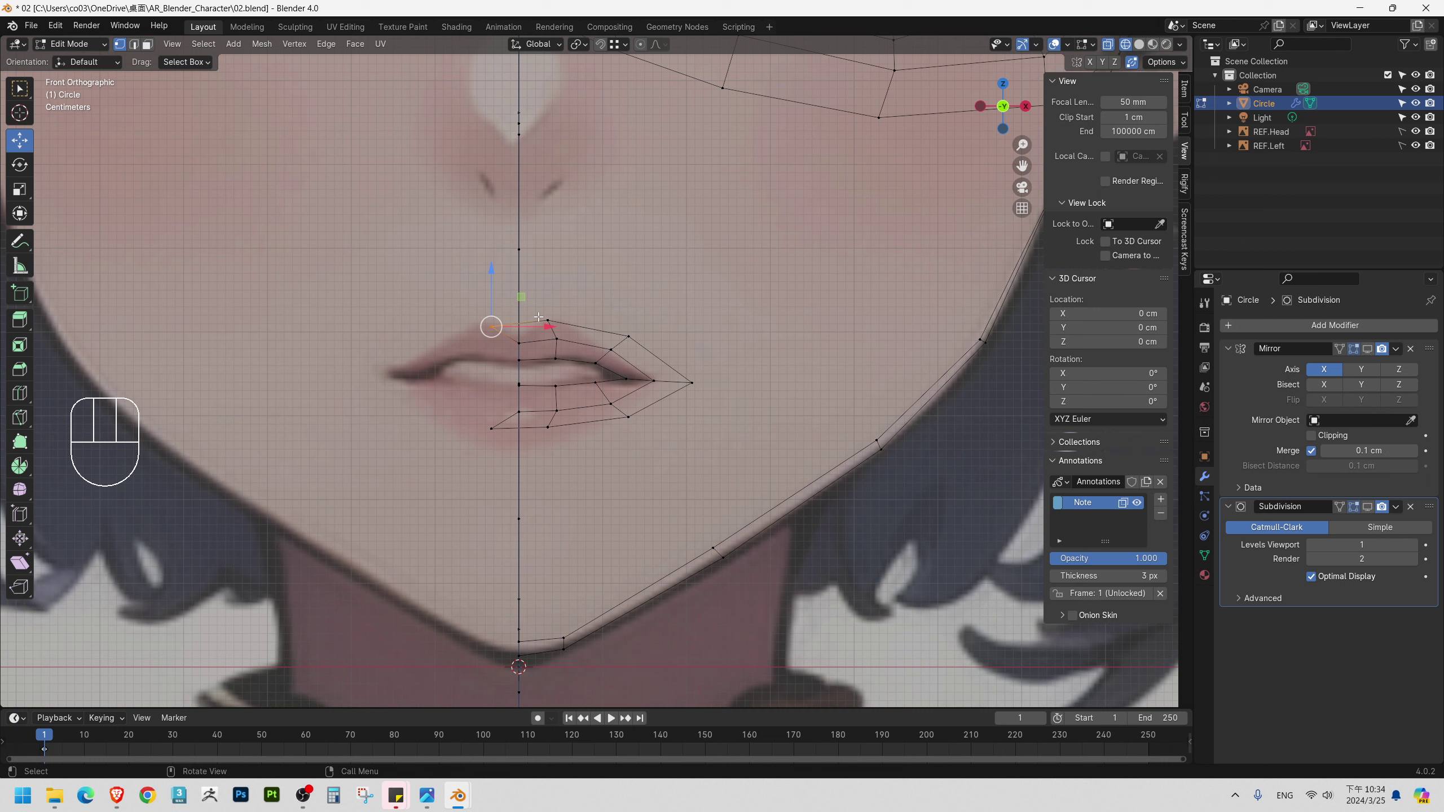
Move the upper-lip vertex toward the midline to match the reference mouth.
key(shift+Tab)
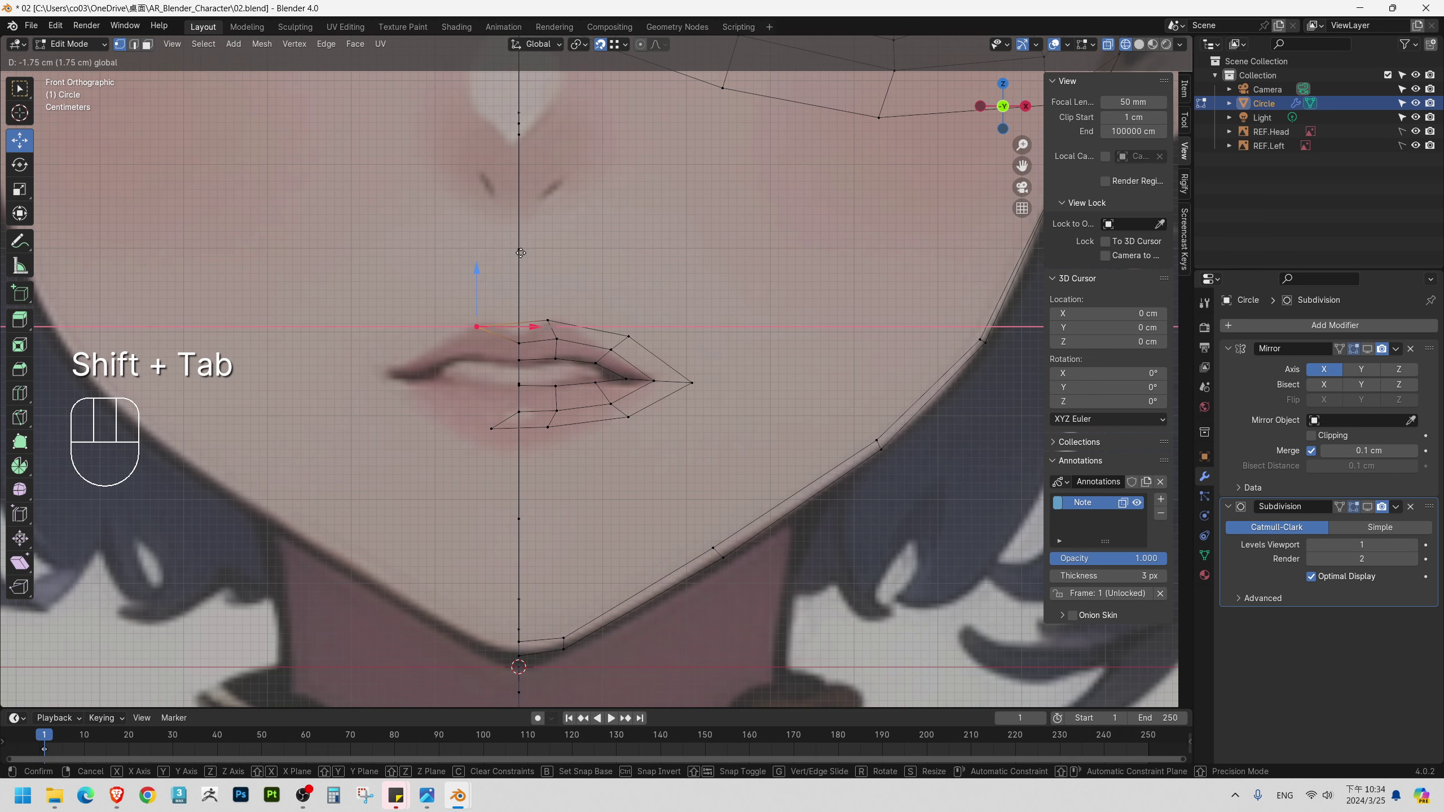
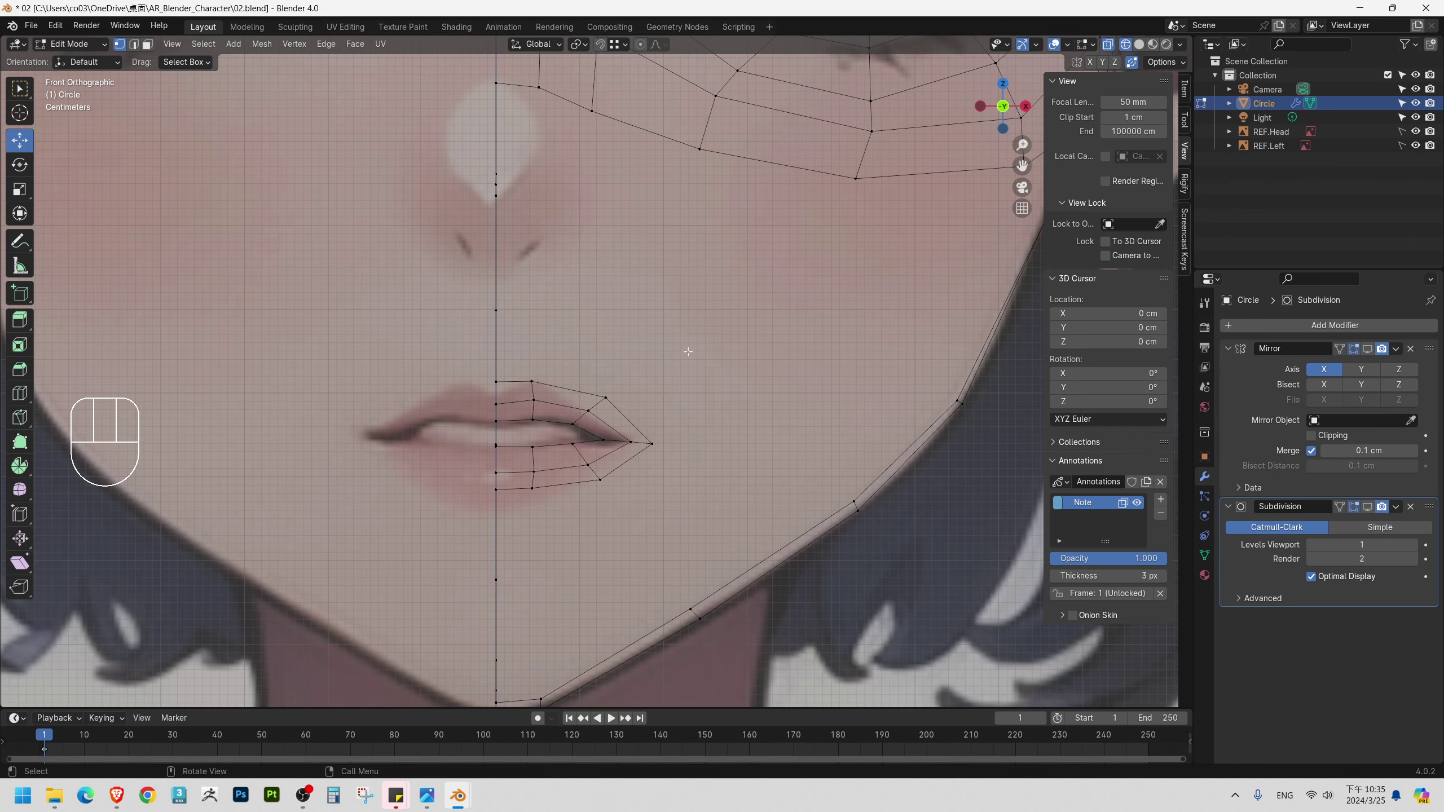
Push the lip vertices forward onto the face surface and select the lip-corner edge path.
drag(599, 343, 530, 315)
middle_click(450, 359)
click(408, 402)
middle_click(468, 418)
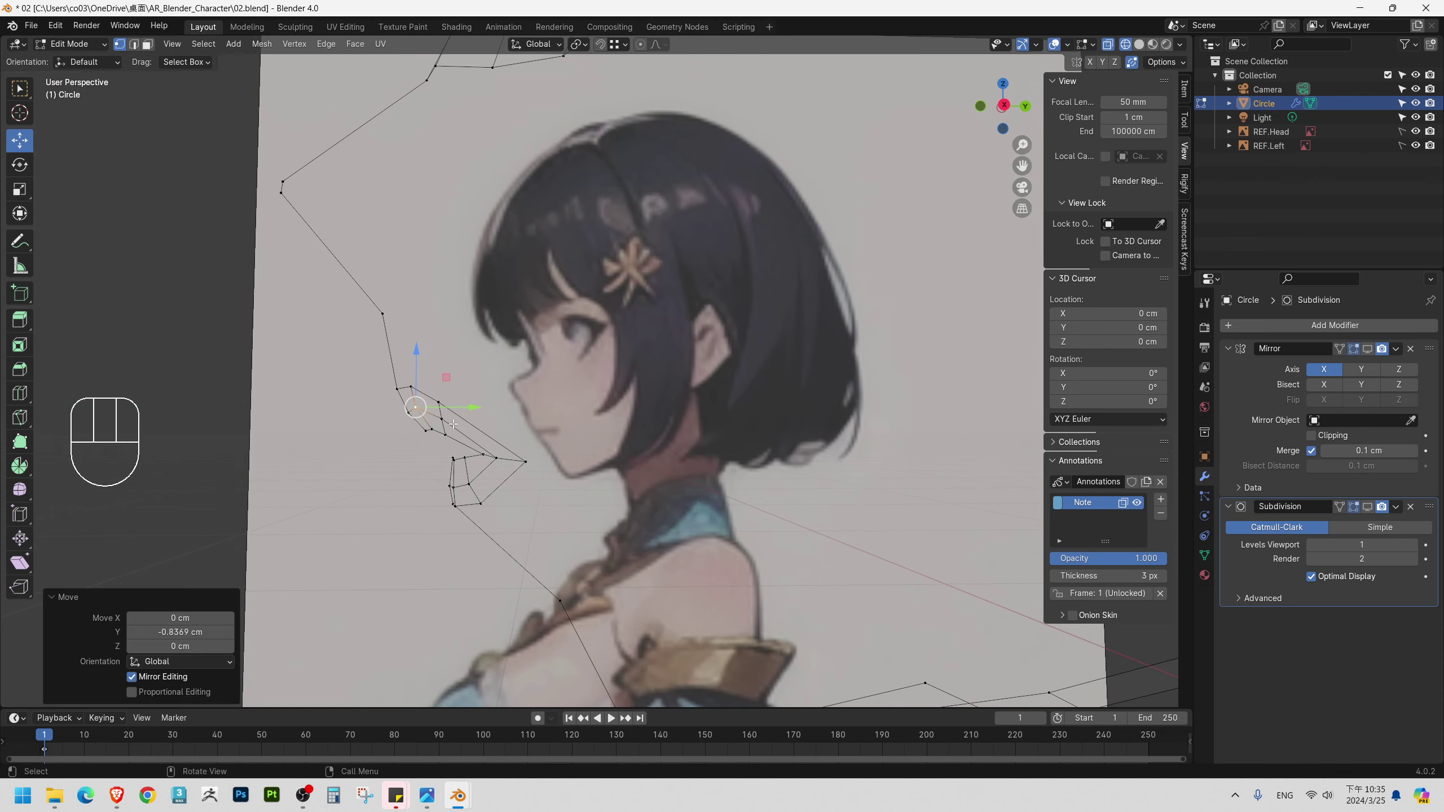
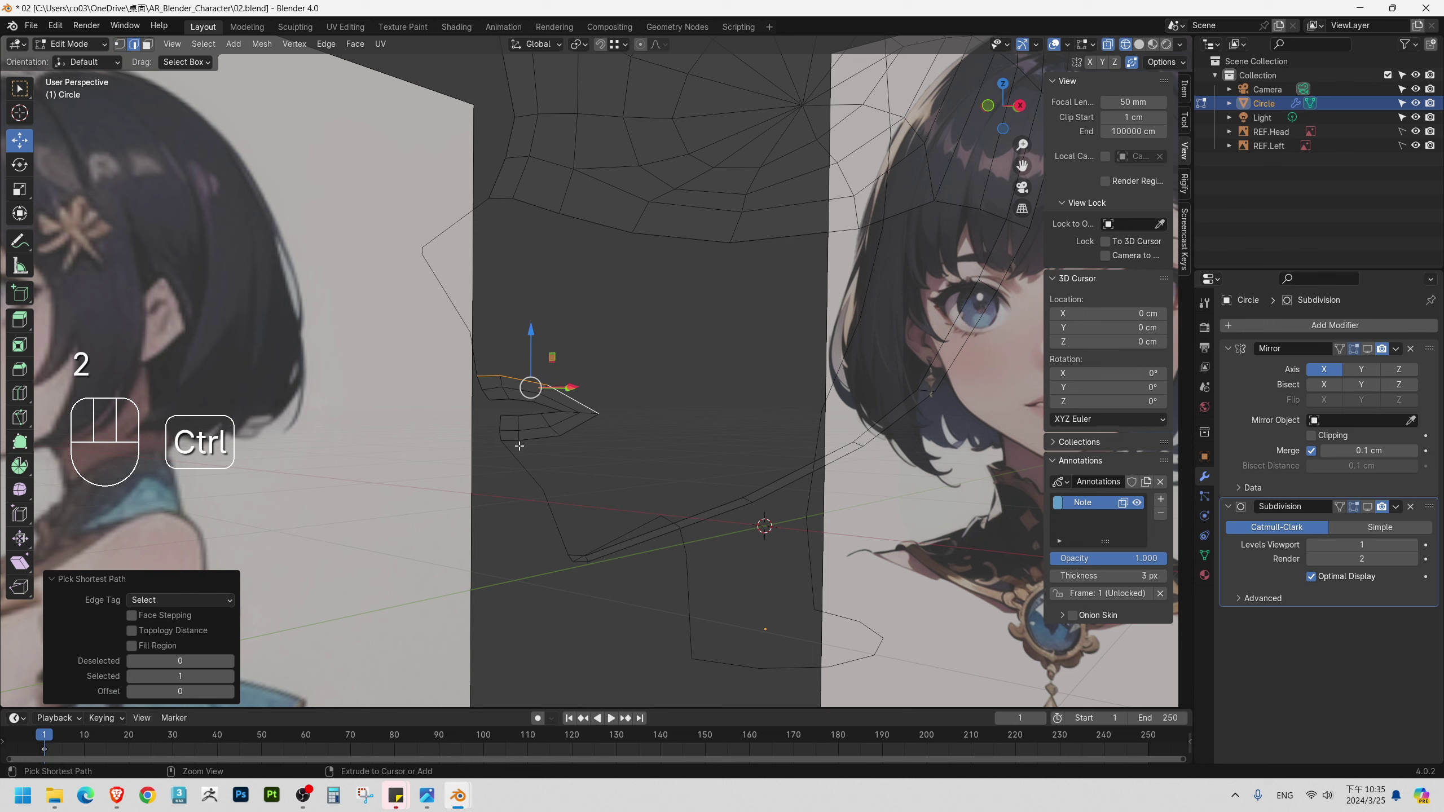
drag(630, 394, 691, 382)
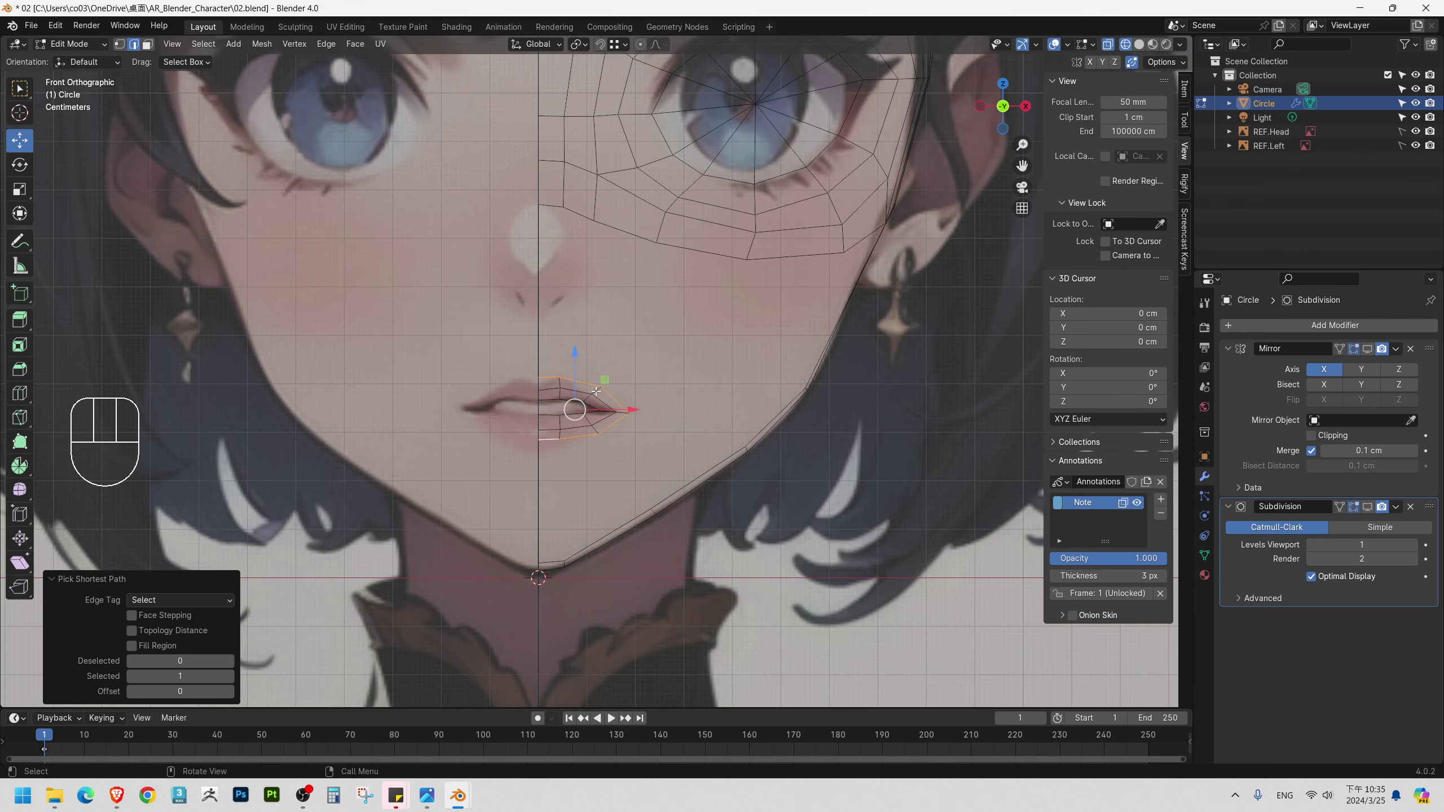
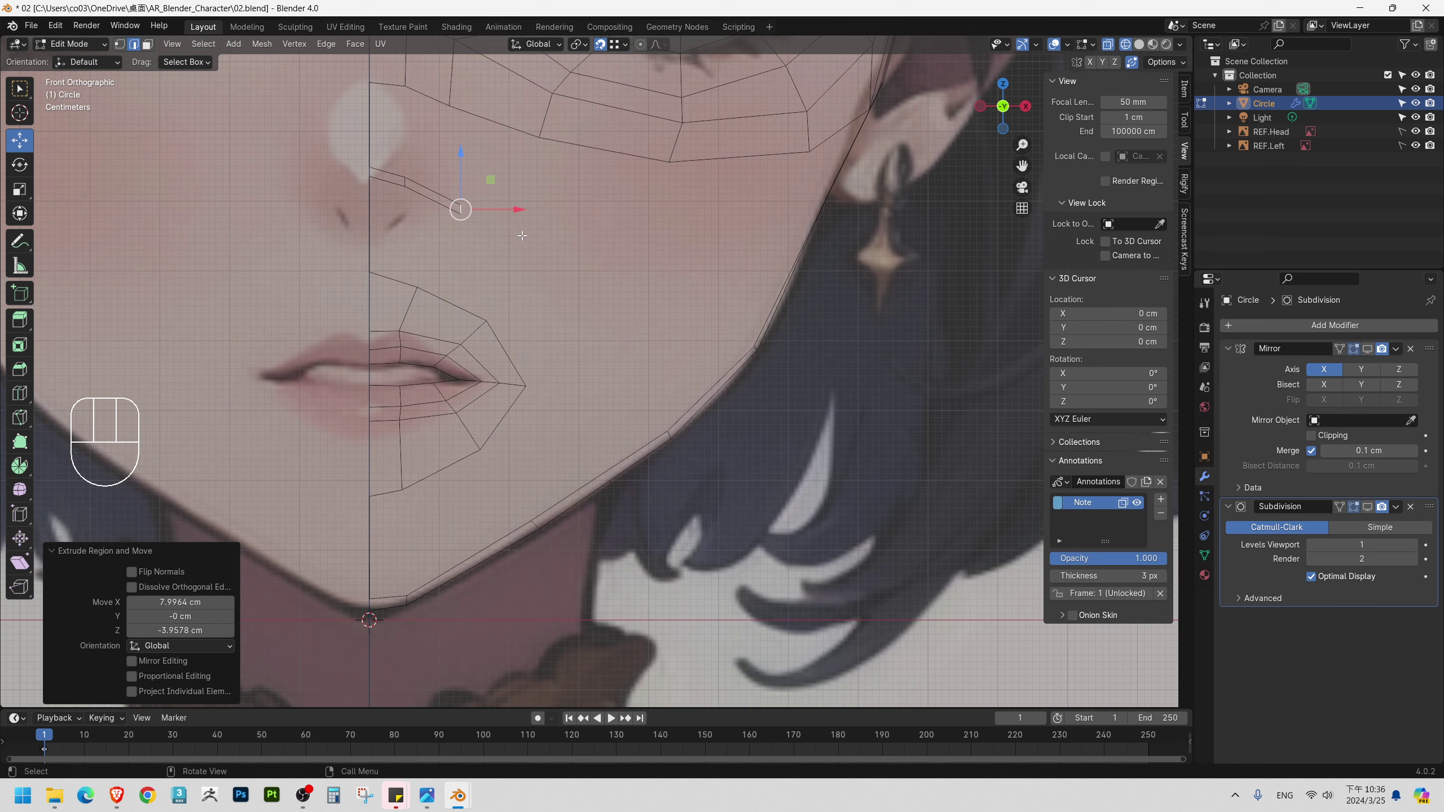
Rotate the cheek edges below the eye so they follow the face toward the nose.
key(r)
click(495, 253)
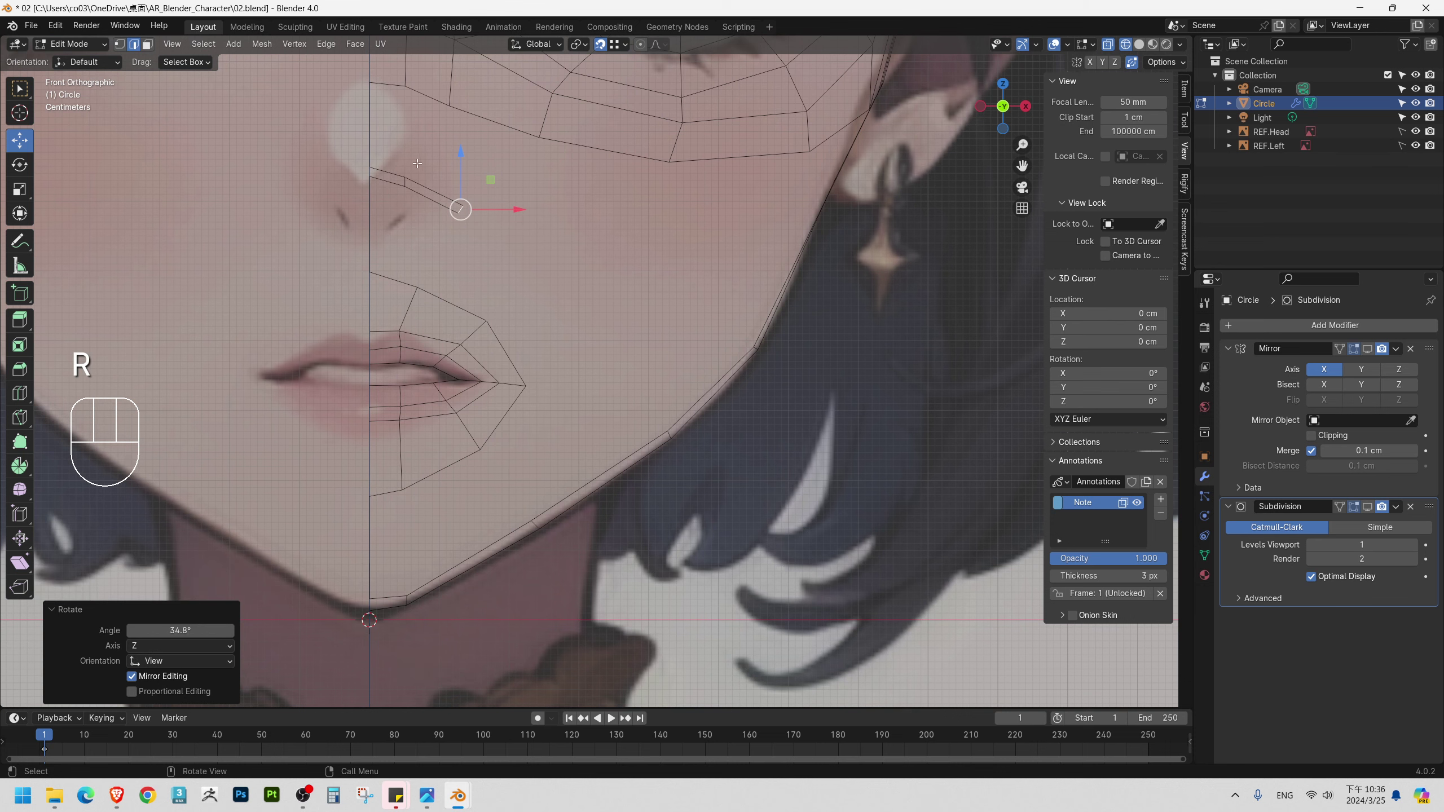
drag(416, 172, 410, 162)
key(1)
click(402, 192)
key(r)
click(468, 170)
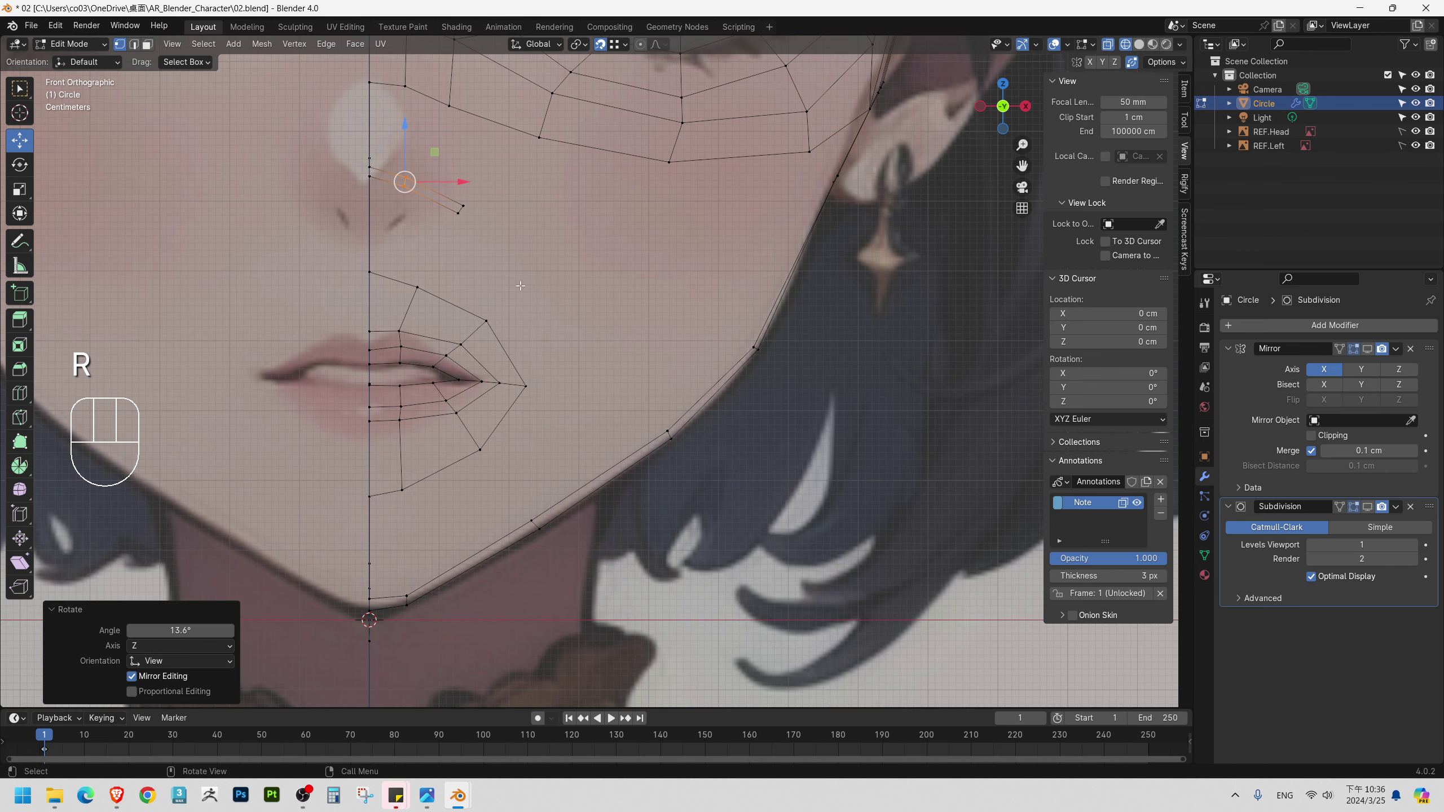
Extrude a new edge from the mouth corner down toward the jawline and angle it.
drag(572, 254, 516, 254)
key(2)
key(e)
click(602, 329)
key(e)
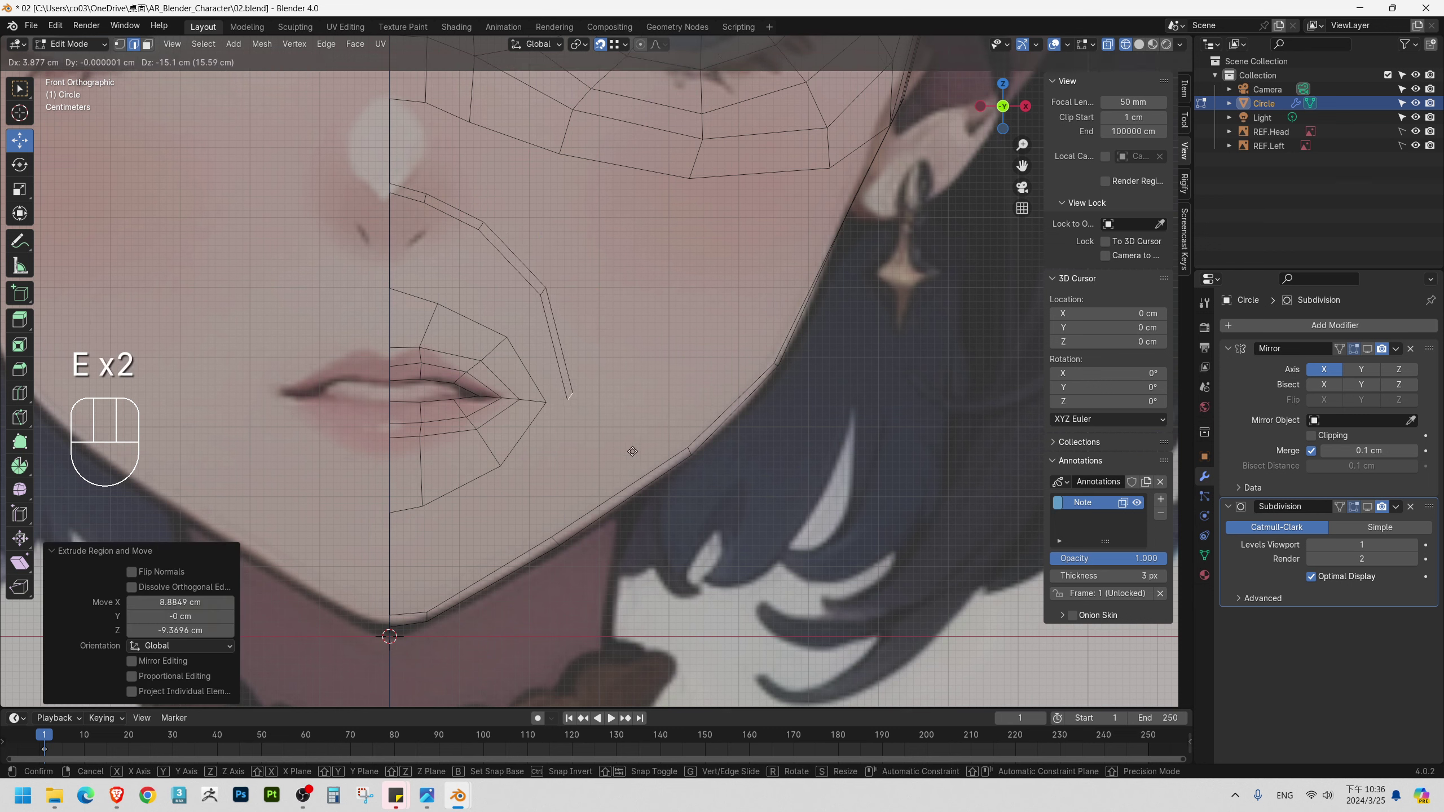
click(633, 449)
key(r)
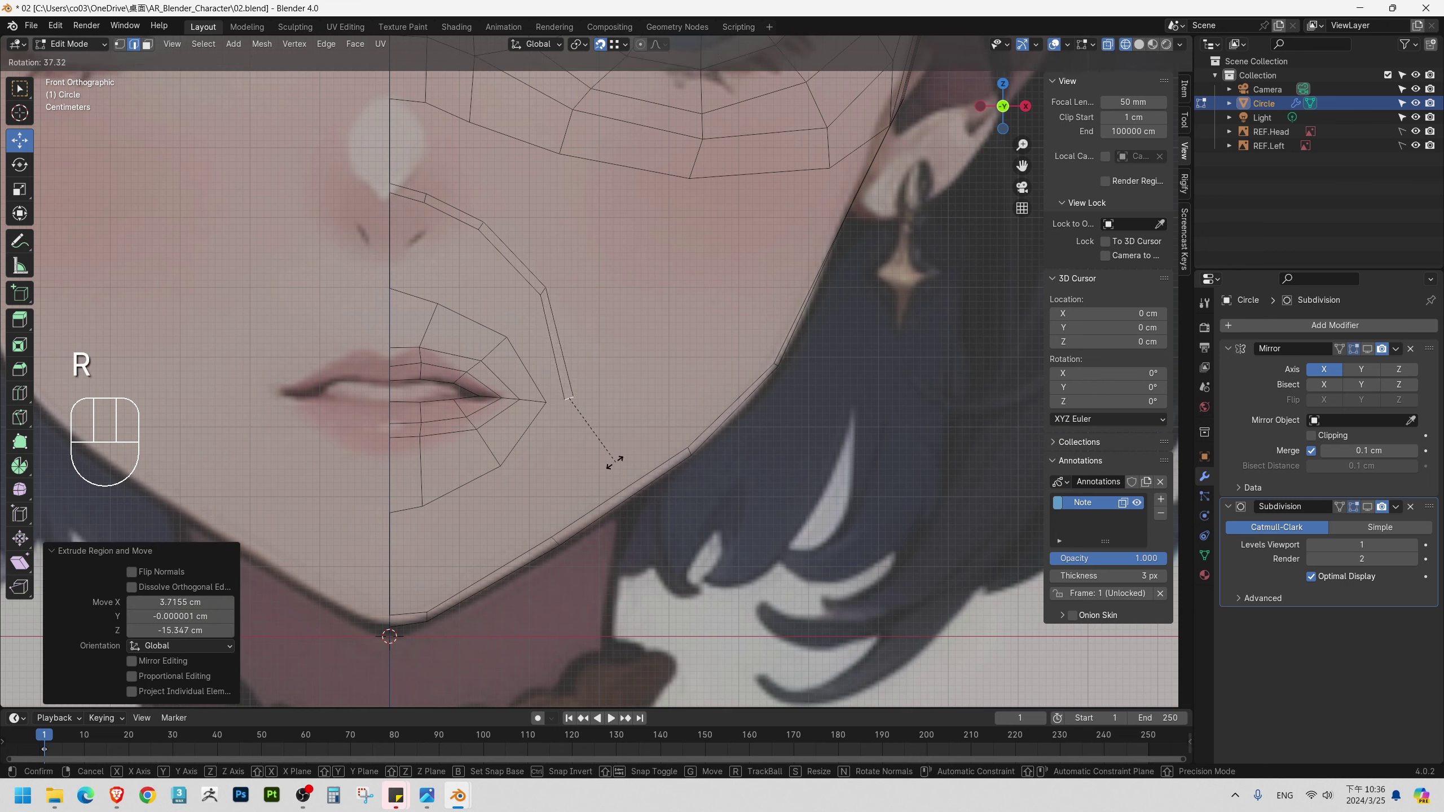
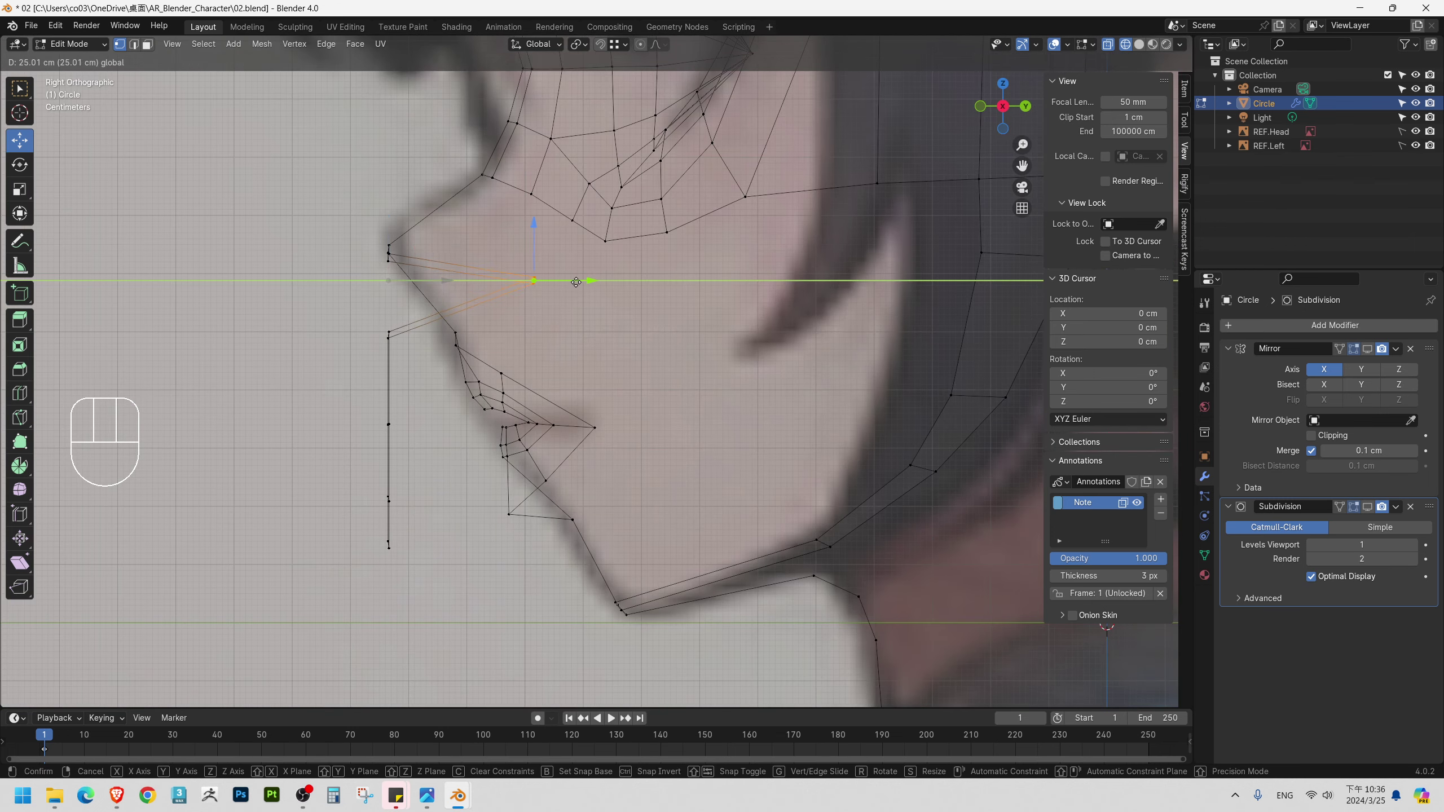
Slide the vertex below the mouth in depth onto the side-view profile.
drag(384, 256, 426, 250)
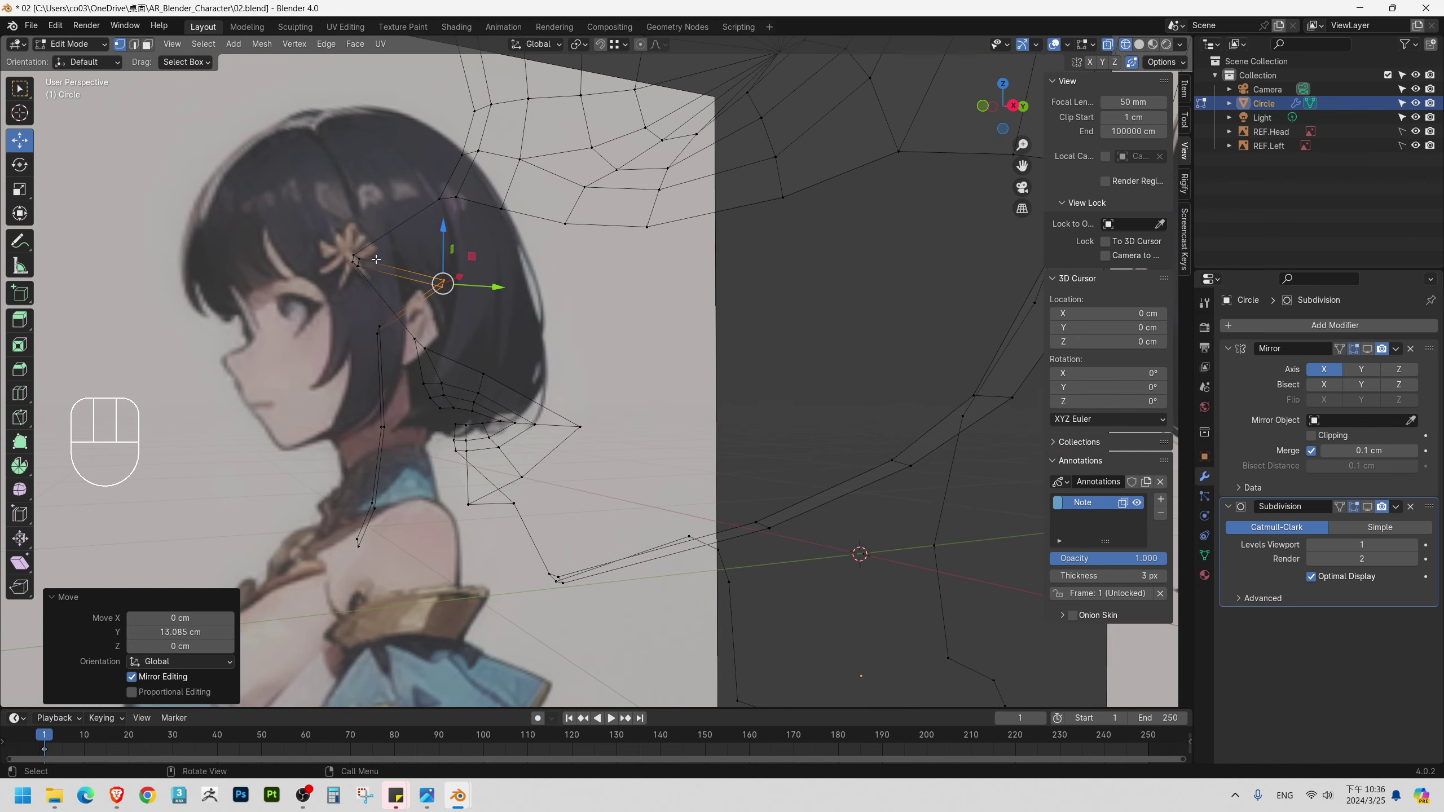
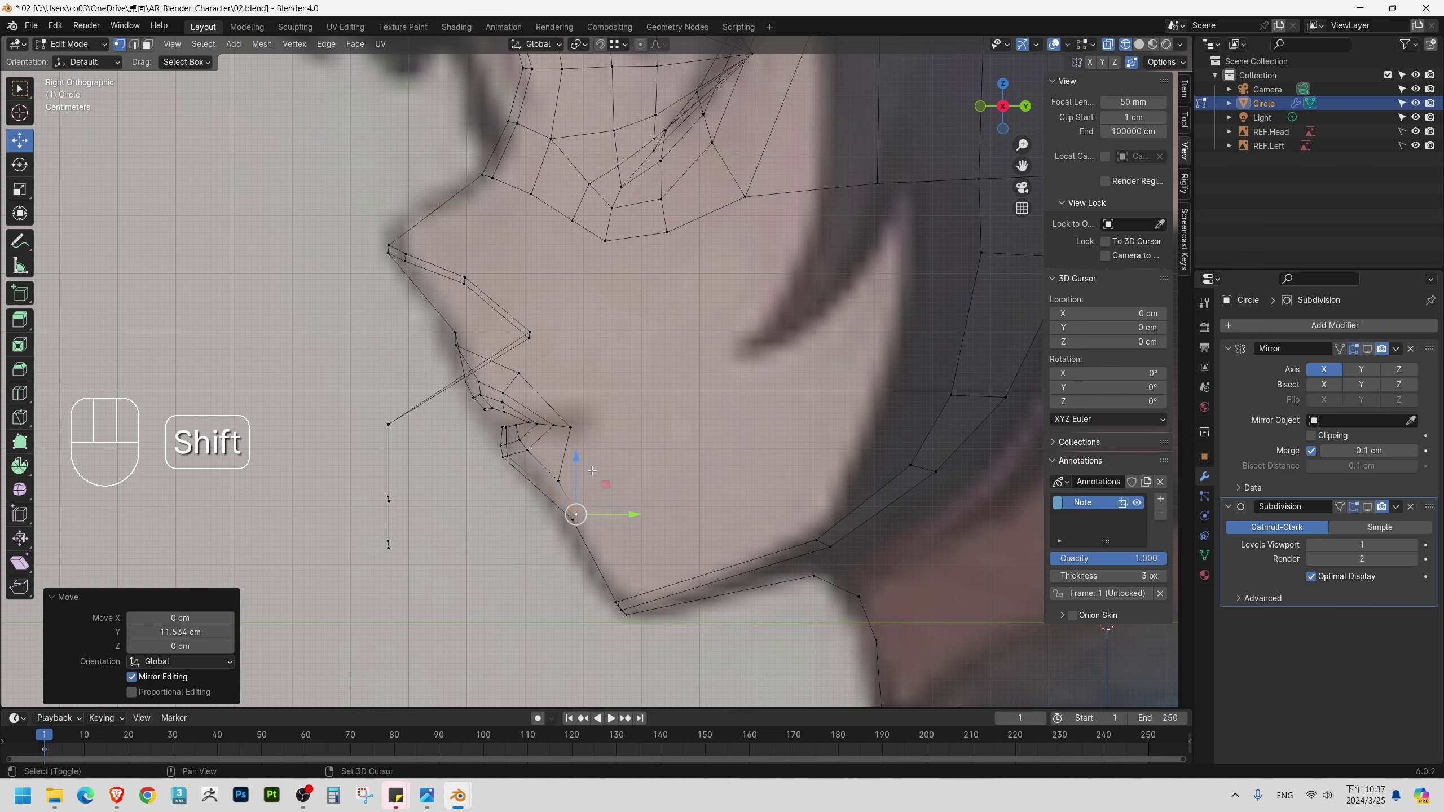
drag(564, 452, 521, 414)
click(503, 430)
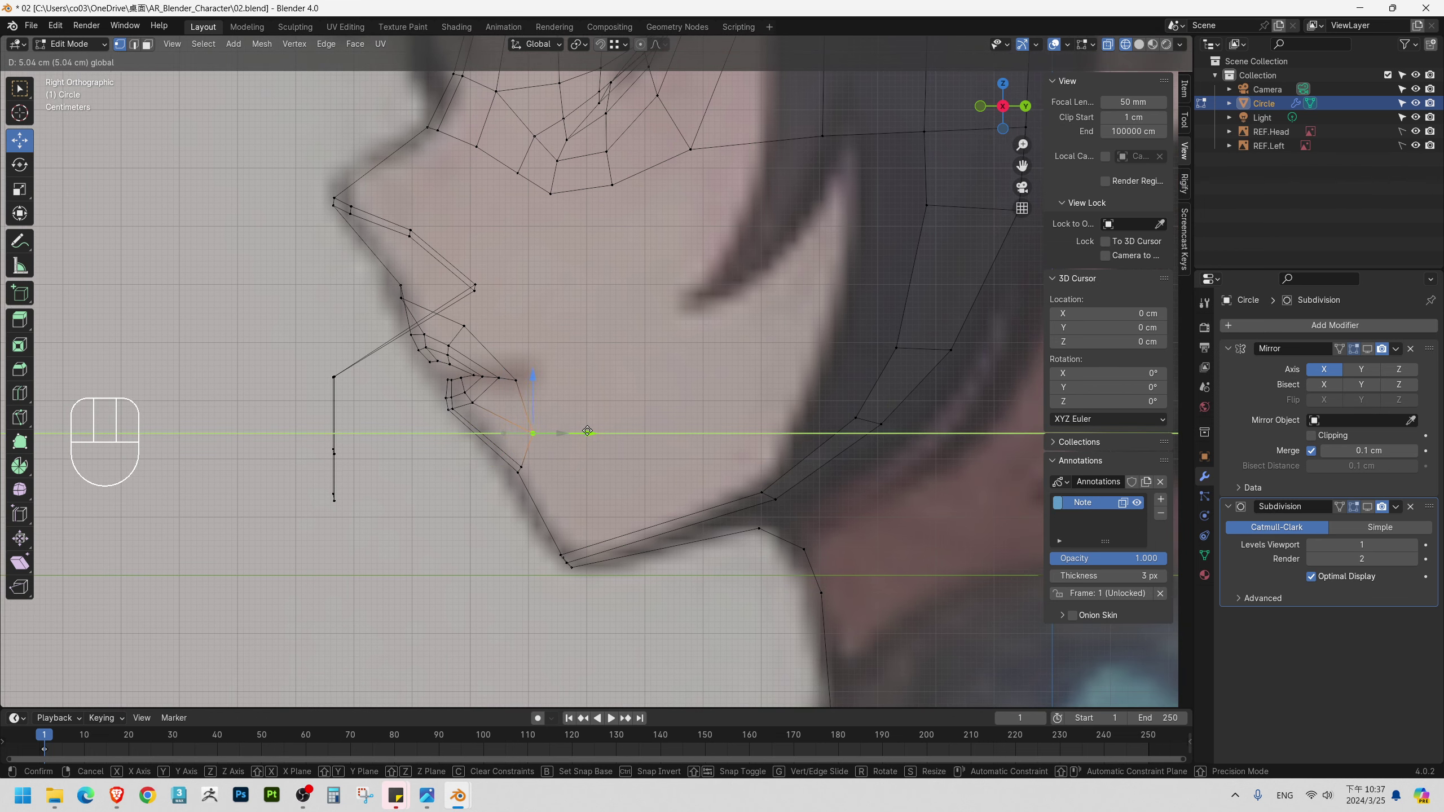
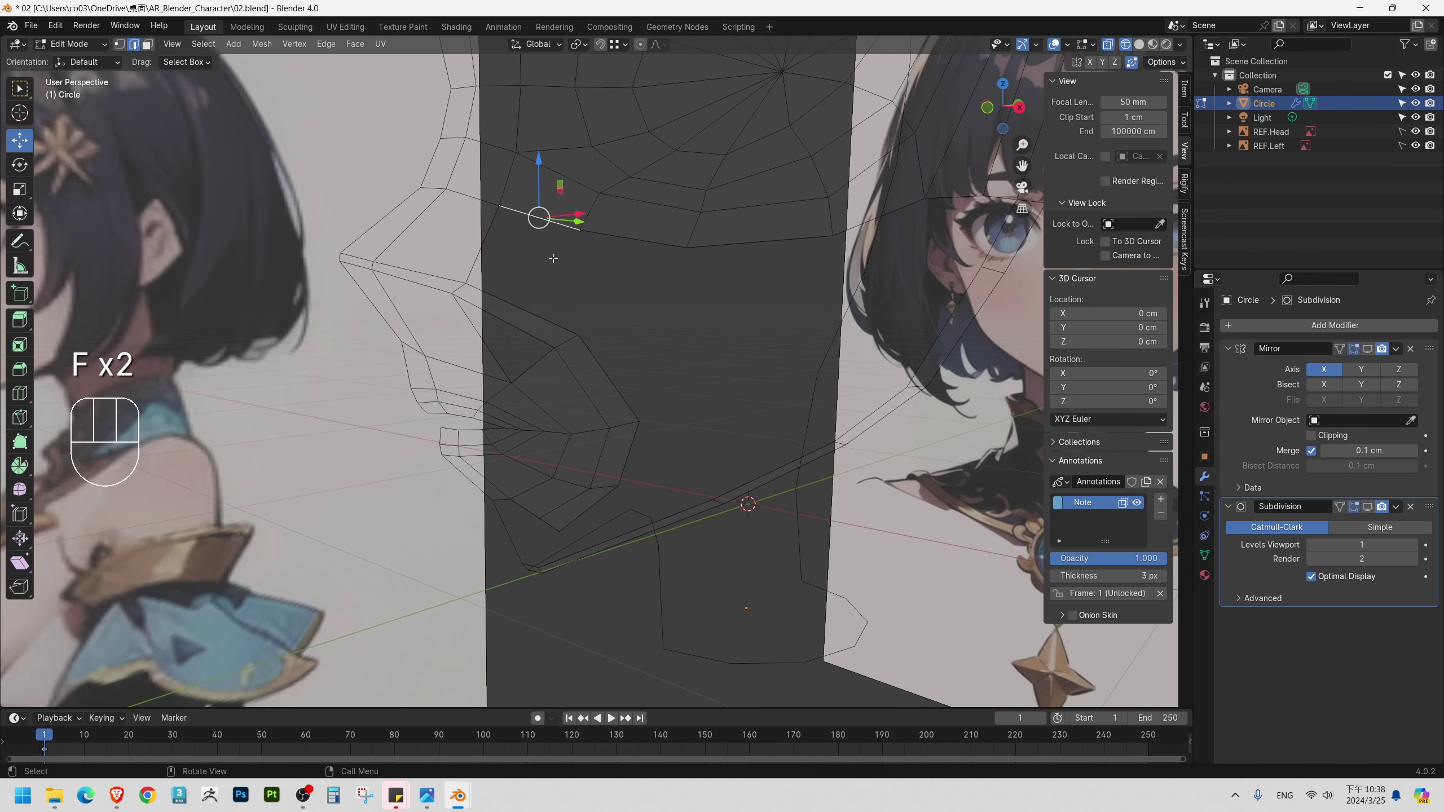
Select the jawline face strip and review it in front orthographic view.
click(537, 303)
key(2)
click(520, 322)
right_click(522, 332)
key(1)
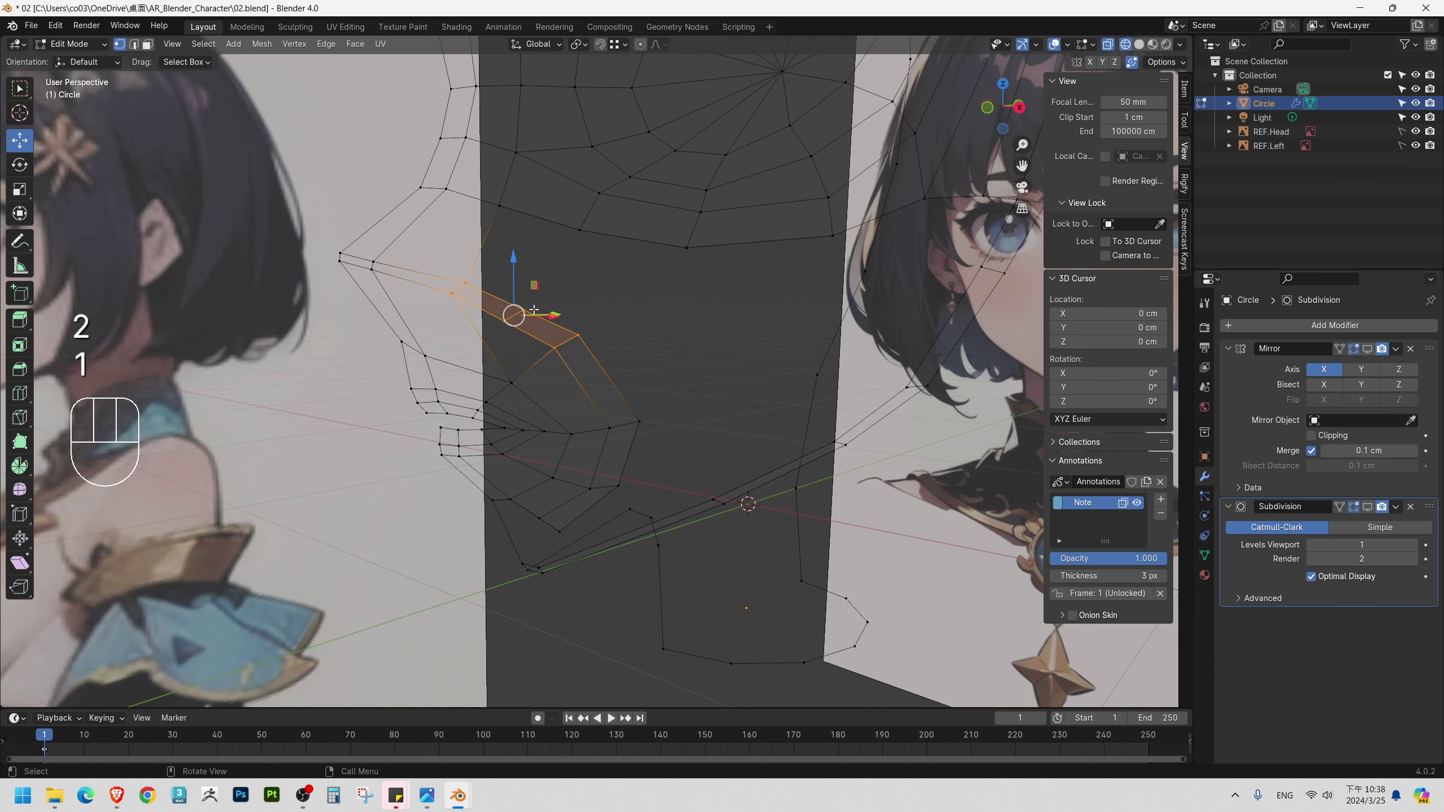
Move a lower-face vertex onto the reference chin outline.
click(578, 288)
key(2)
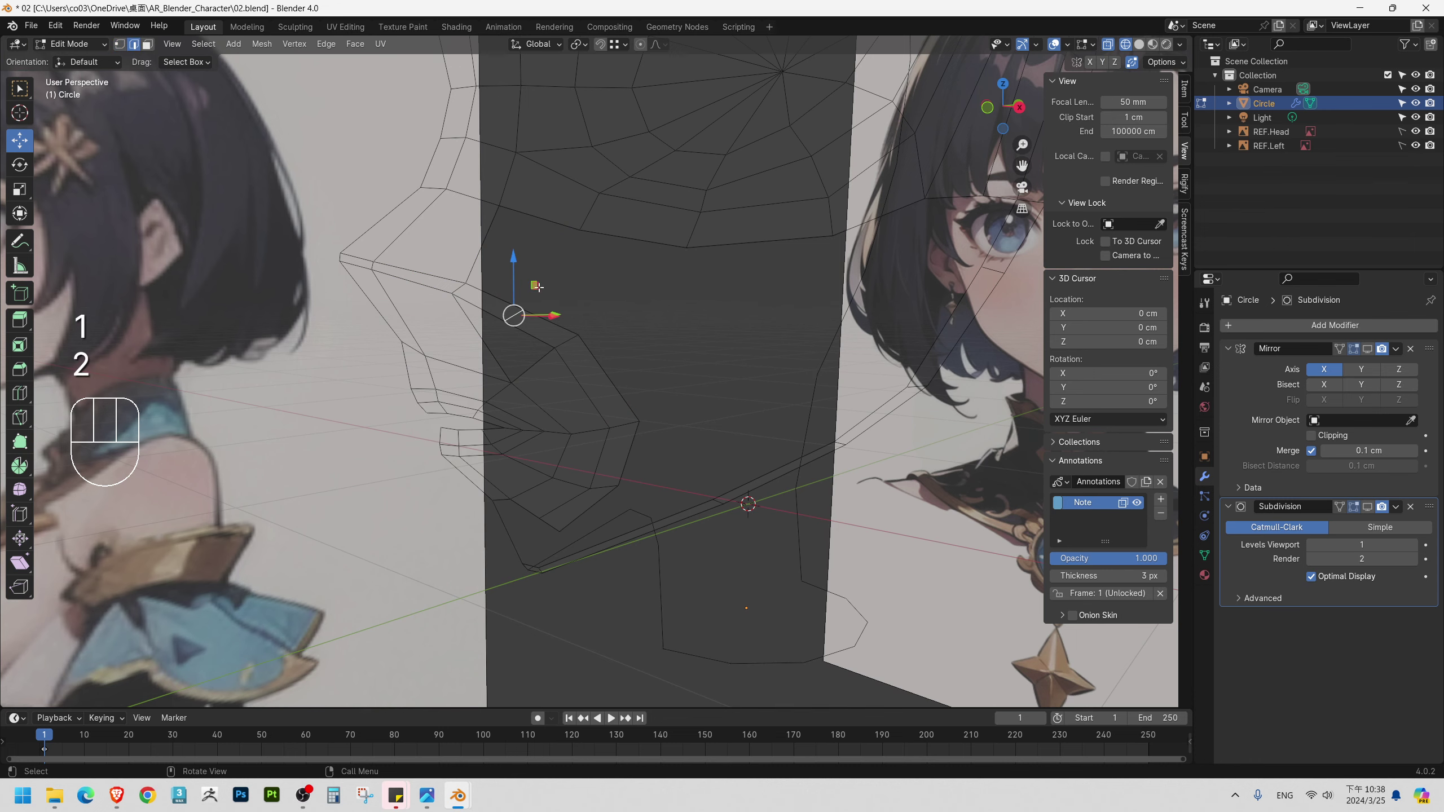
drag(500, 302, 572, 294)
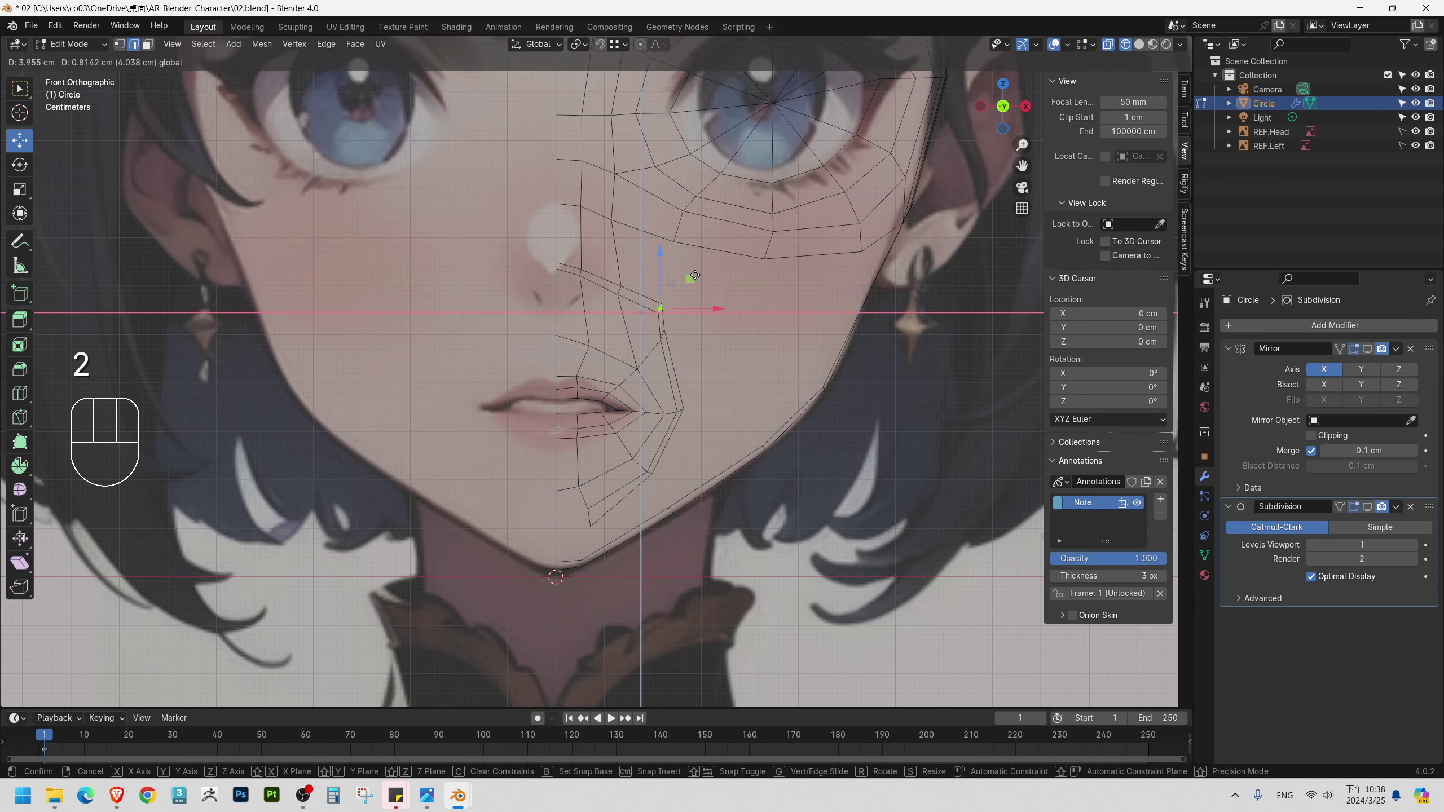
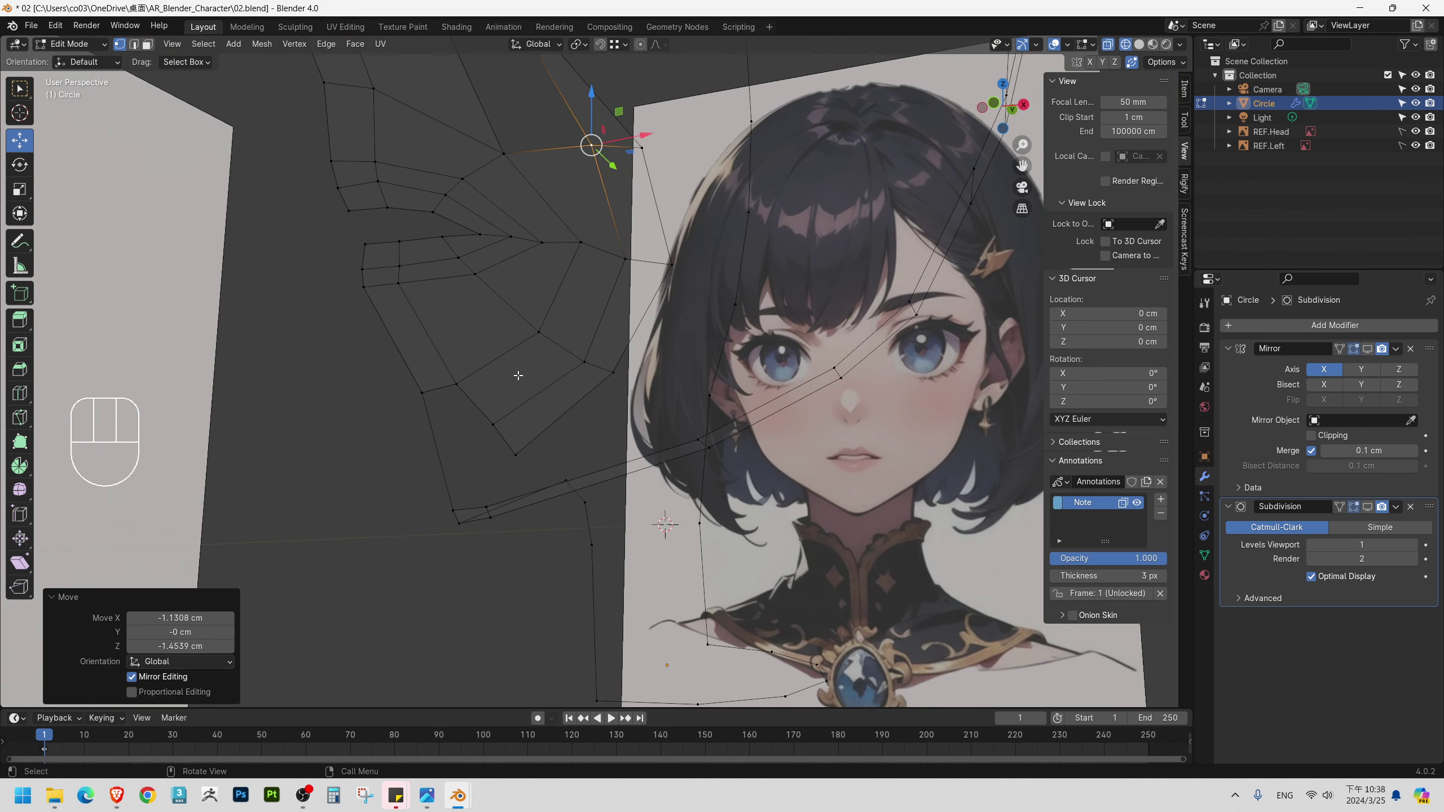
Subdivide the jaw edge with 2 cuts and move the new vertex along the chin curve.
key(2)
drag(446, 457, 346, 394)
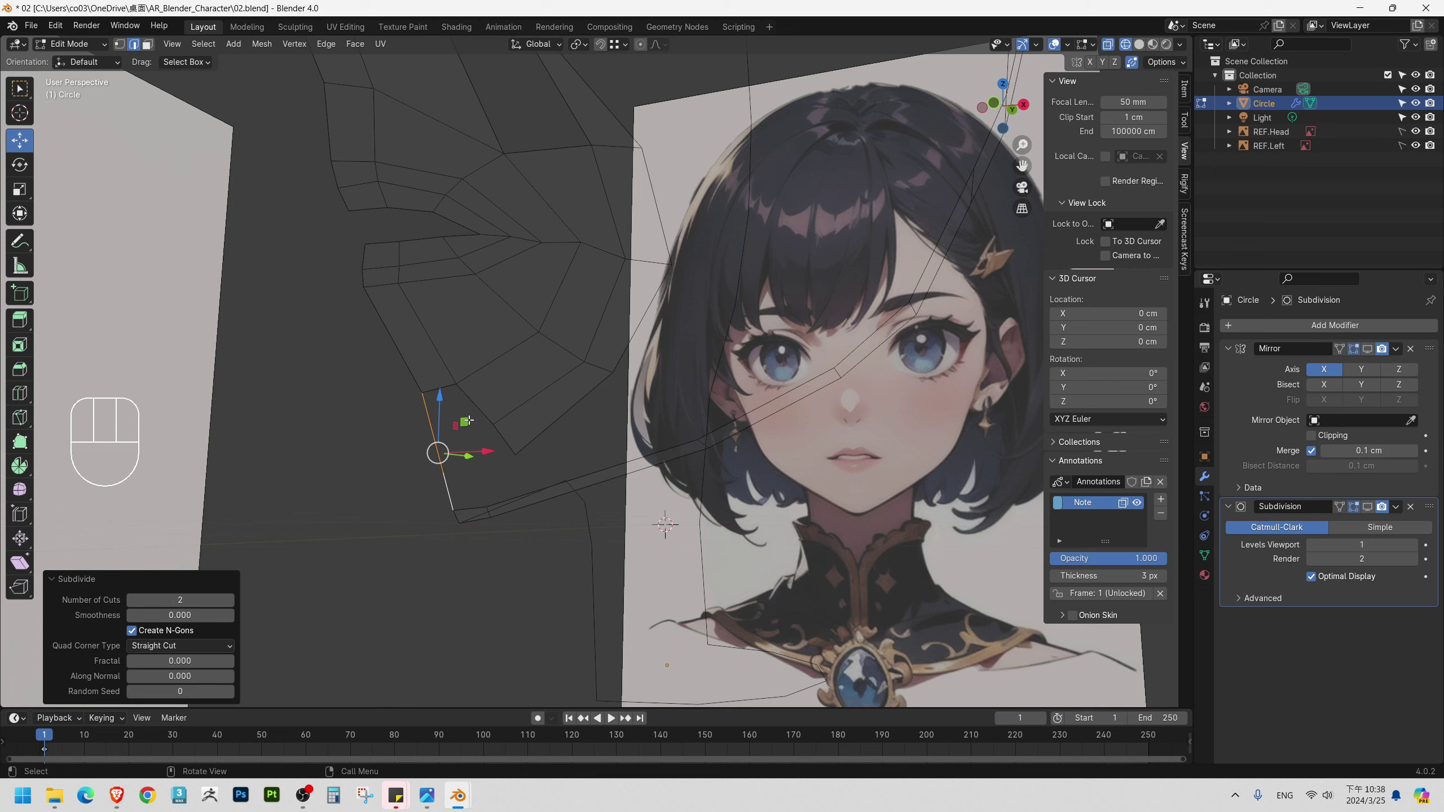
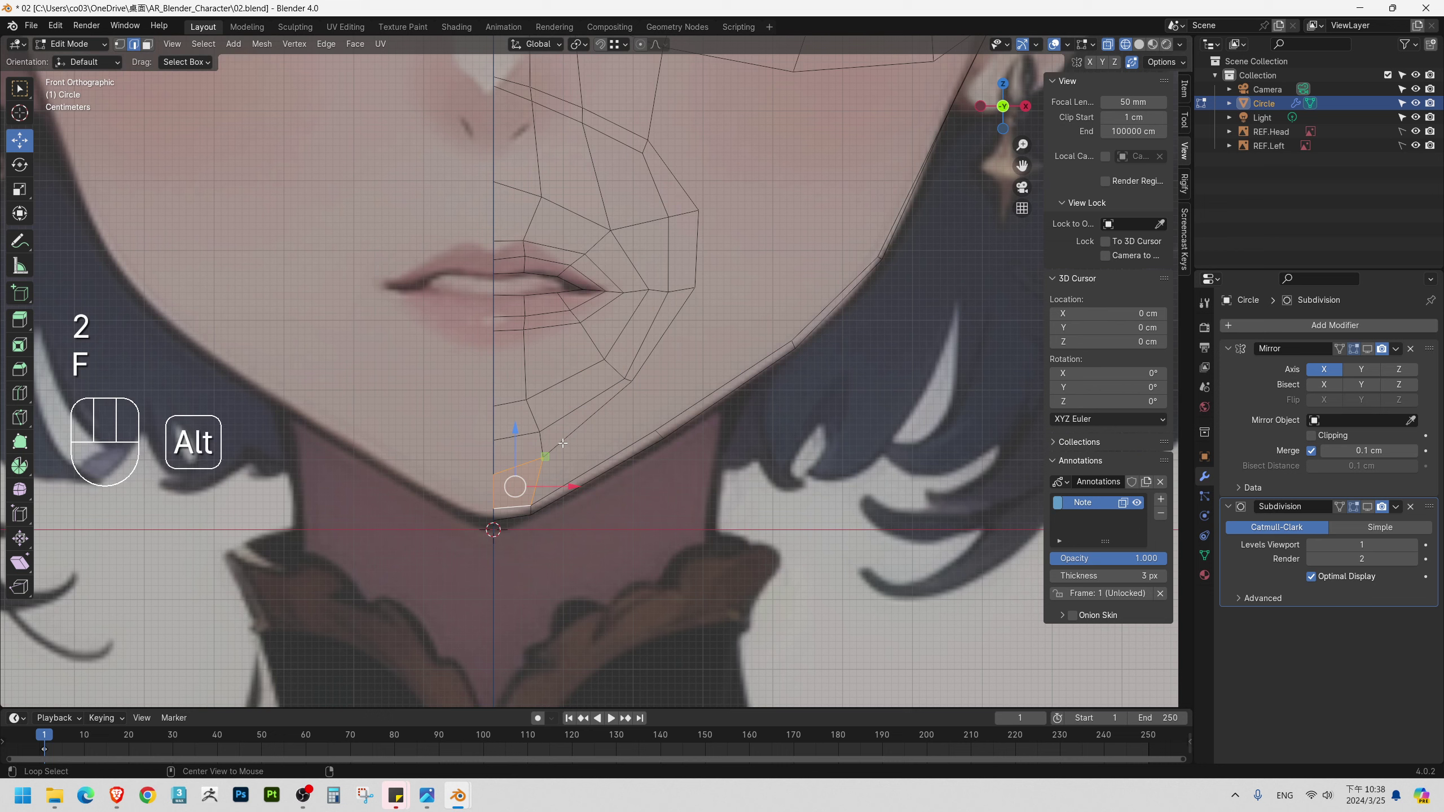
key(1)
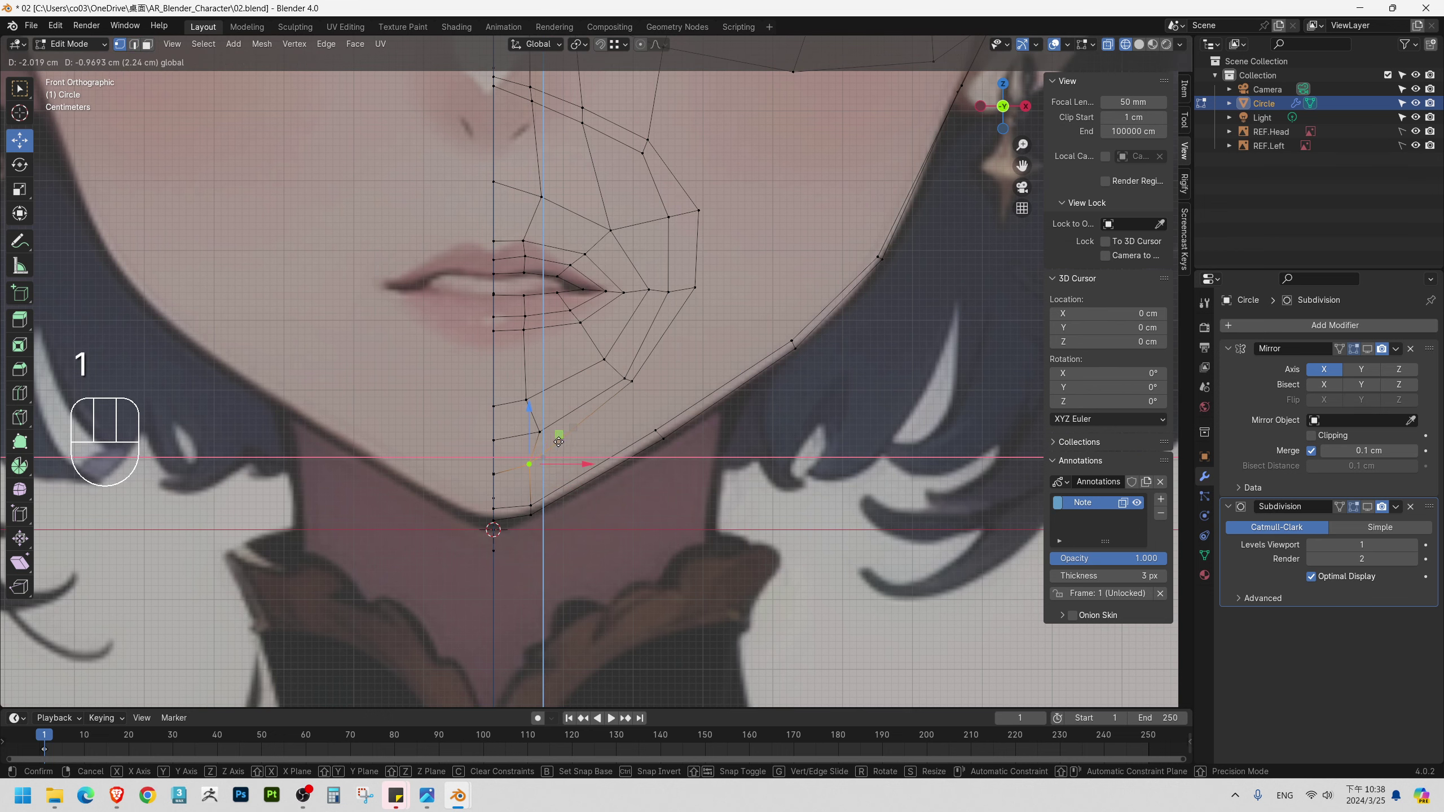
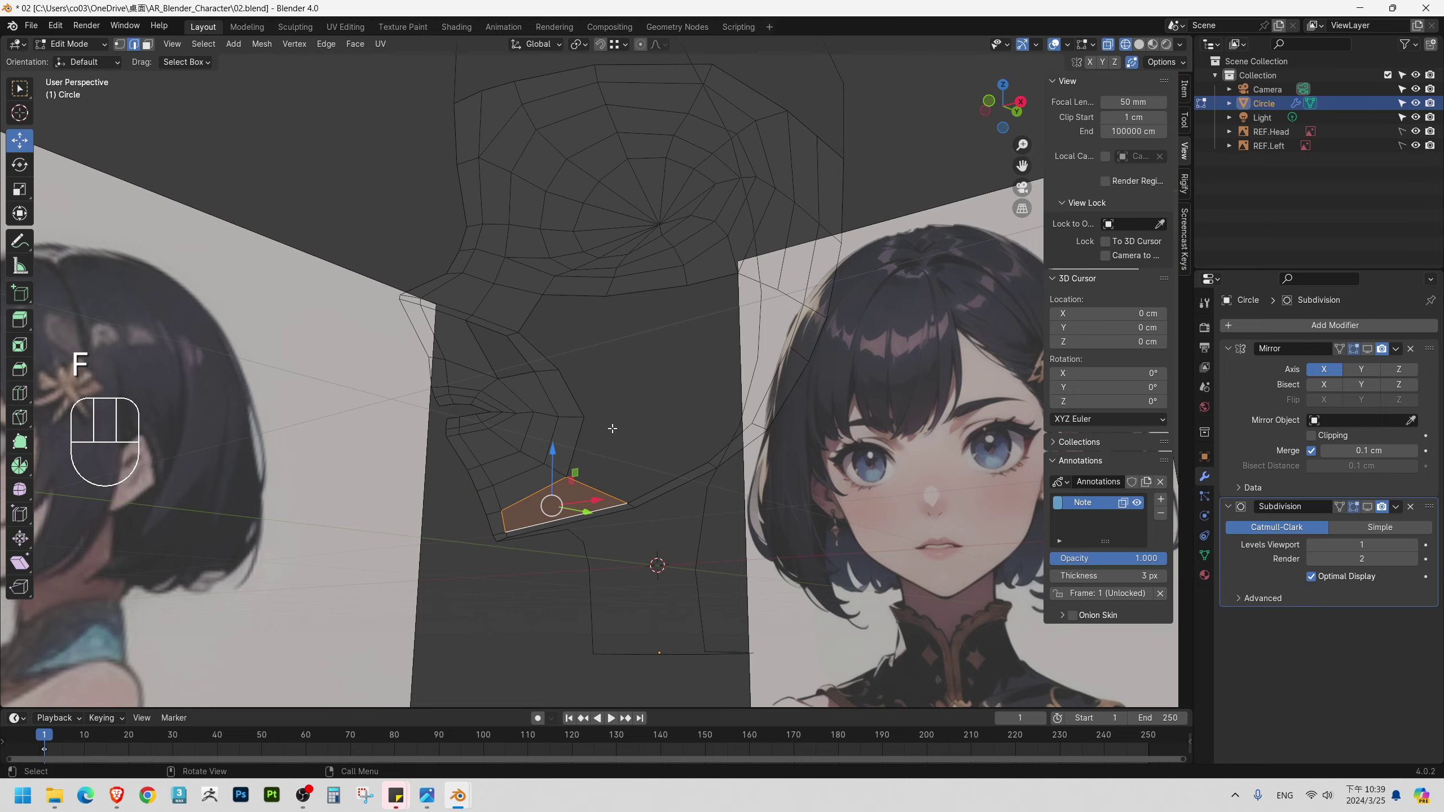
Shift the face under the jaw along a single axis toward the side-profile jawline.
drag(602, 402, 620, 425)
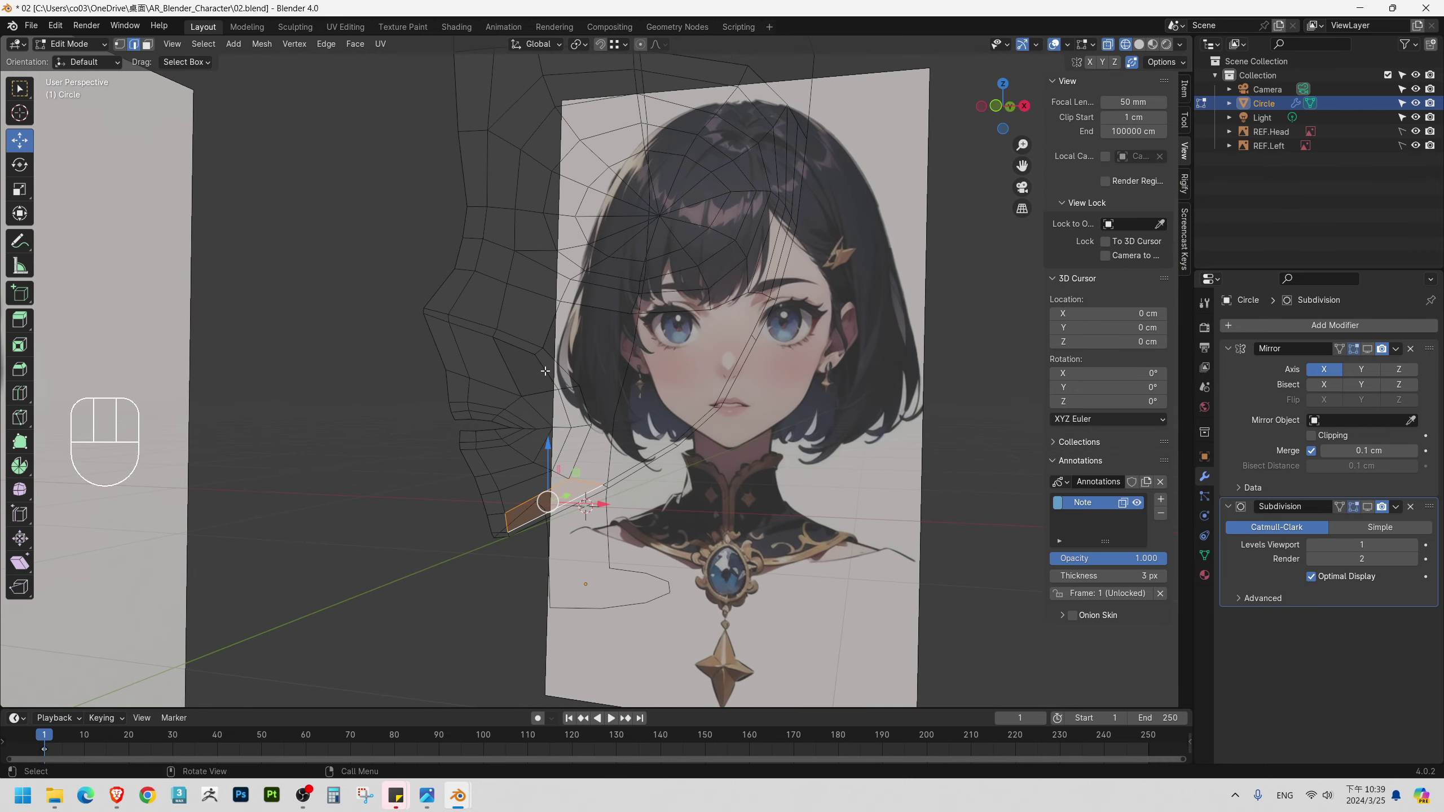
key(f)
middle_click(669, 403)
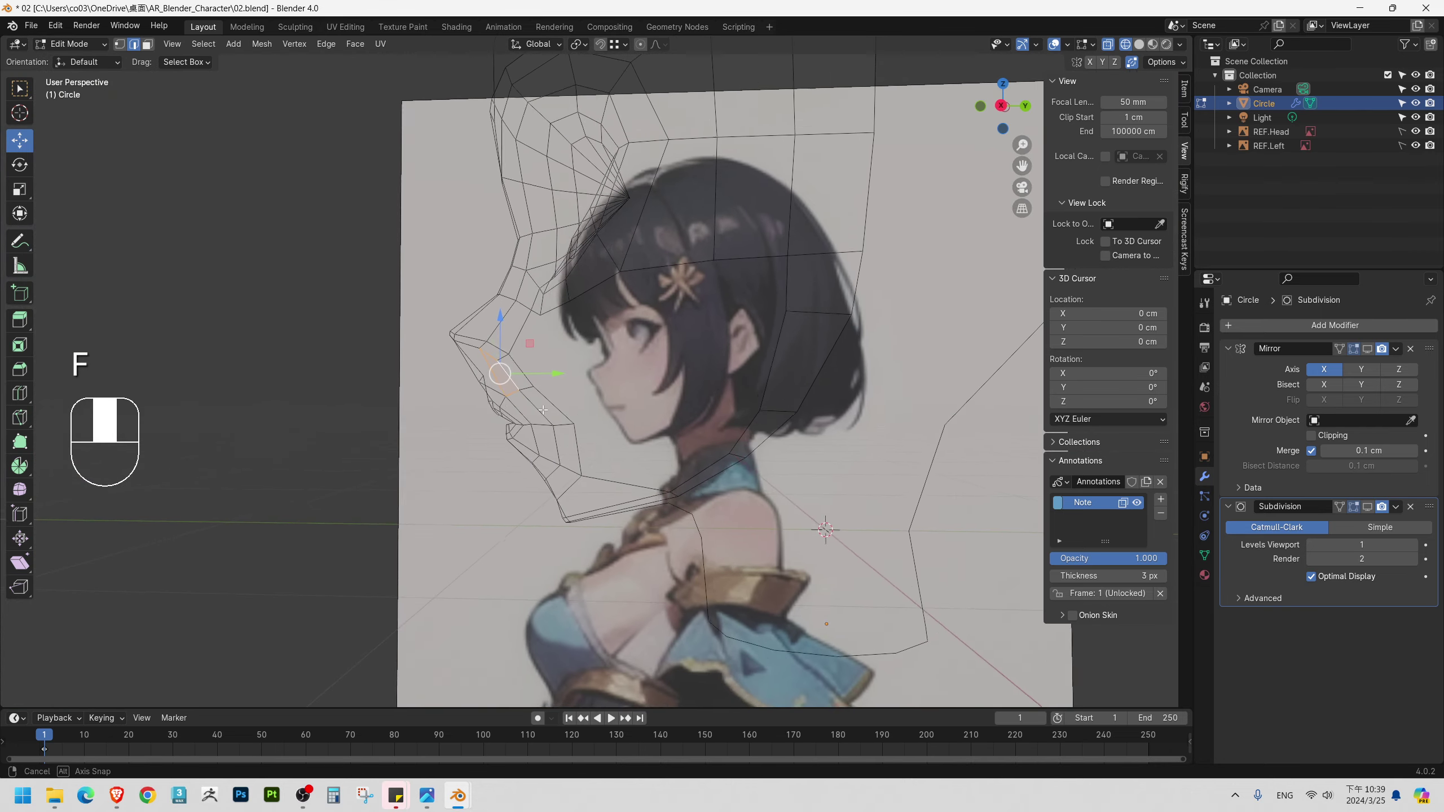
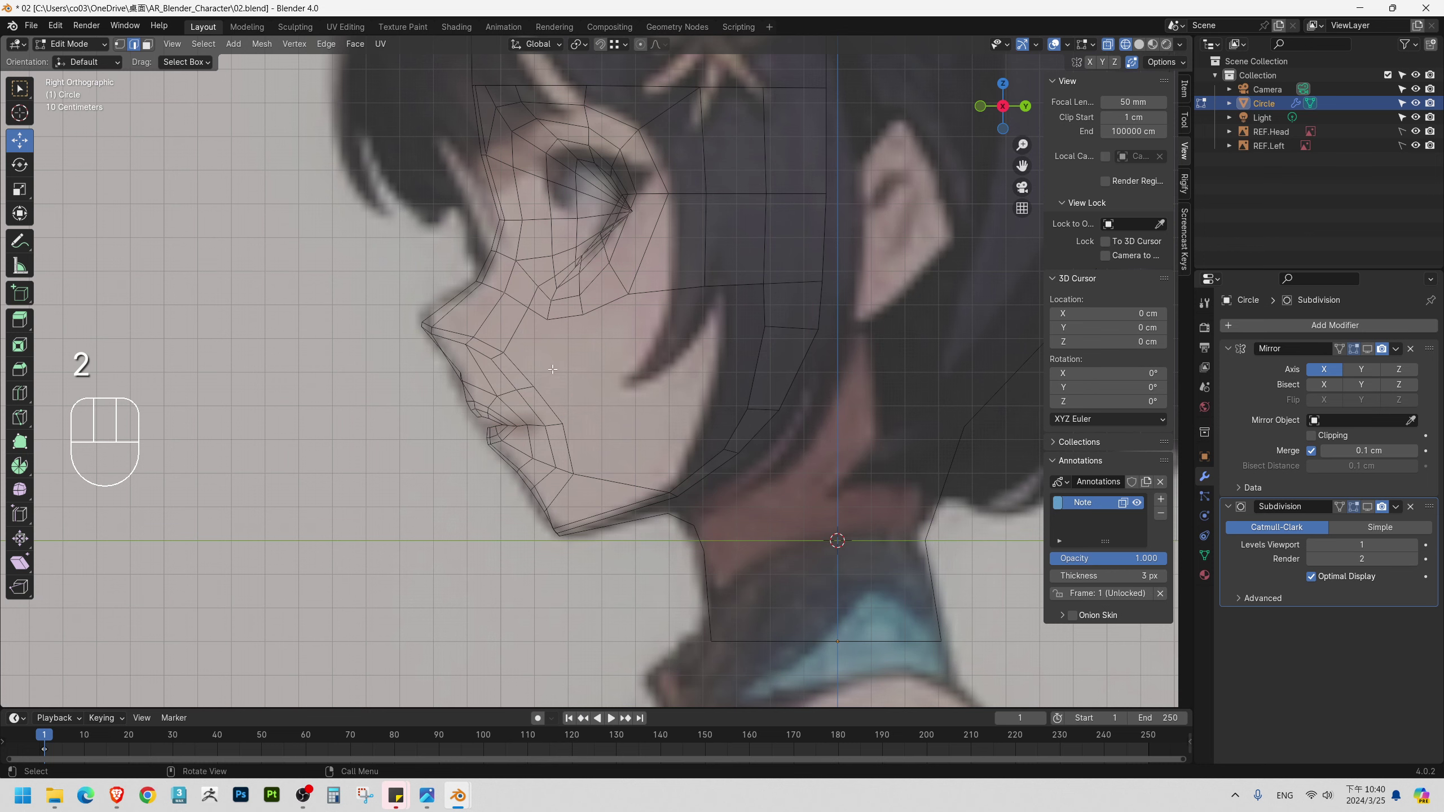
Delete the face under the jaw and begin moving the cheek edge toward the profile.
key(2)
click(567, 317)
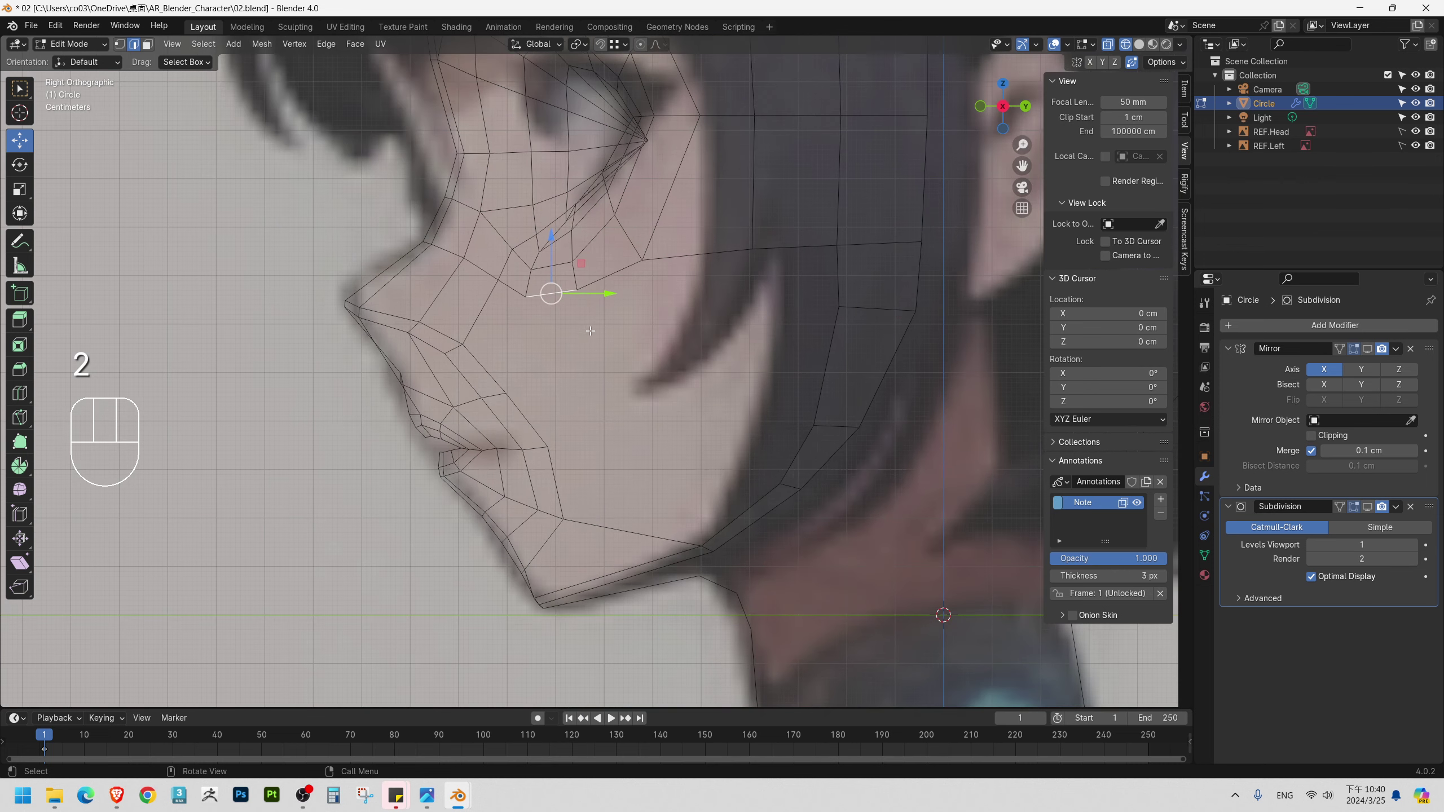
drag(599, 419, 572, 334)
key(3)
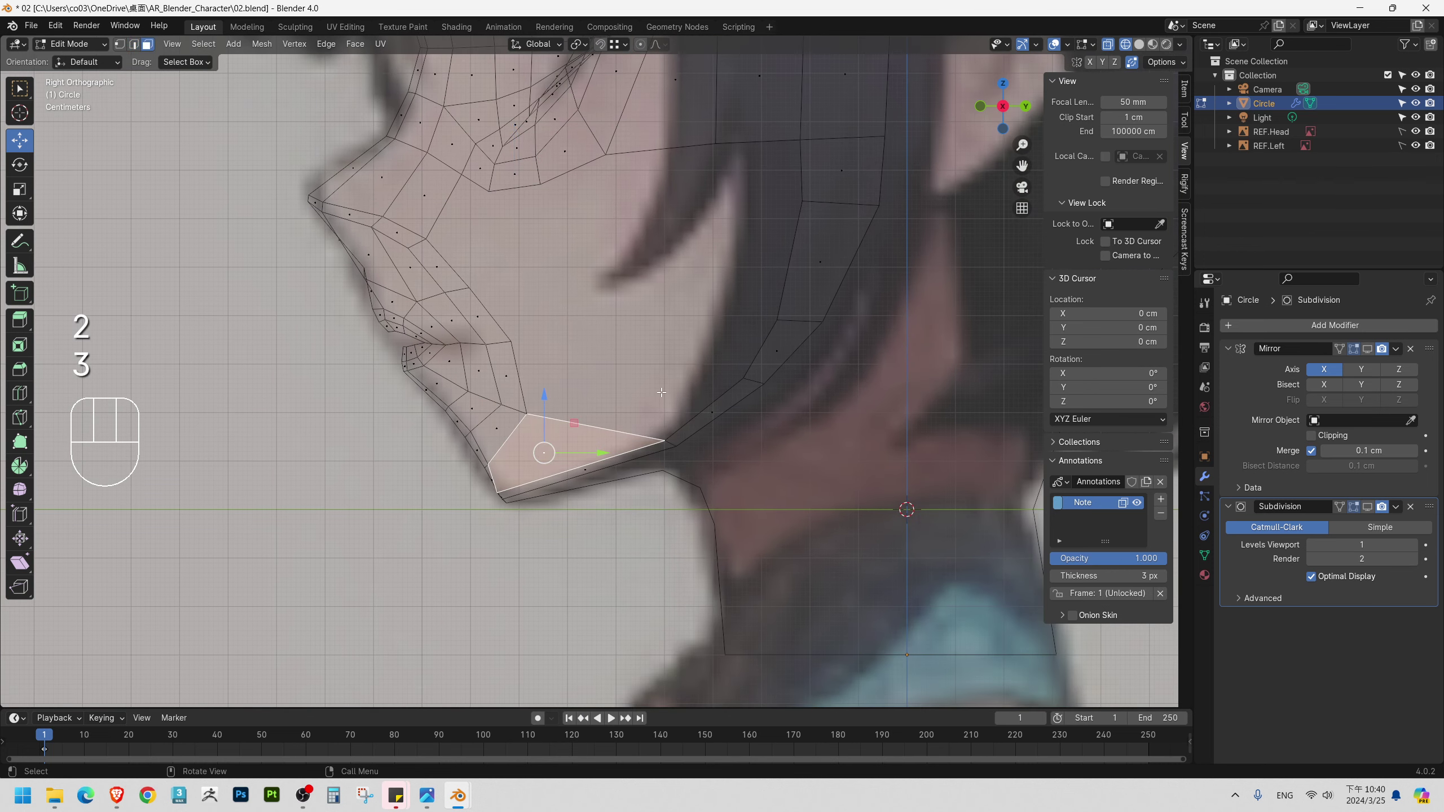
key(Delete)
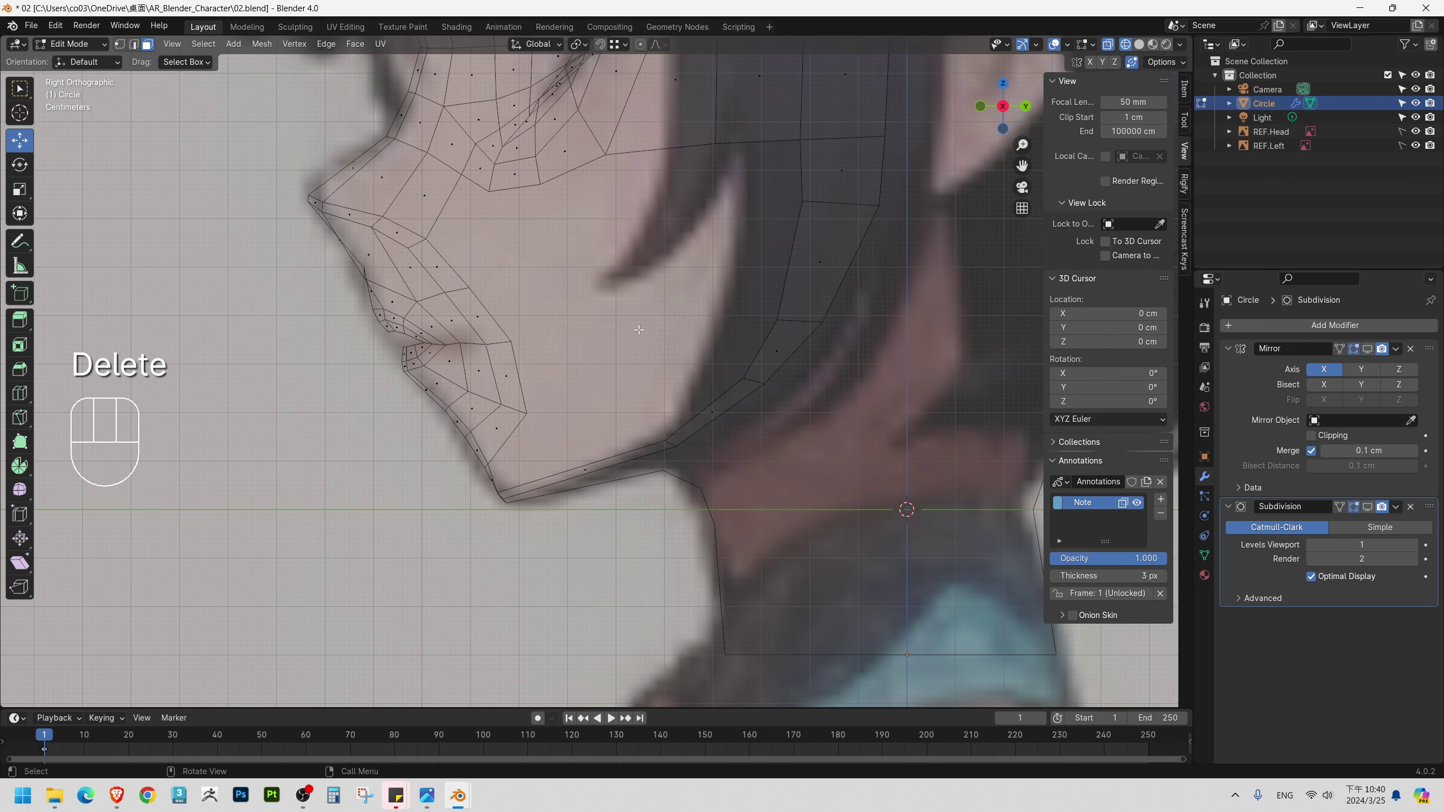
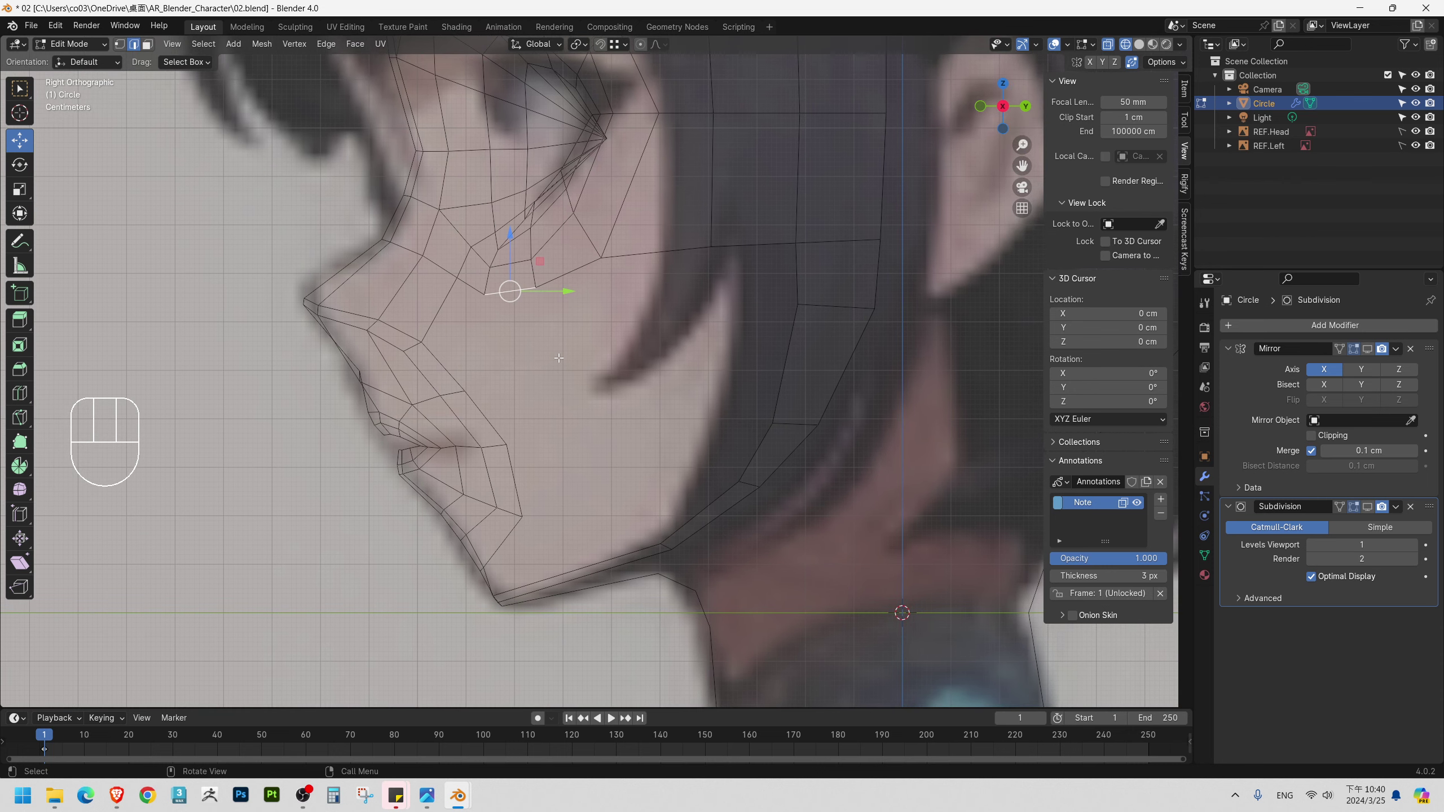
key(e)
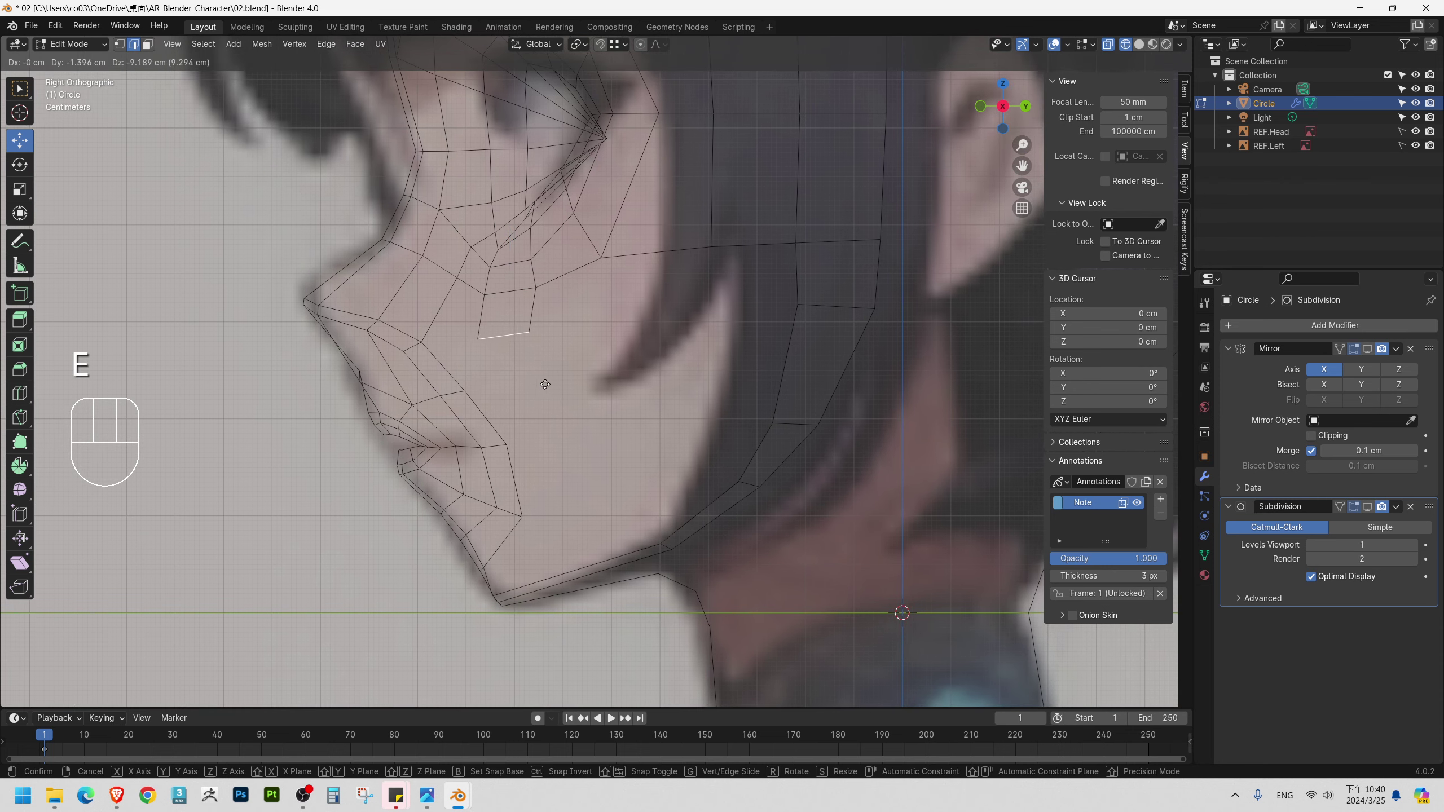
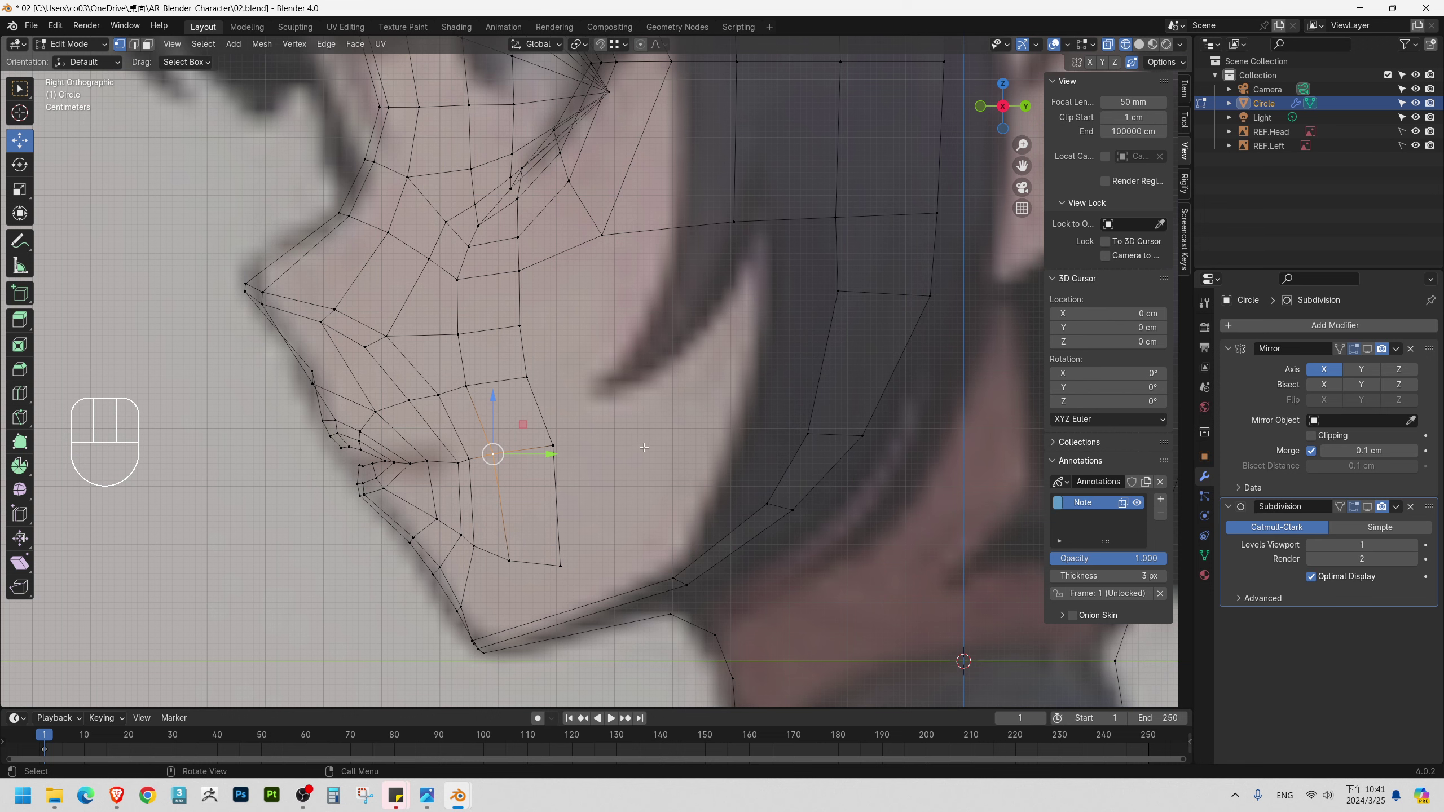
Lower the rear jaw vertex about 1.55 cm along Z to tighten the jawline toward the neck.
click(603, 401)
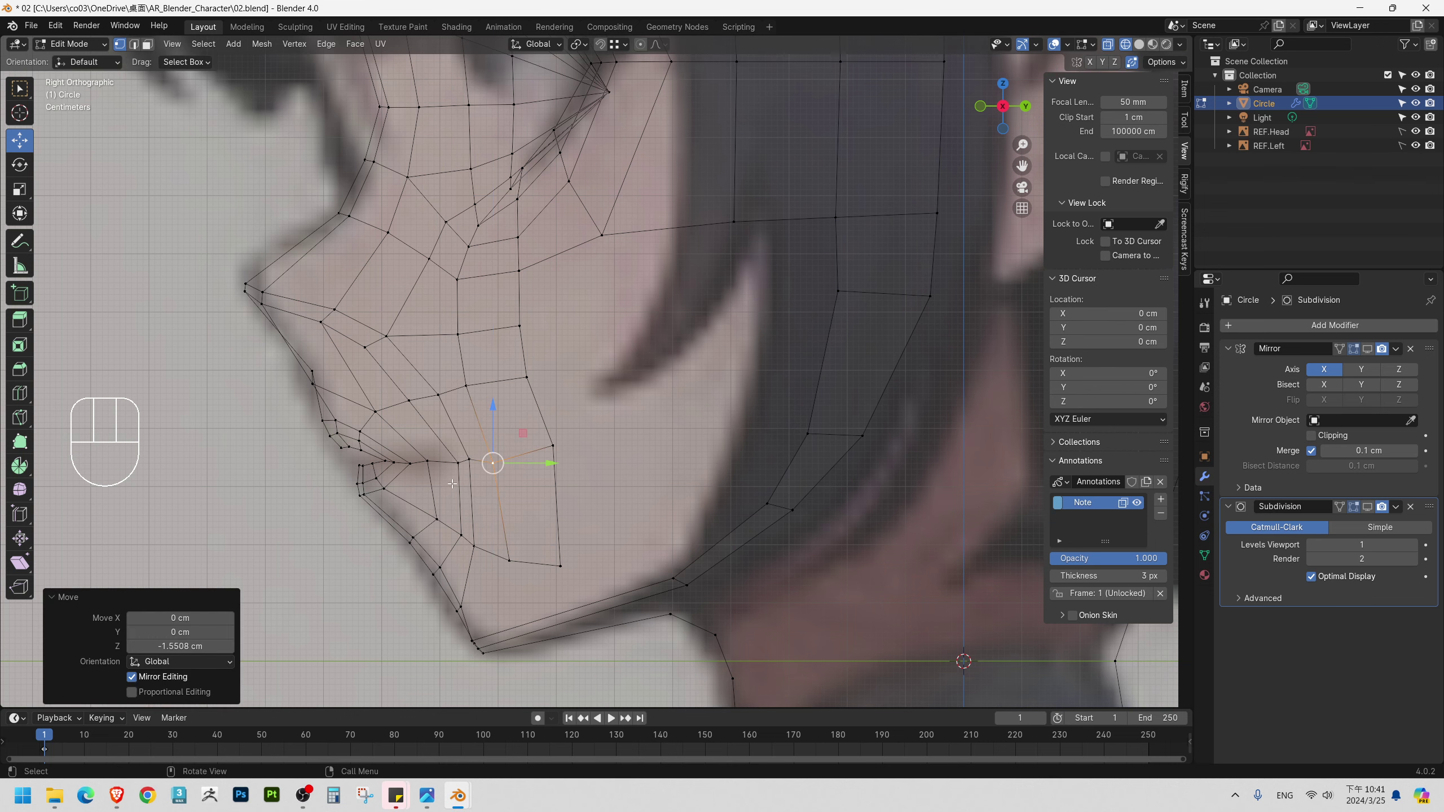
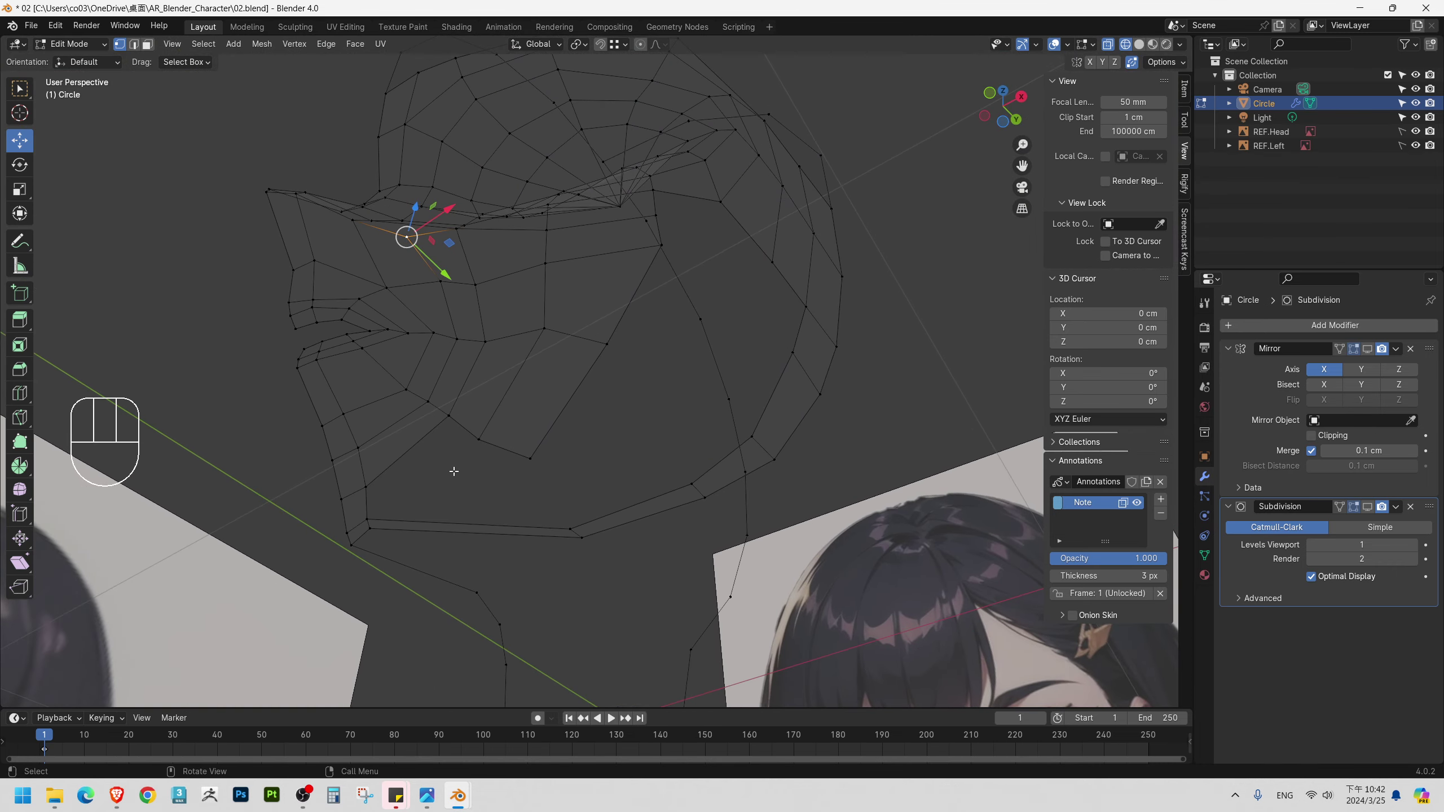
Select a lower cranium edge vertex and add the neighbouring bottom edge to the selection.
key(2)
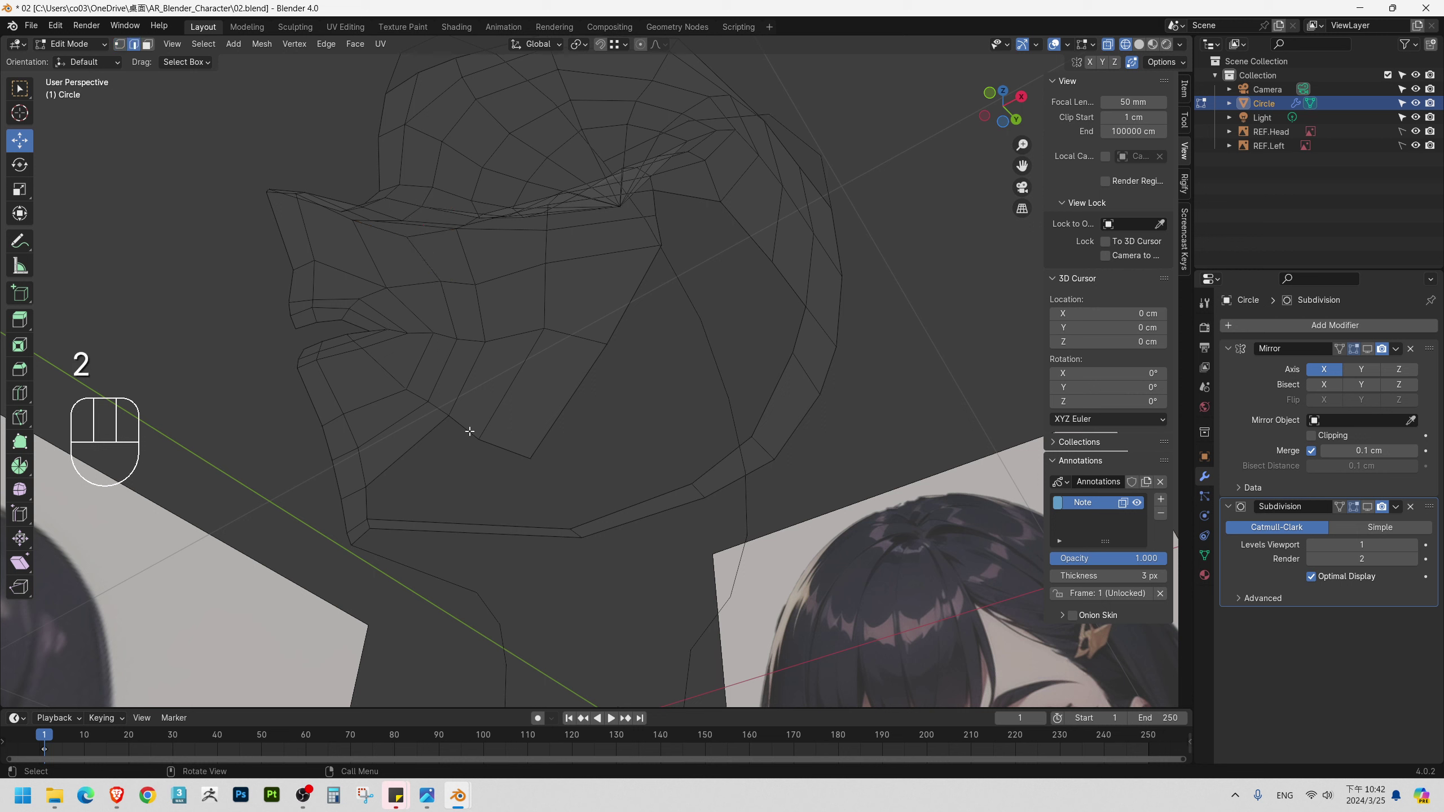
click(359, 496)
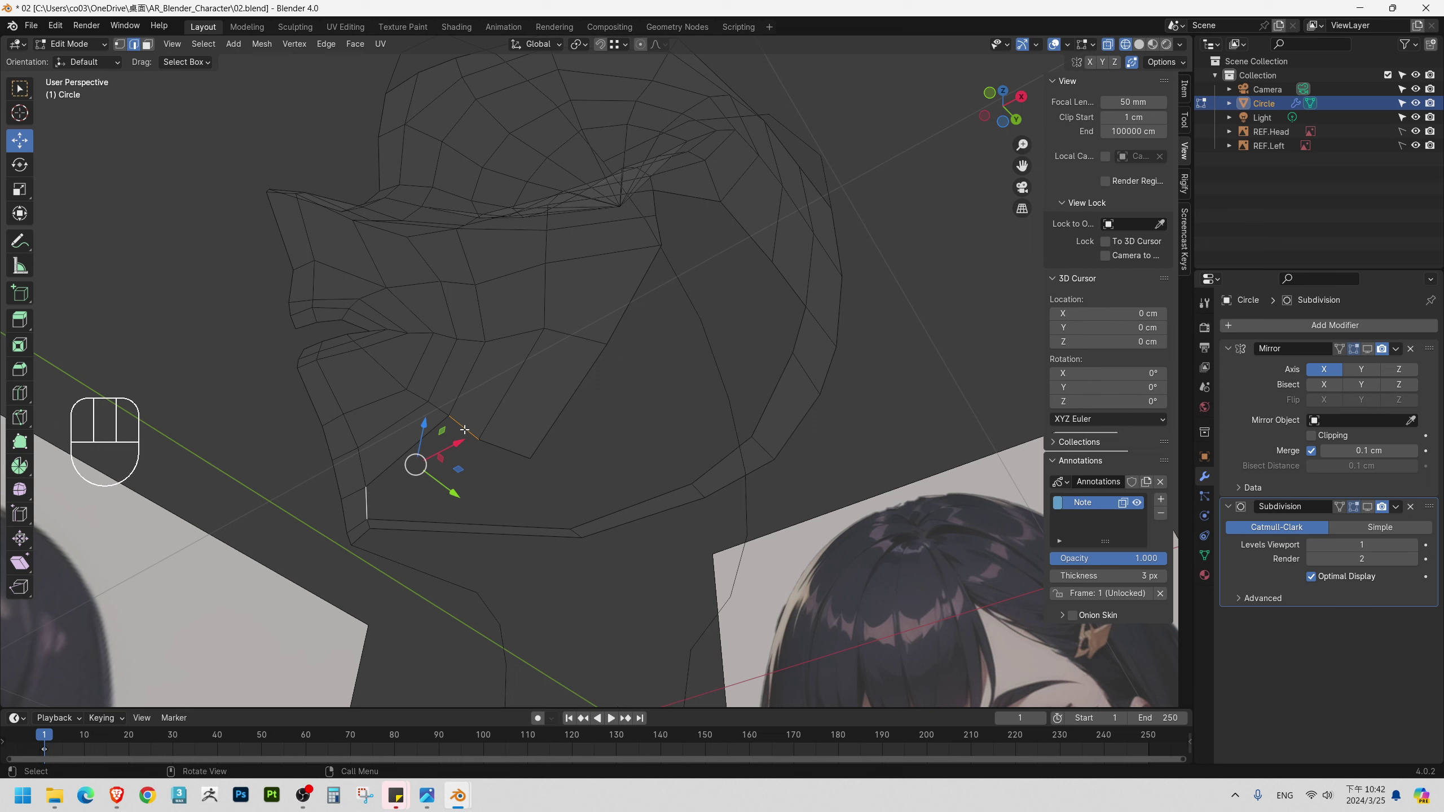
key(f)
key(2)
click(493, 520)
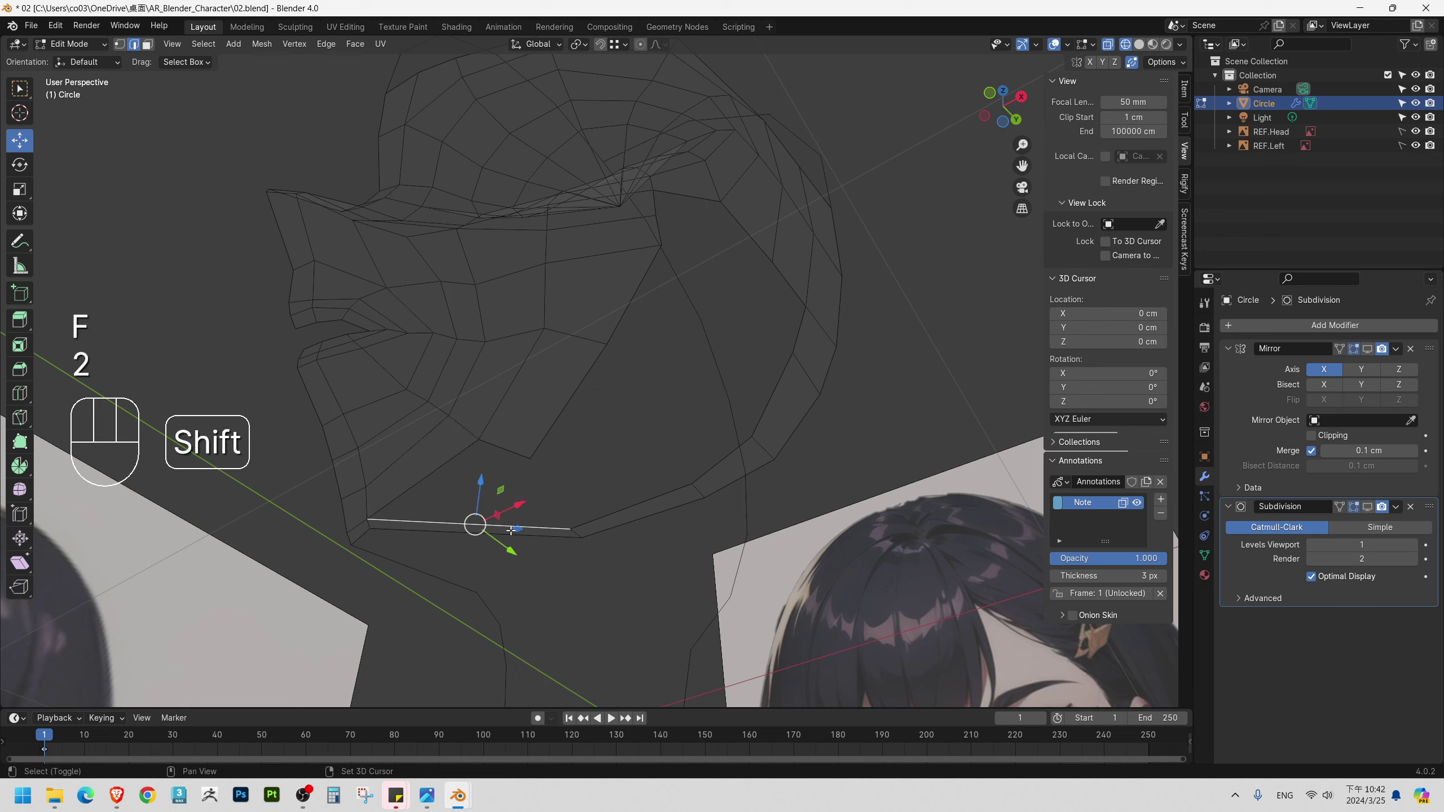
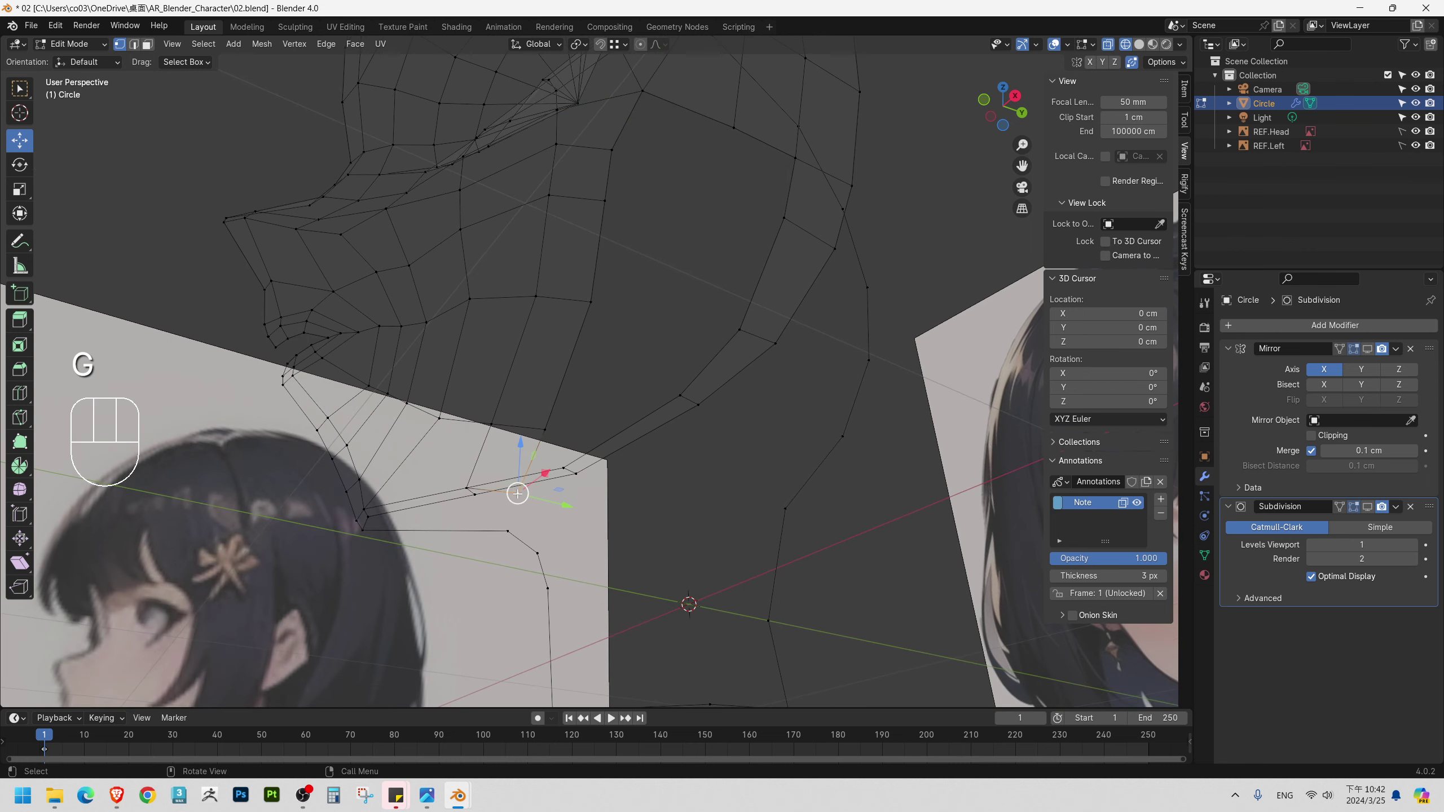
Move the selected cheek vertex onto the side-reference cheek outline.
key(f)
key(v)
key(Escape)
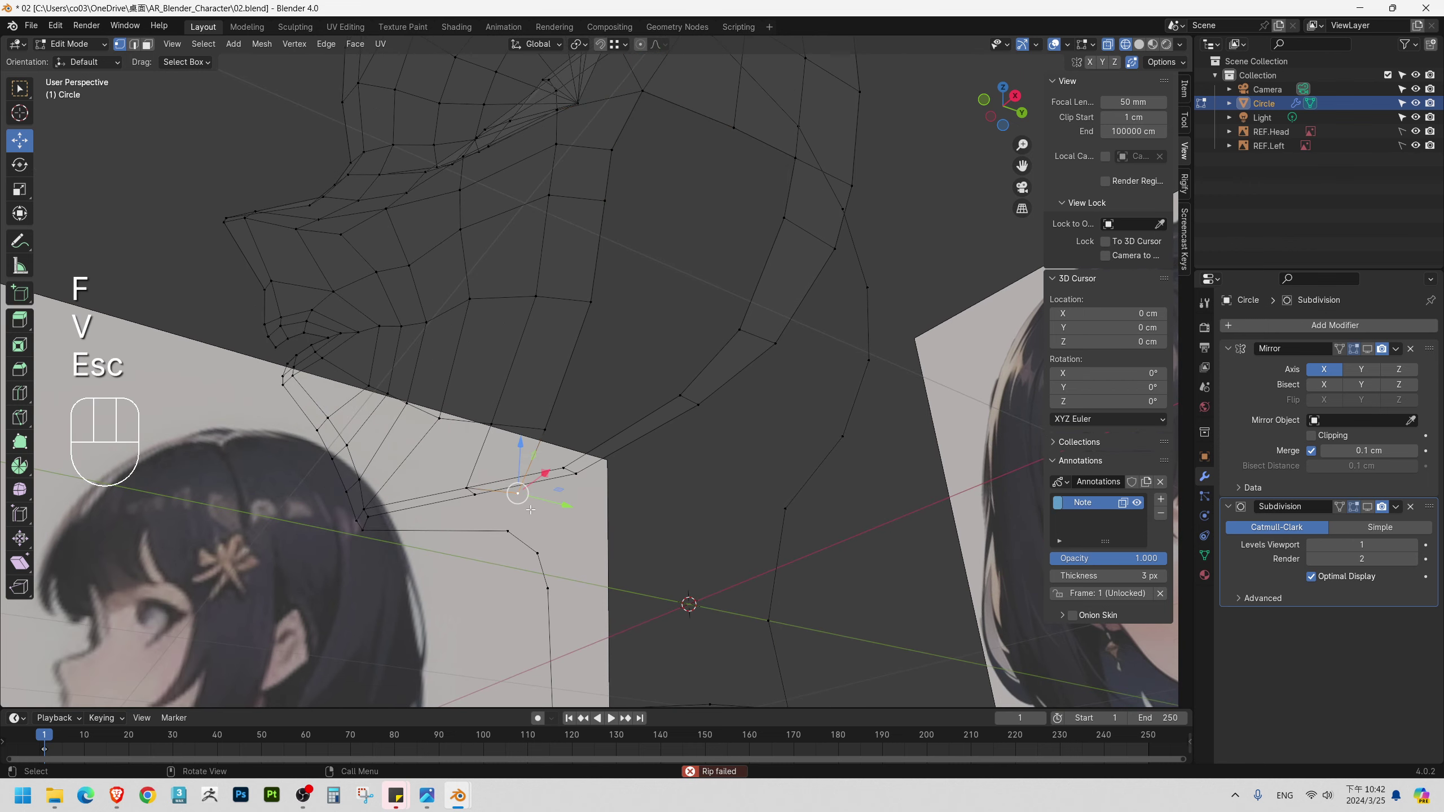
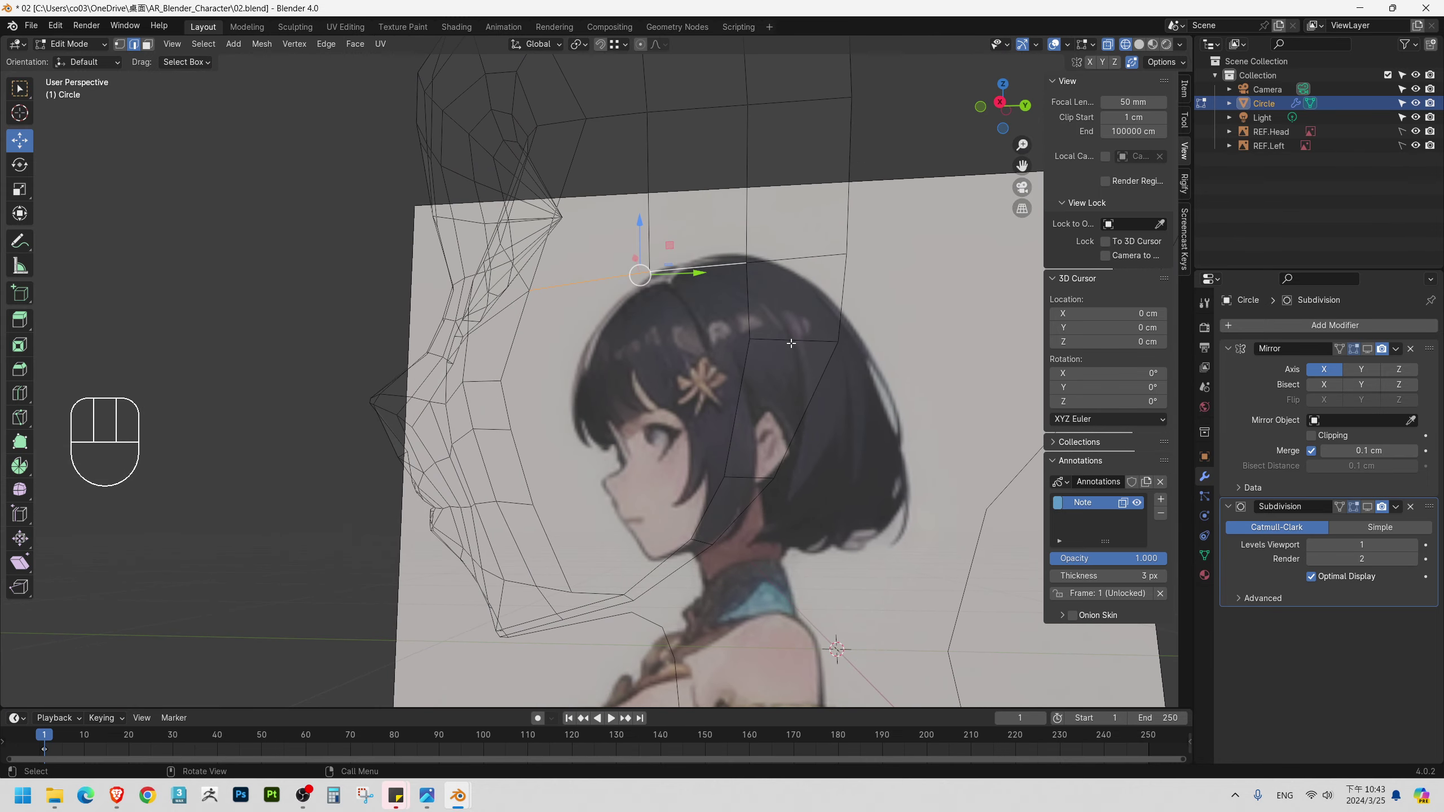
middle_click(680, 366)
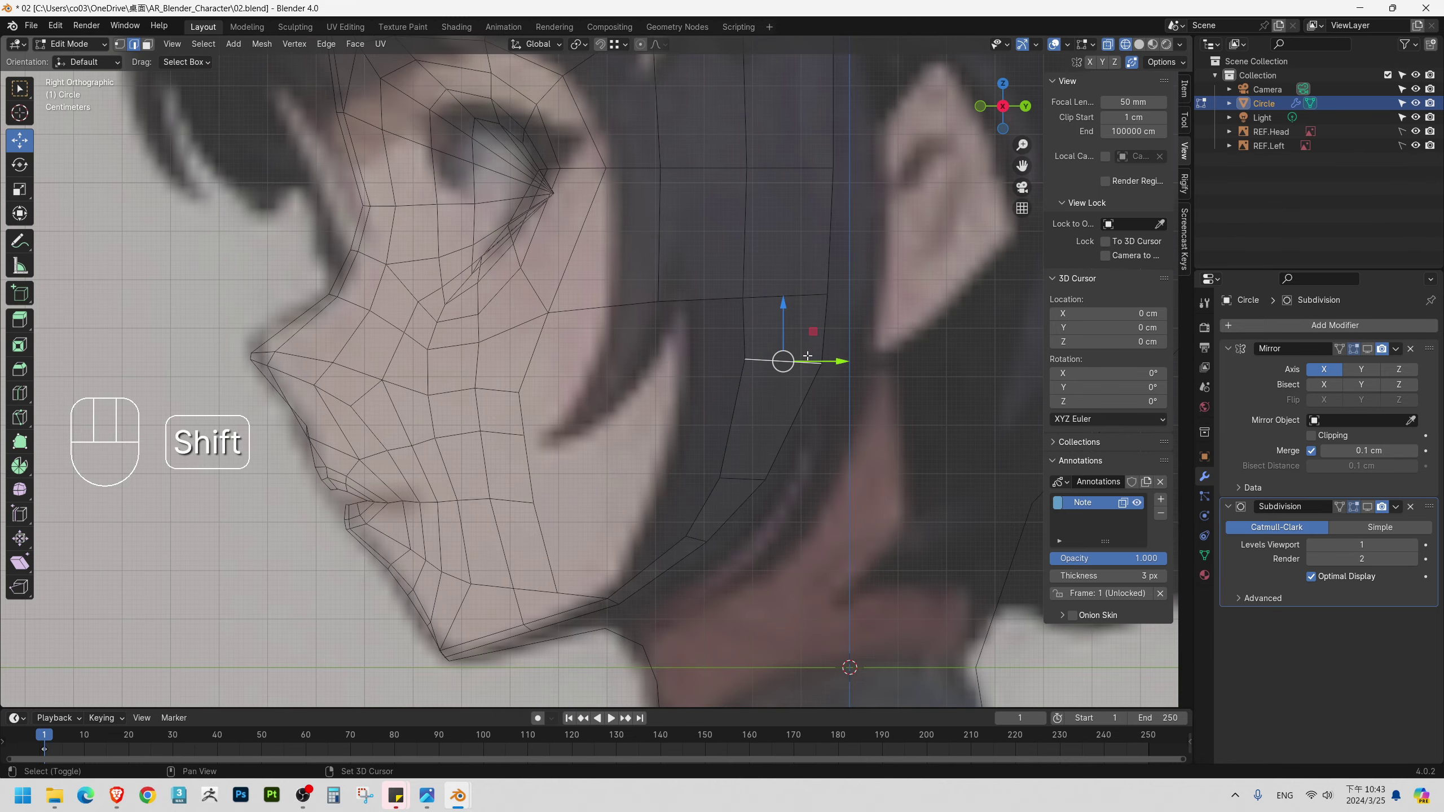
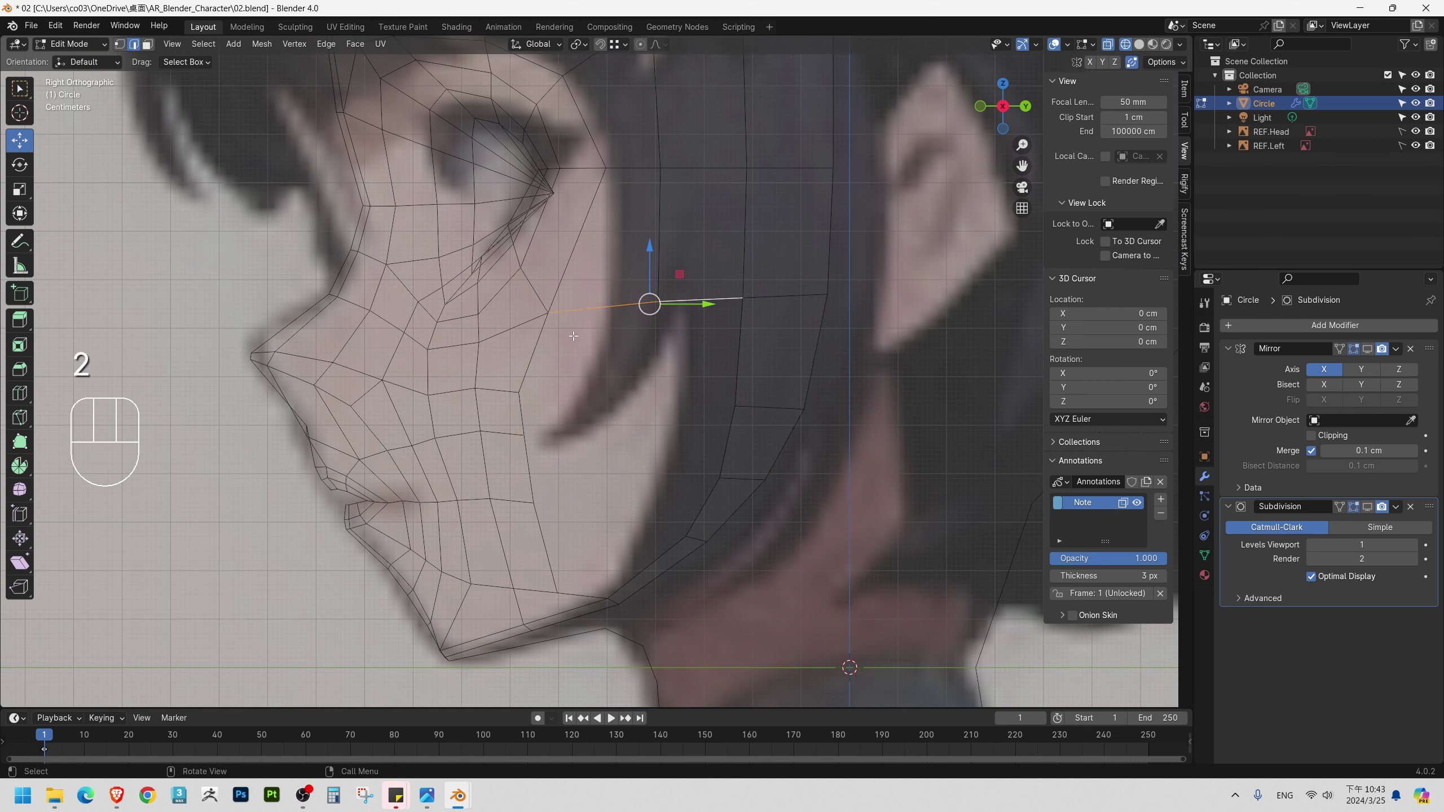
key(e)
key(1)
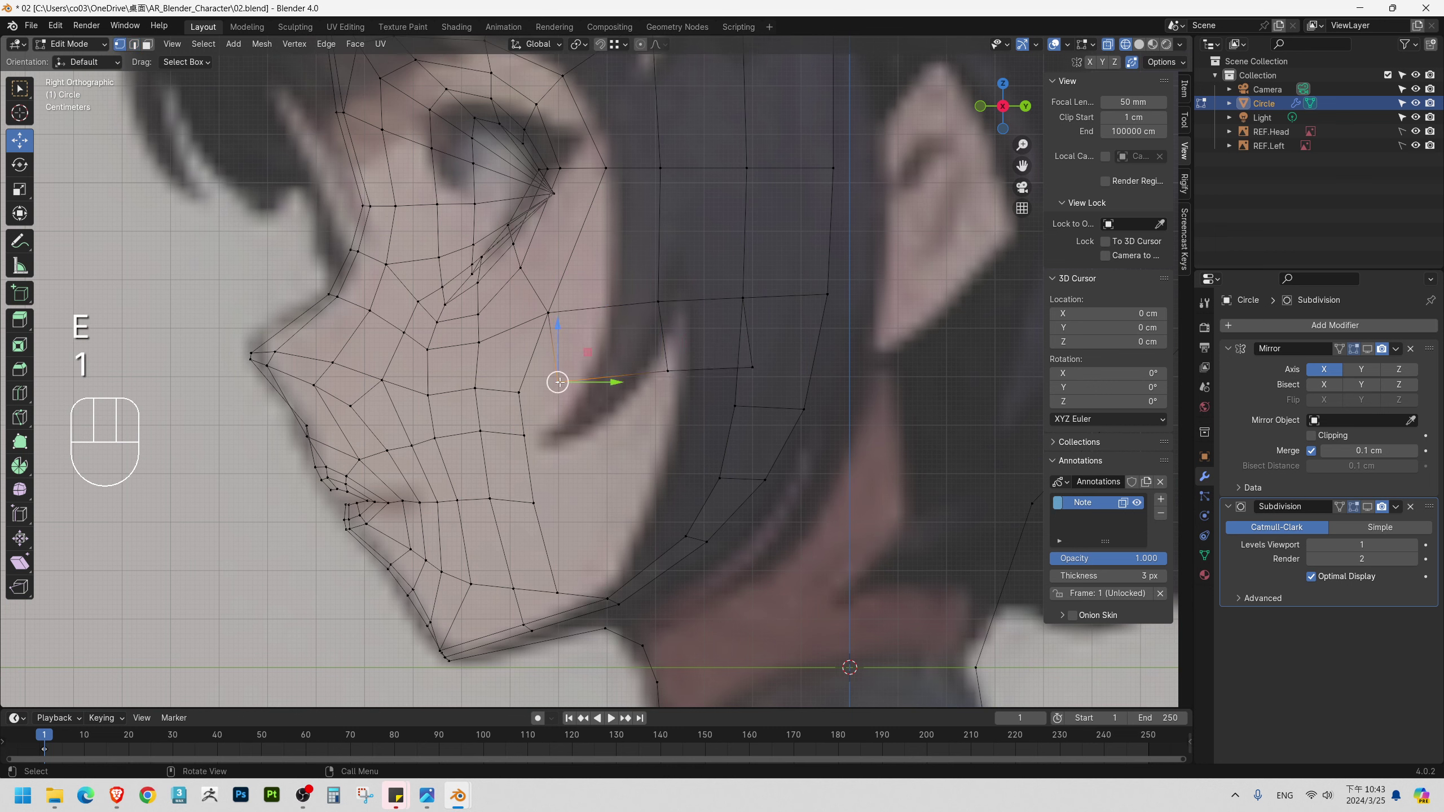
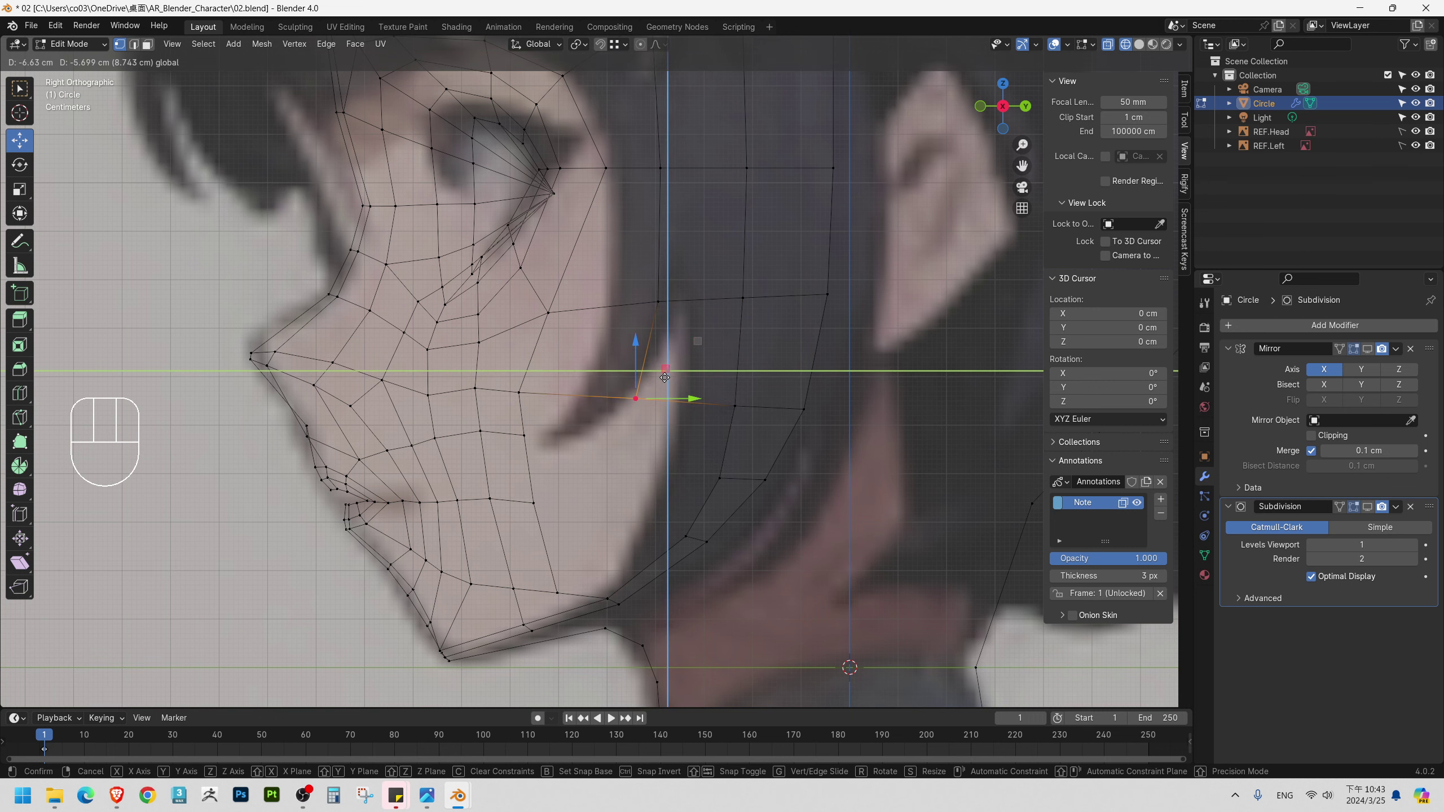
drag(594, 421, 579, 379)
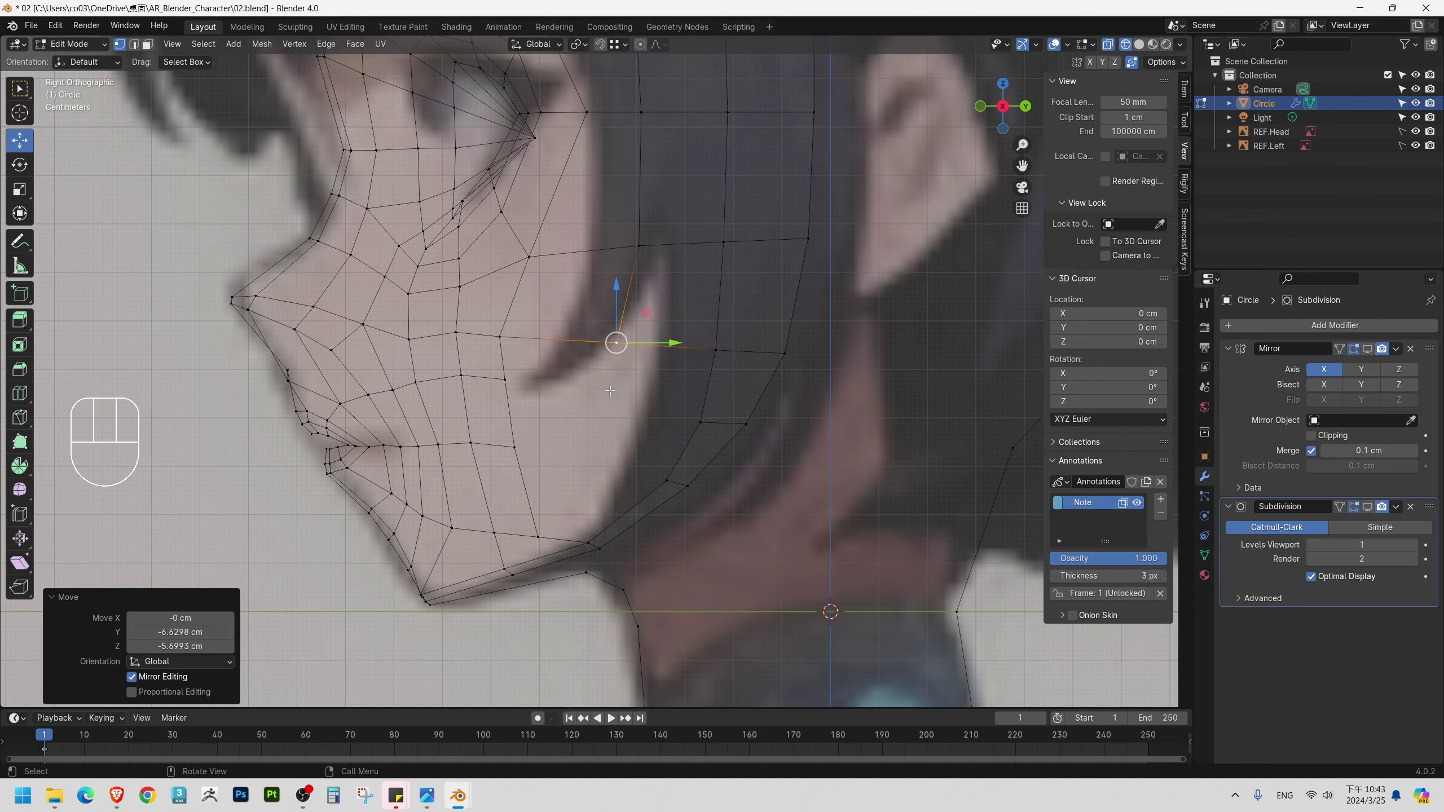
Check the jaw shape in perspective, then vertex-slide the jaw vertex along its edge in side view.
drag(518, 497, 535, 465)
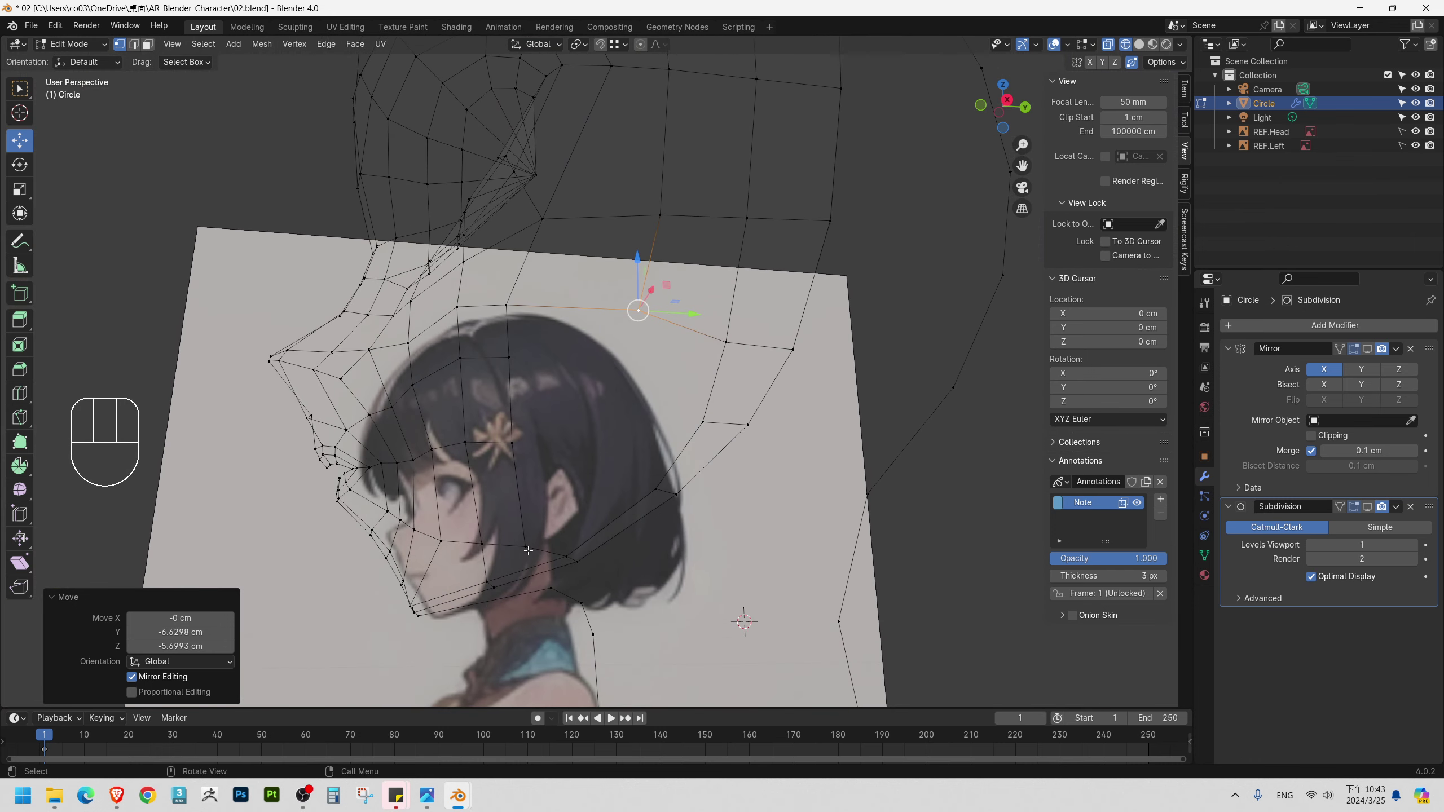
click(522, 543)
drag(541, 503, 519, 522)
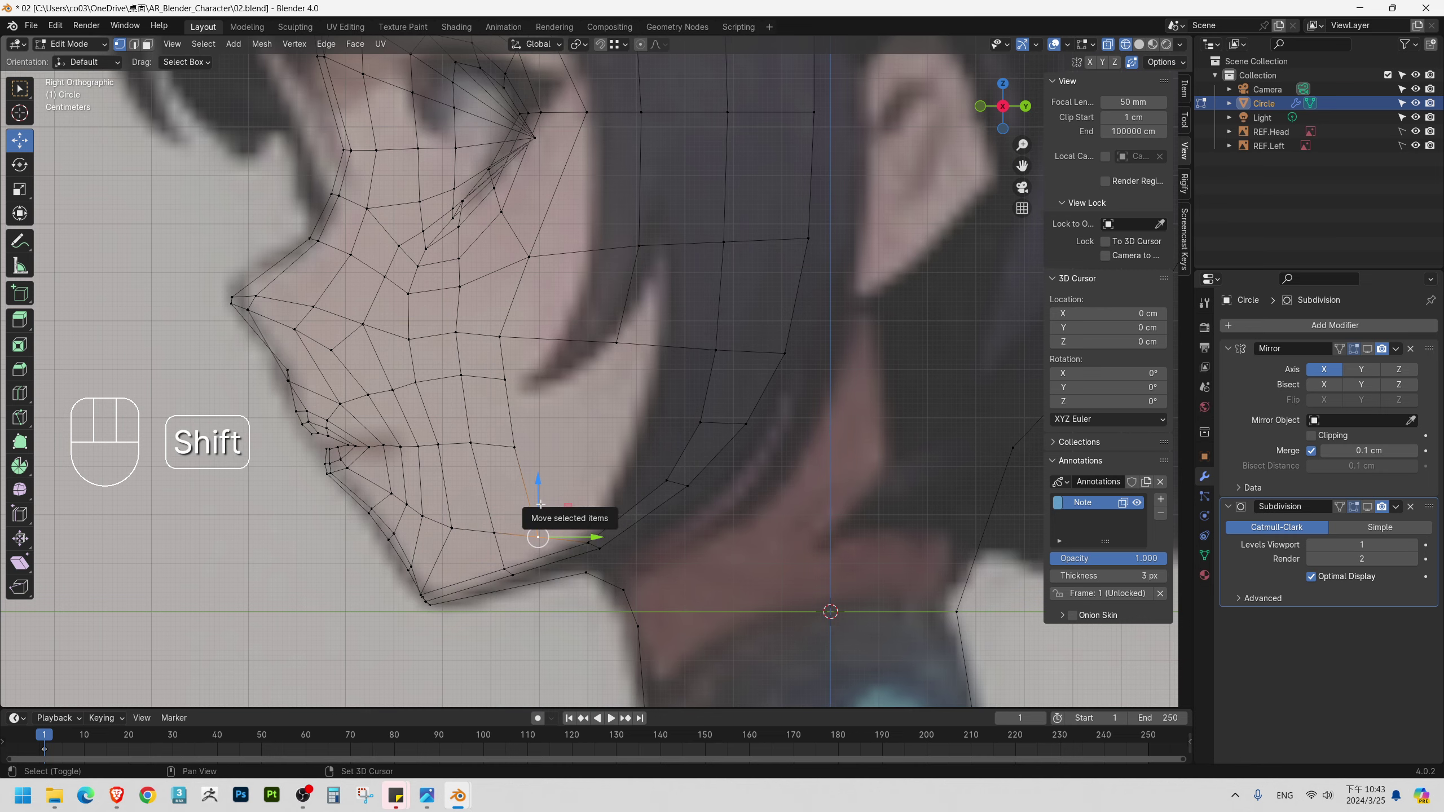
key(shift+v)
click(534, 477)
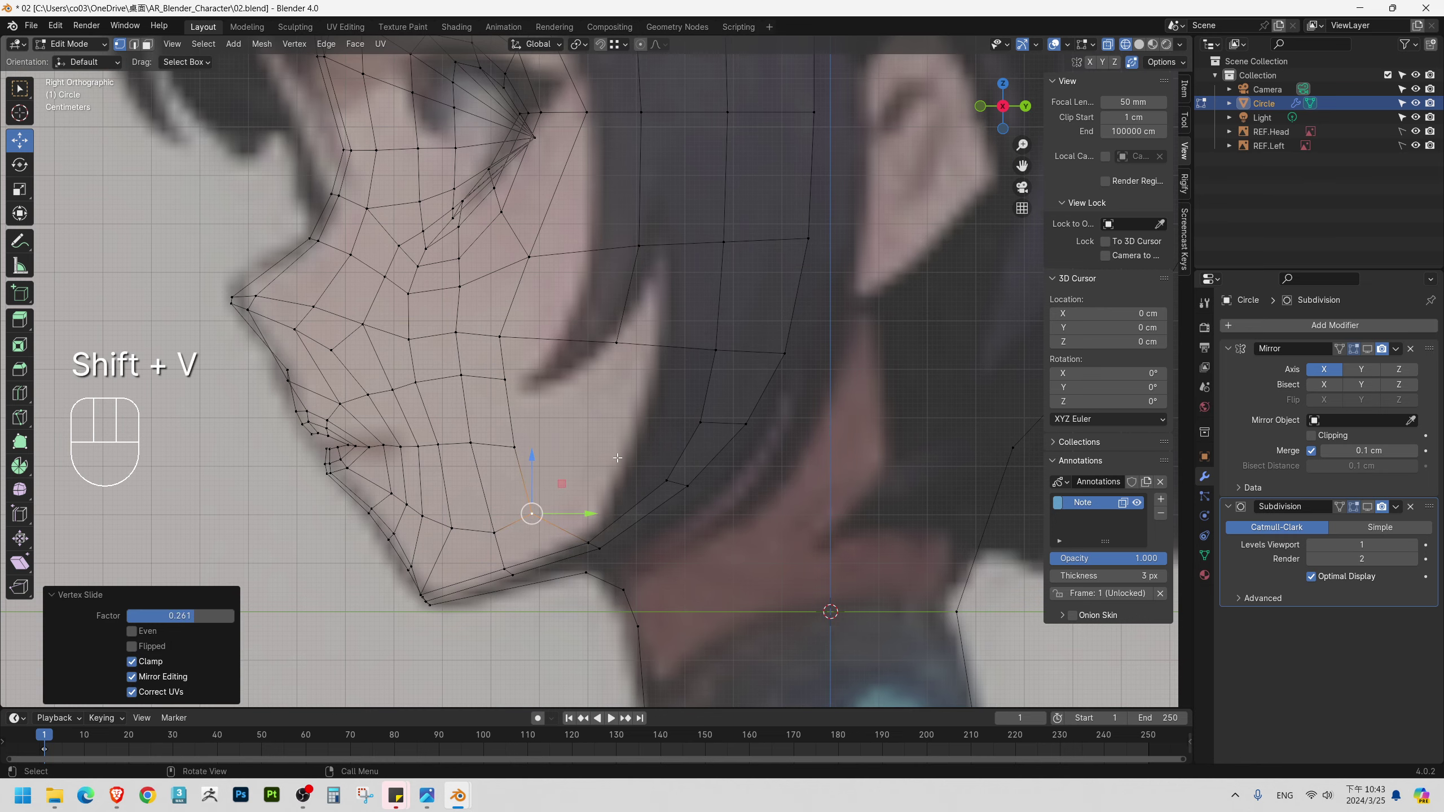
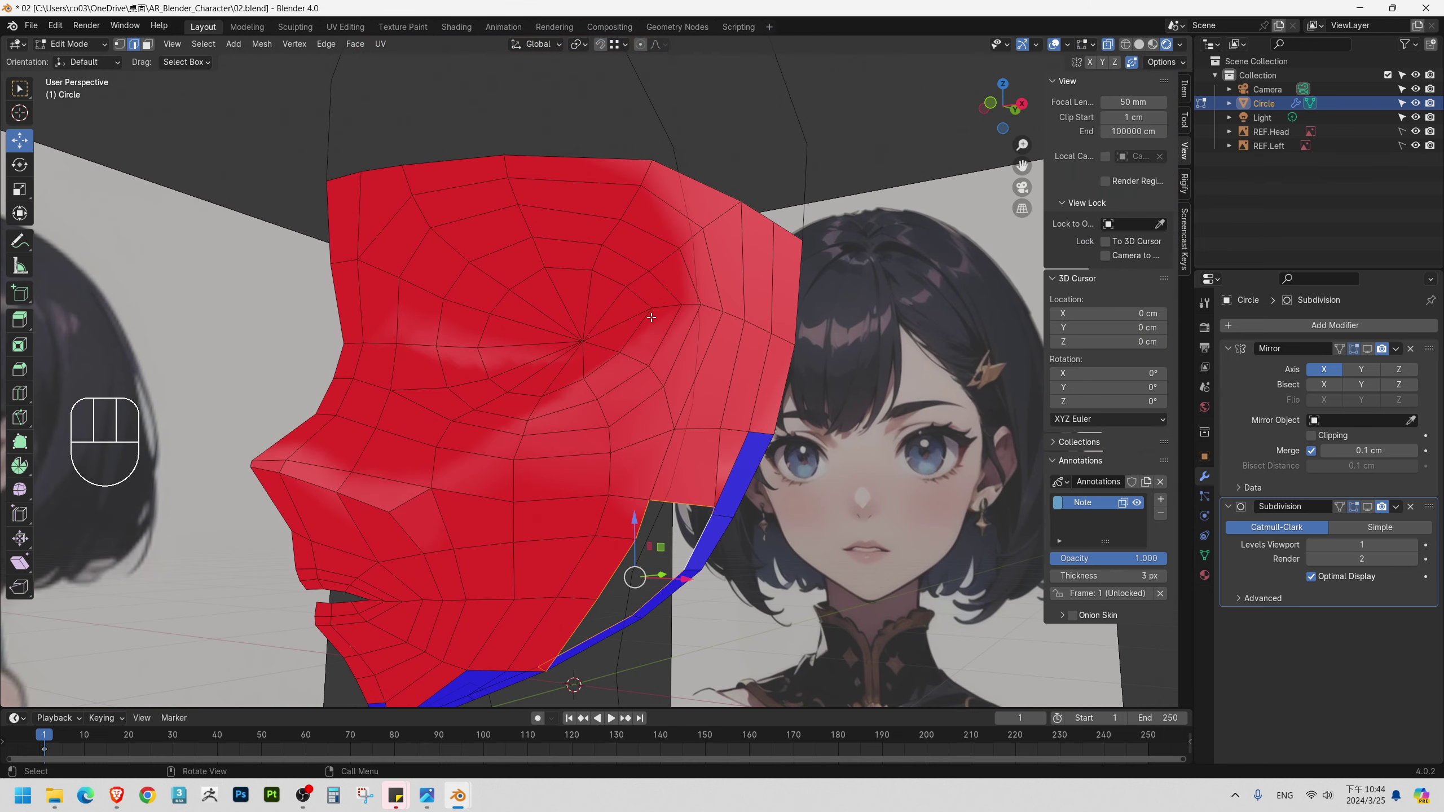
Orbit around the head to inspect the face-orientation colouring, then bring up the Normals options with Alt+N.
drag(688, 431, 672, 427)
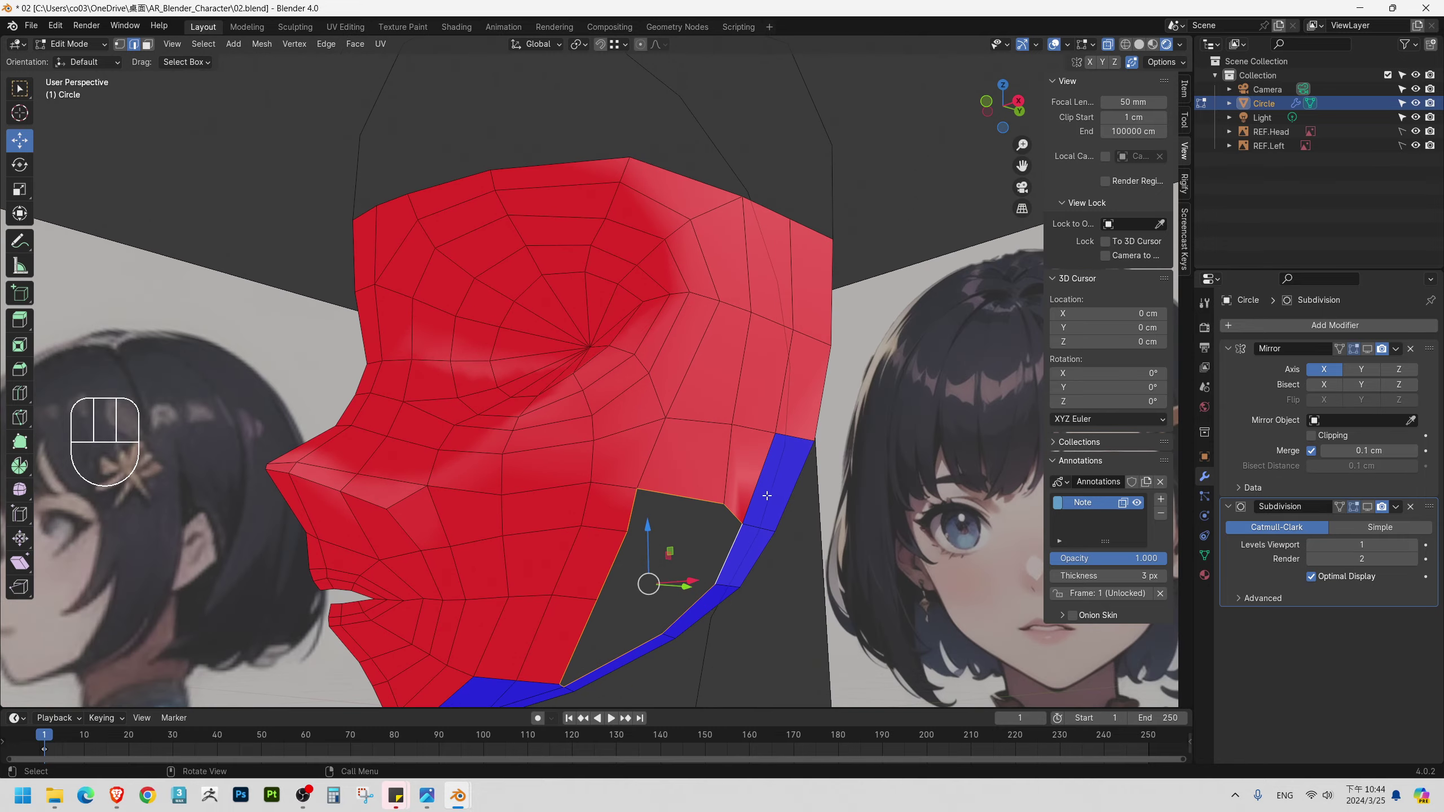
drag(769, 441, 708, 443)
drag(625, 416, 682, 451)
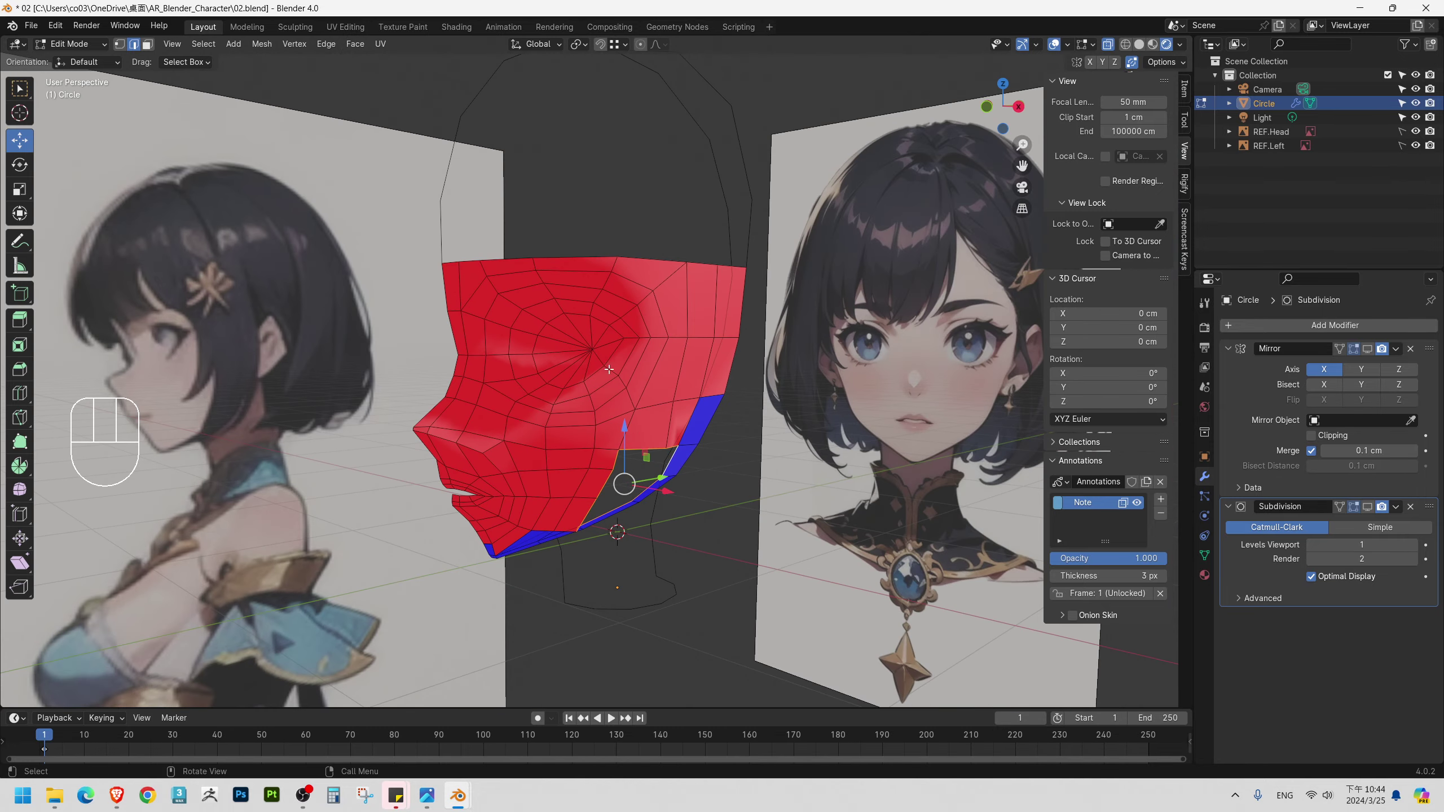
middle_click(630, 412)
drag(488, 463, 636, 386)
drag(581, 390, 636, 420)
middle_click(634, 434)
middle_click(598, 379)
key(alt+n)
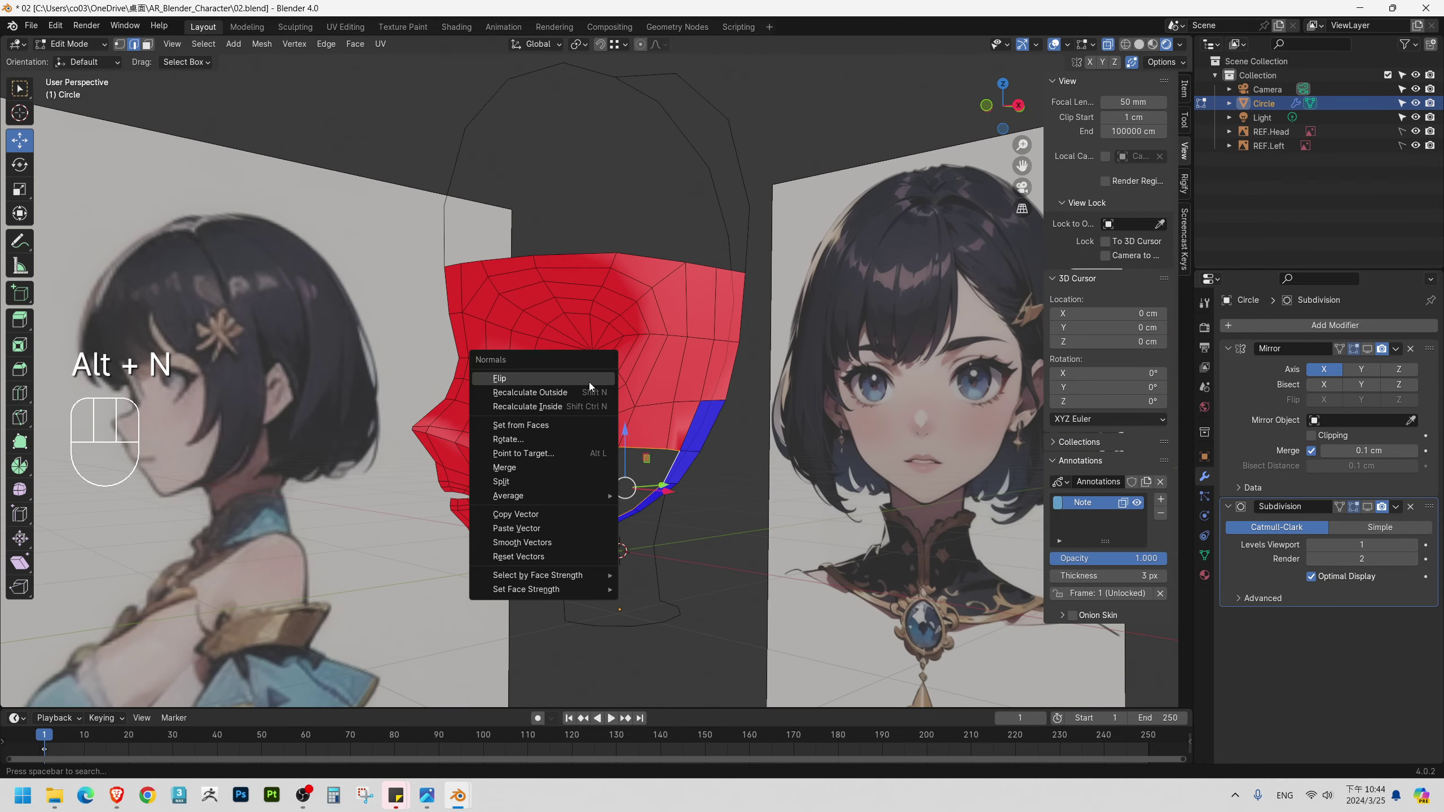
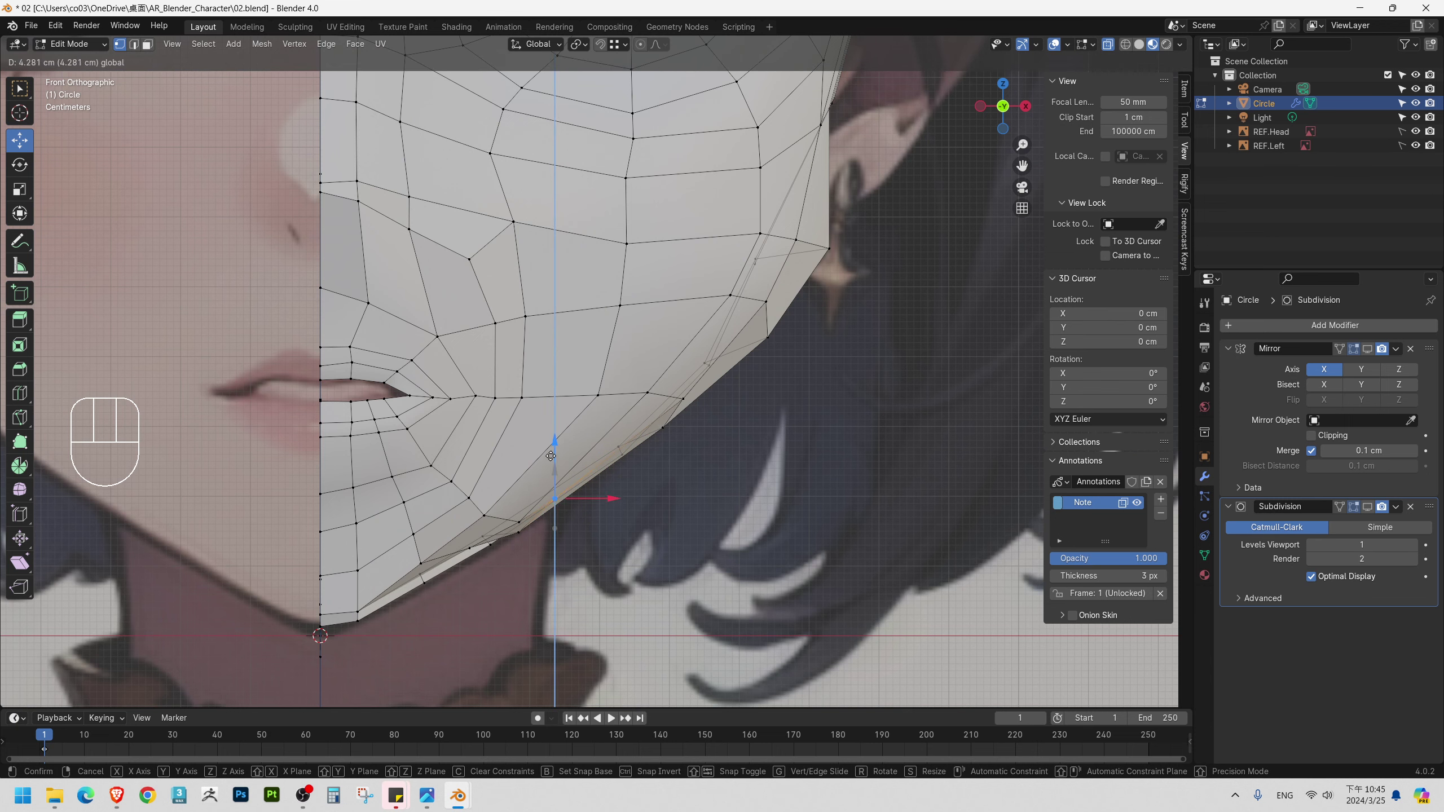
Reposition the lower-jaw corner vertex against the front reference.
key(Tab)
drag(624, 451, 591, 432)
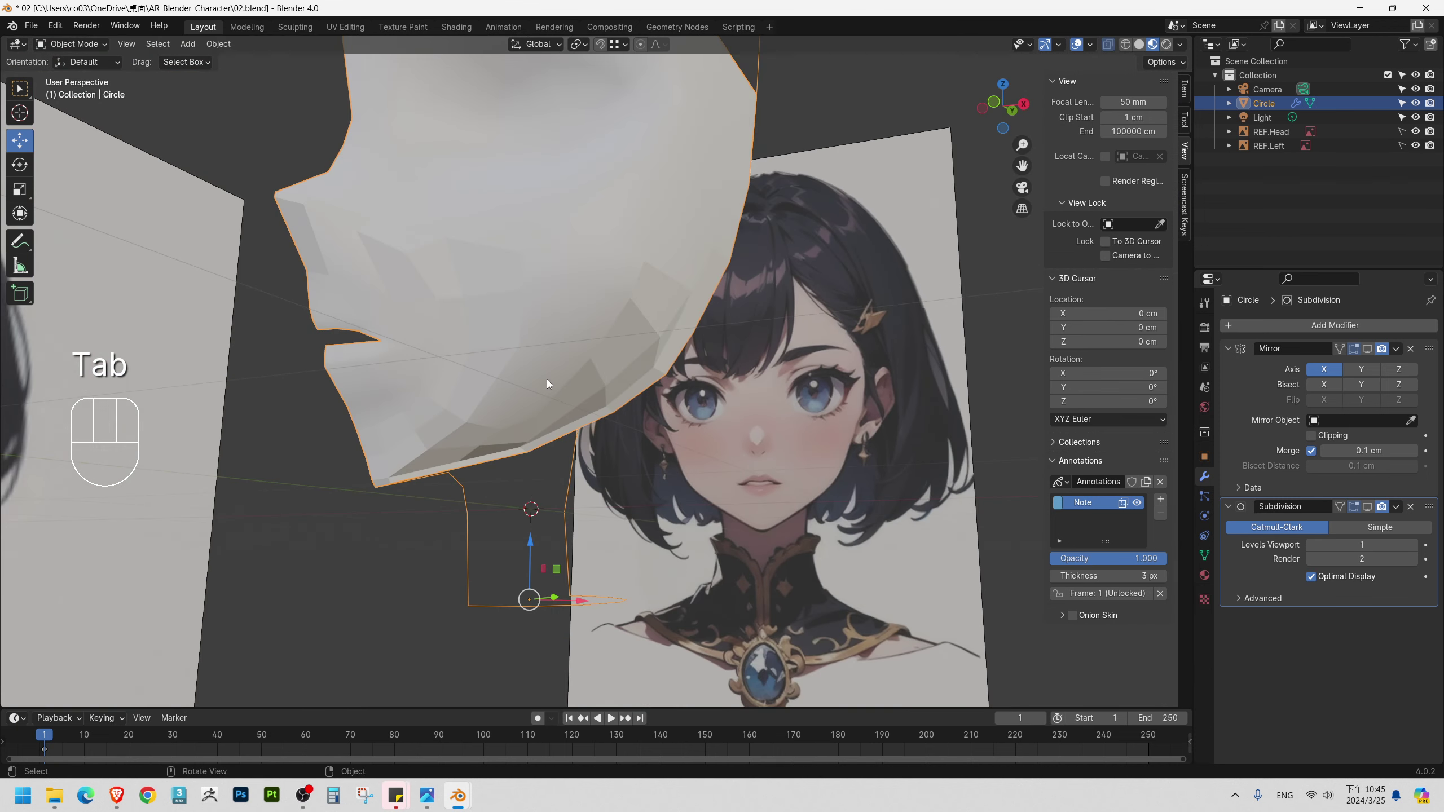
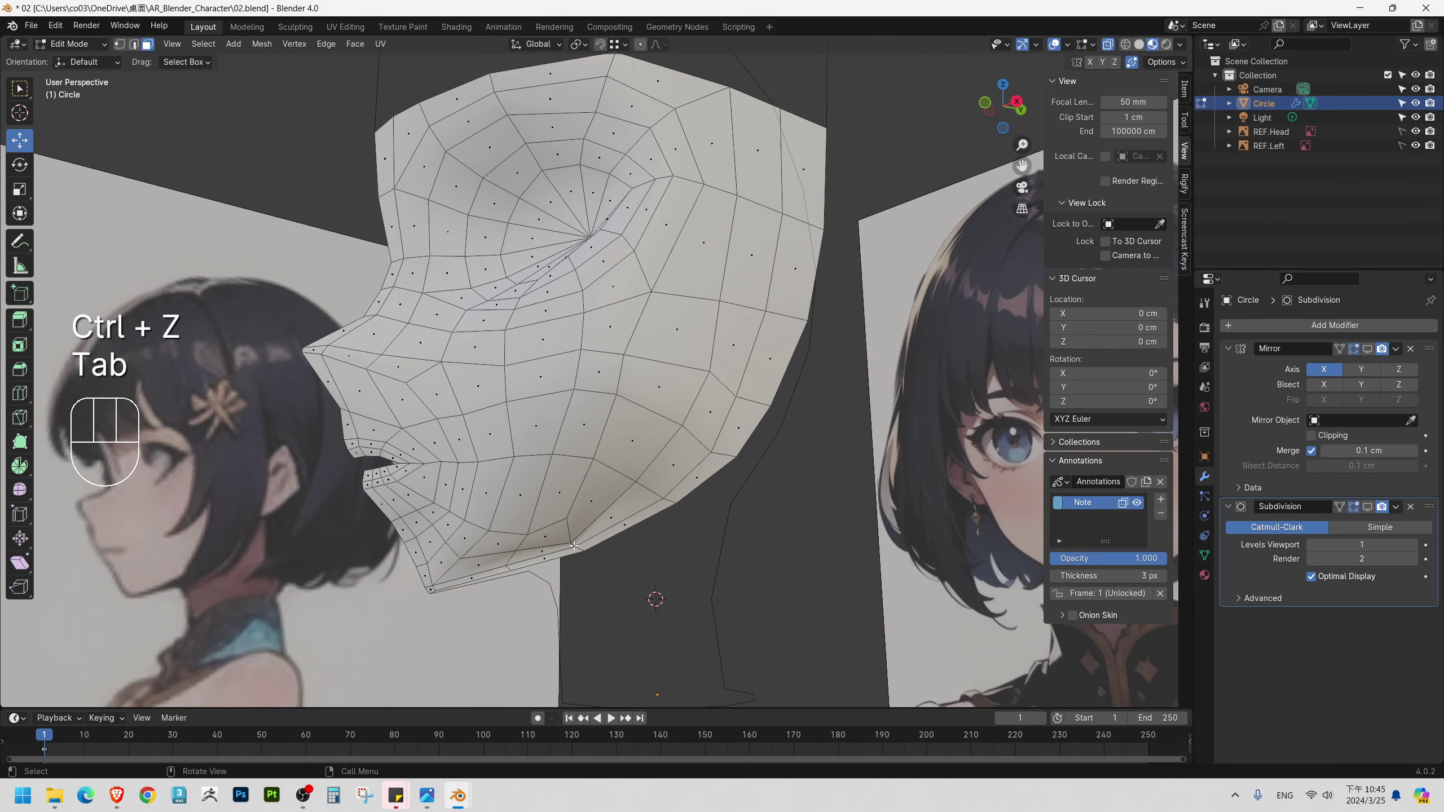
Preview the smooth shape in Object Mode, return to editing and select a vertex under the jaw from below.
drag(551, 473, 538, 442)
key(Tab)
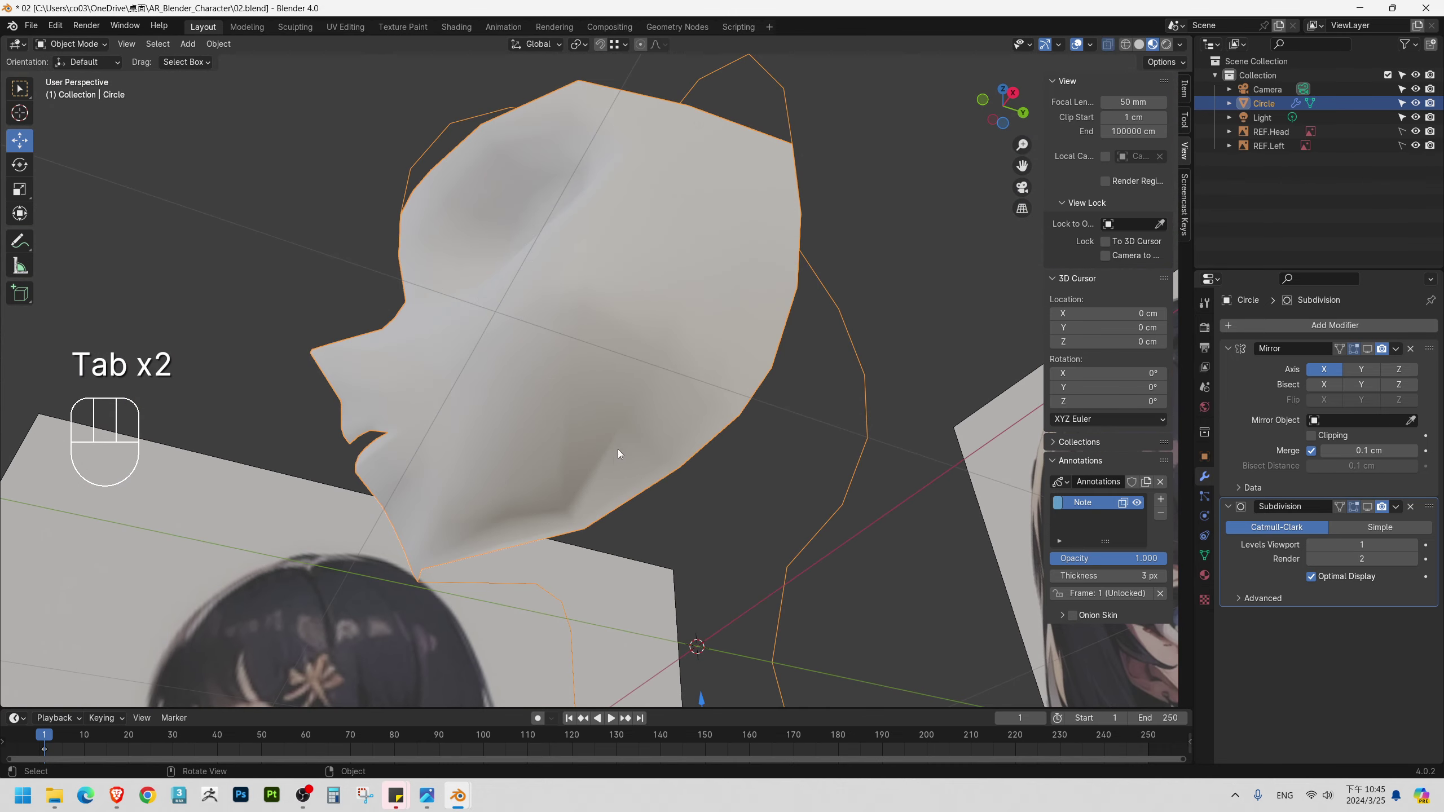
key(Tab)
drag(568, 499, 592, 530)
drag(528, 534, 520, 489)
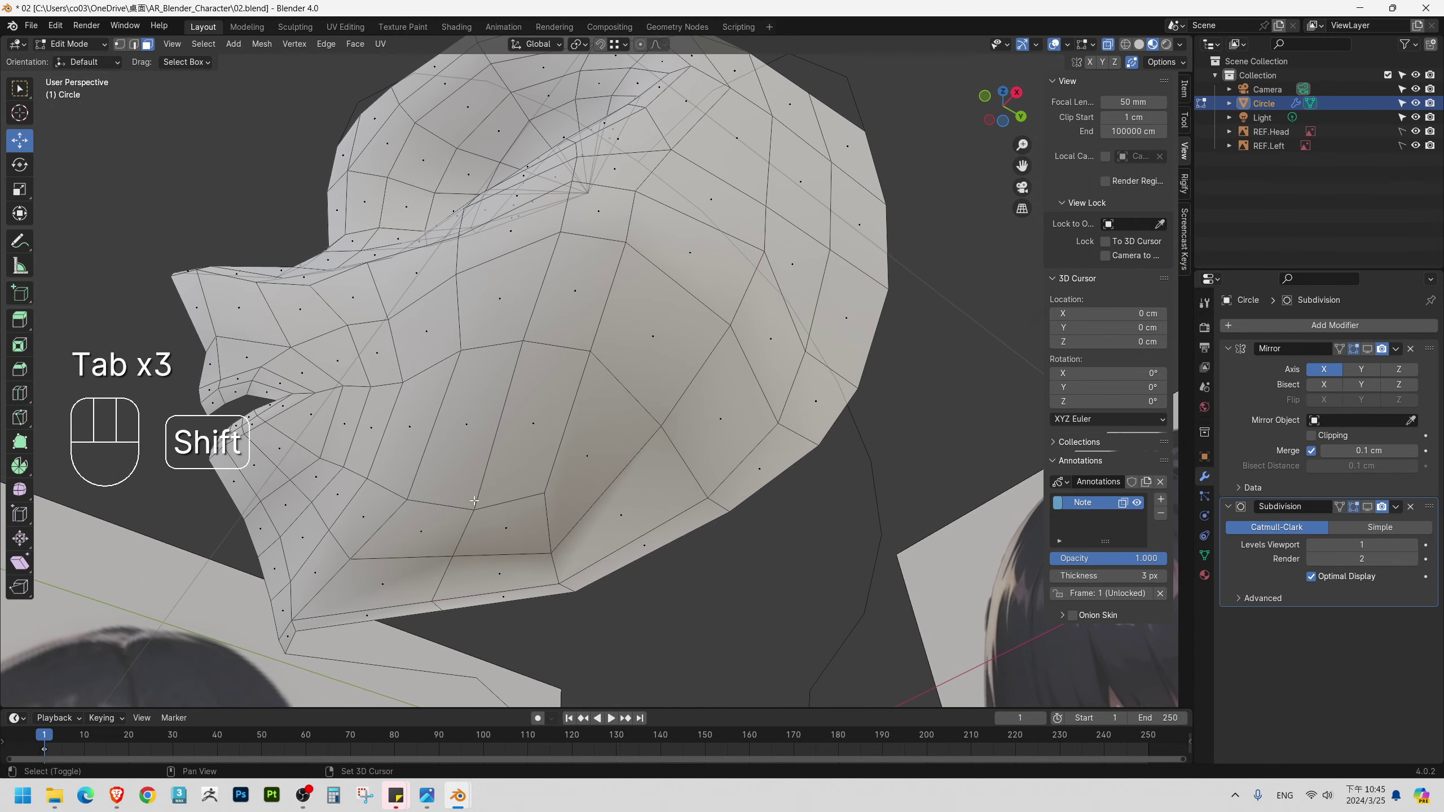
key(2)
click(458, 498)
drag(494, 463, 508, 475)
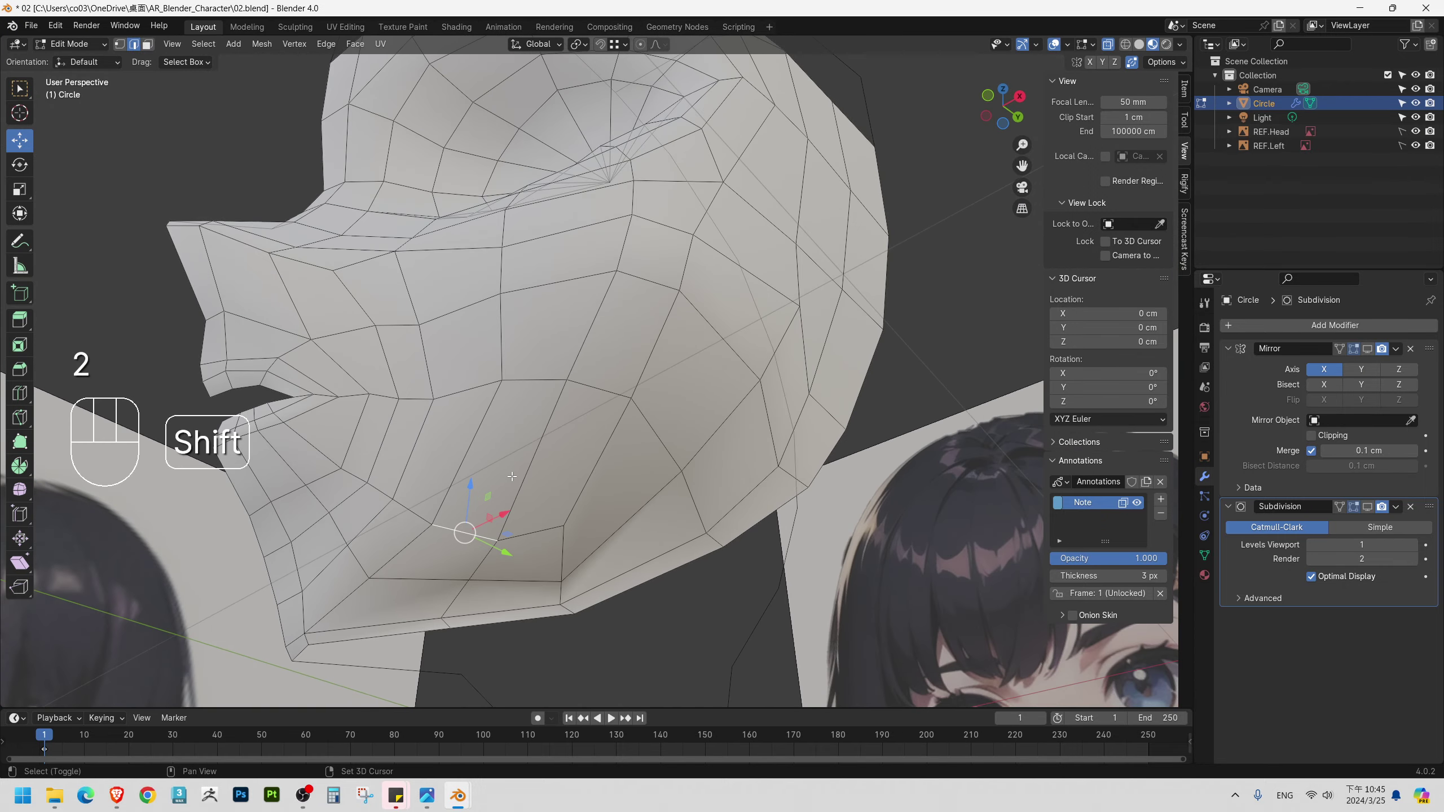
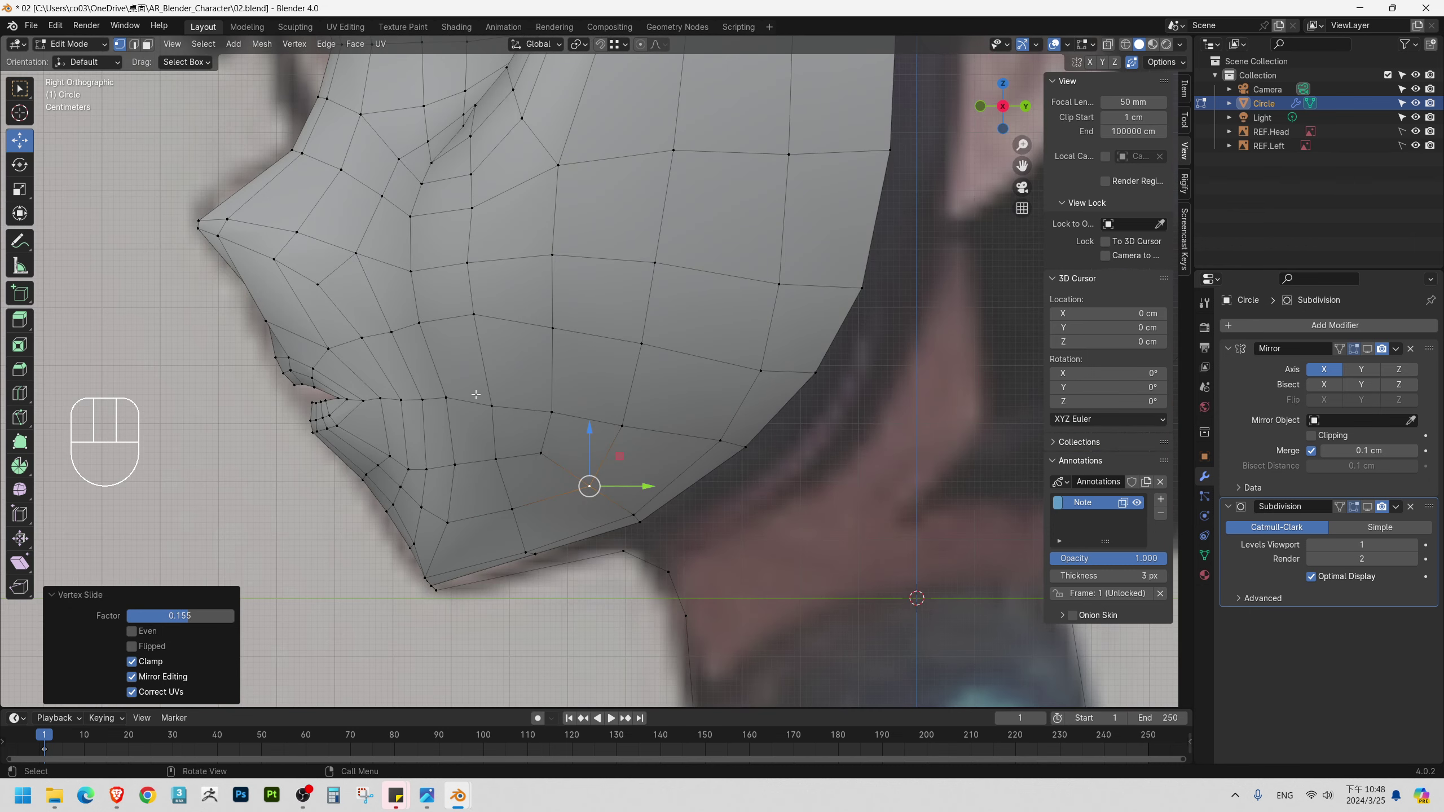
Move face-profile vertices front to back along Y, then leave Edit Mode to preview the smoothed face.
click(446, 420)
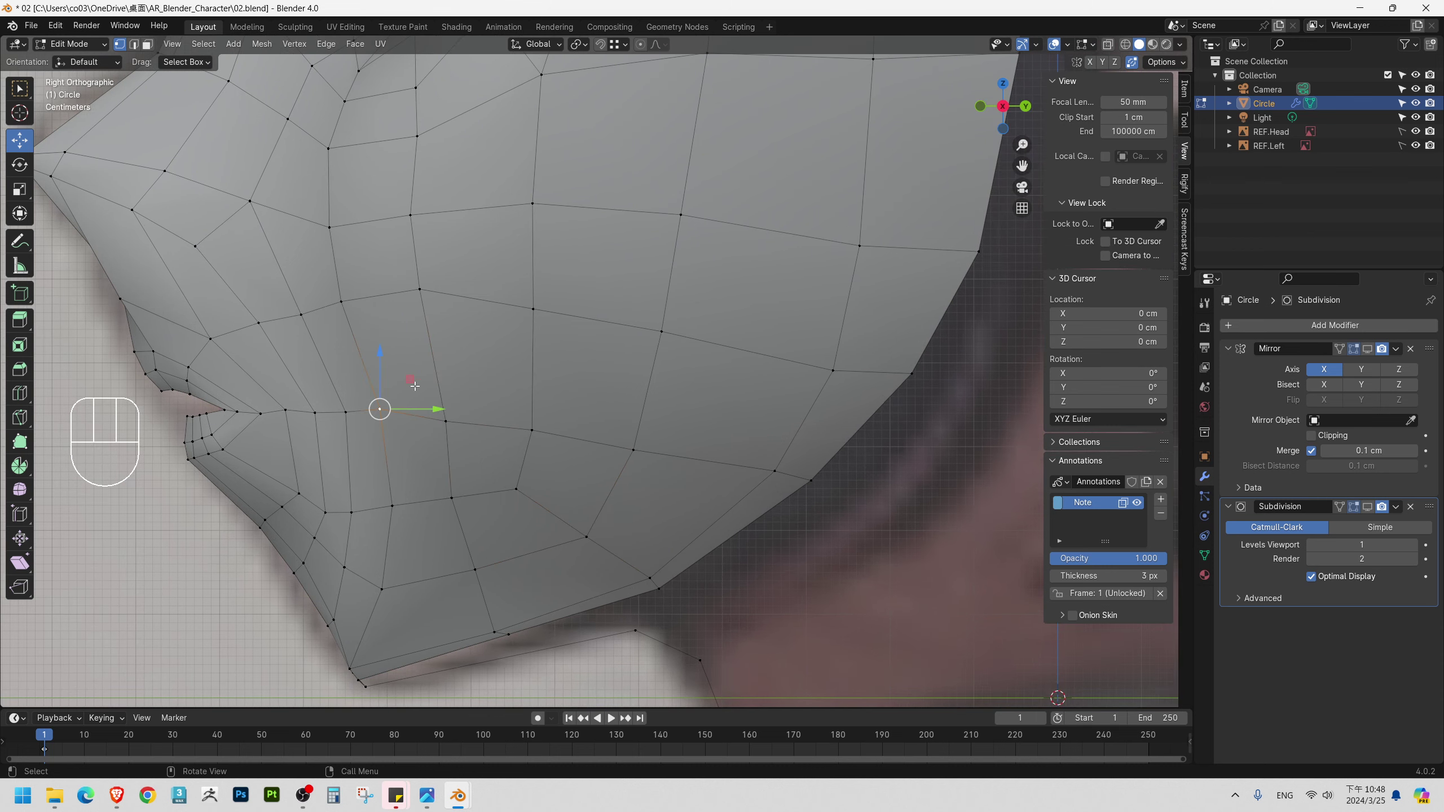
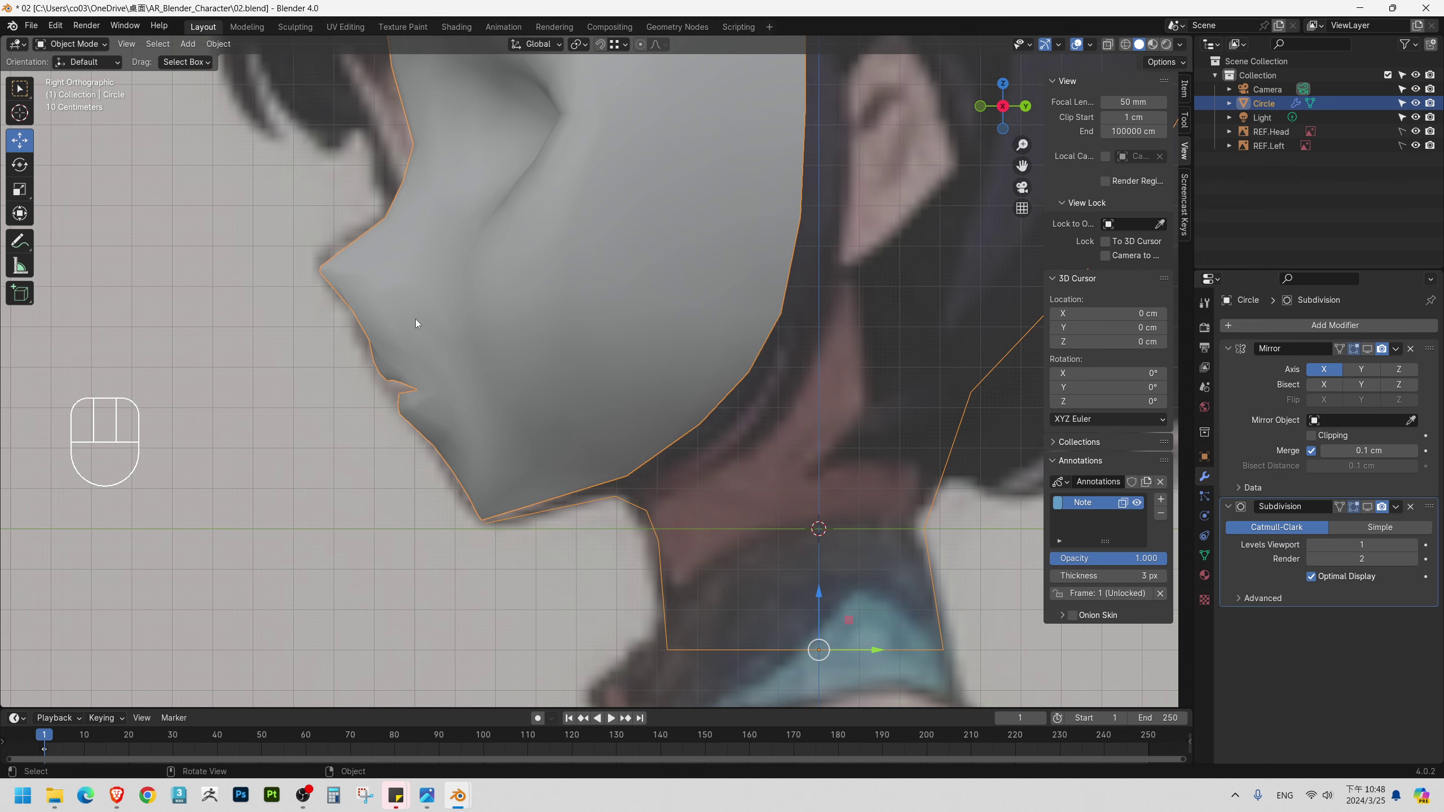
drag(463, 387, 476, 264)
key(Tab)
key(2)
key(1)
click(416, 362)
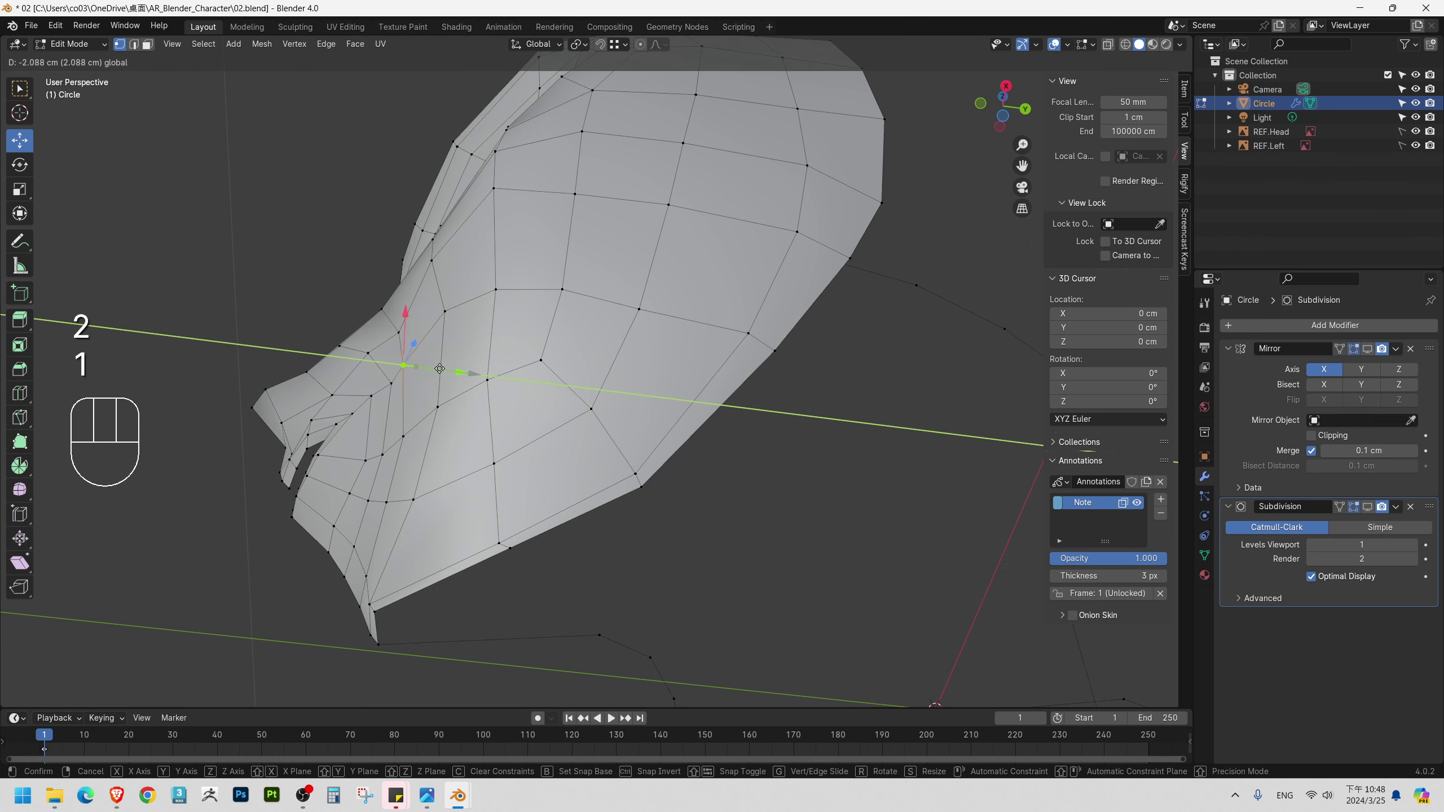
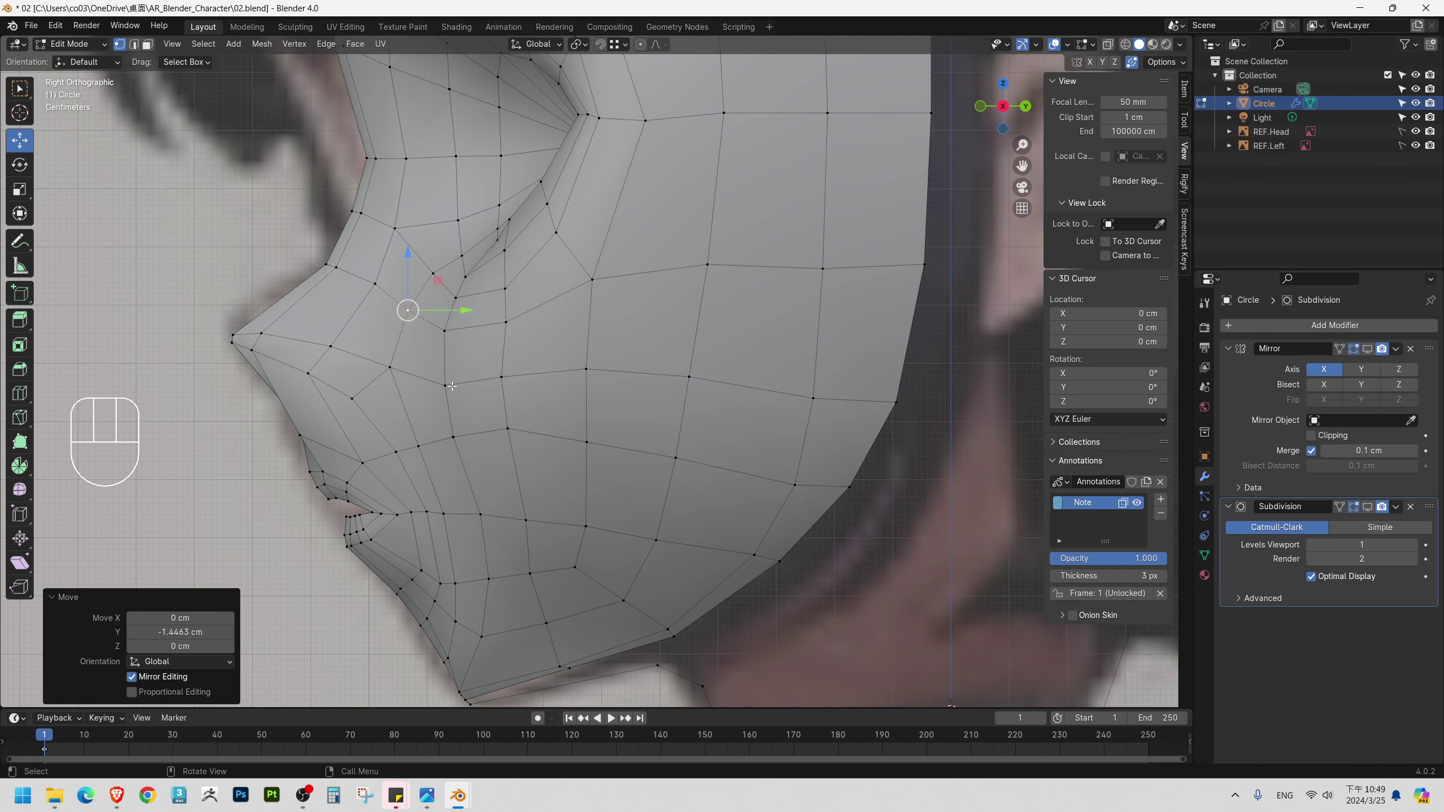
key(Tab)
drag(455, 357, 593, 356)
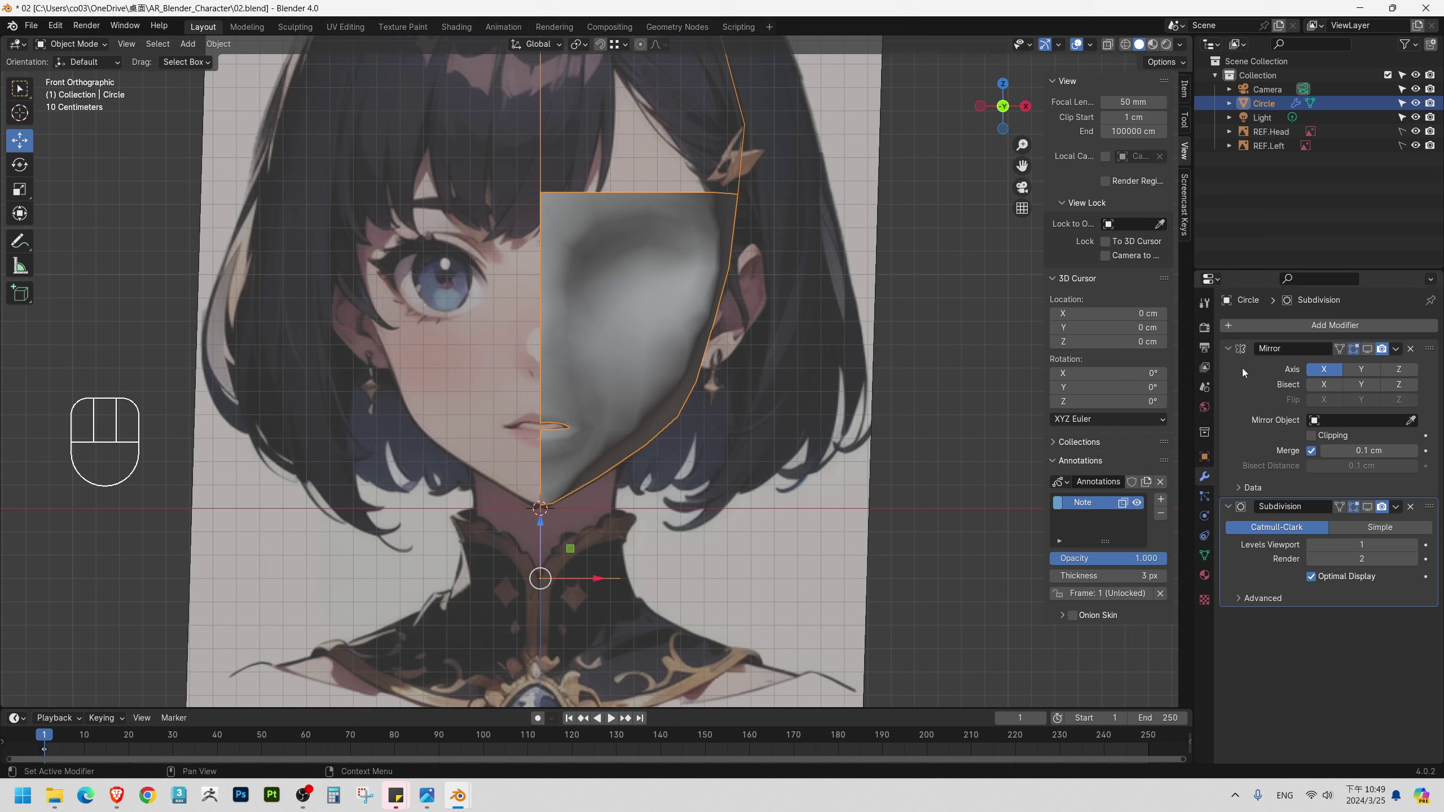
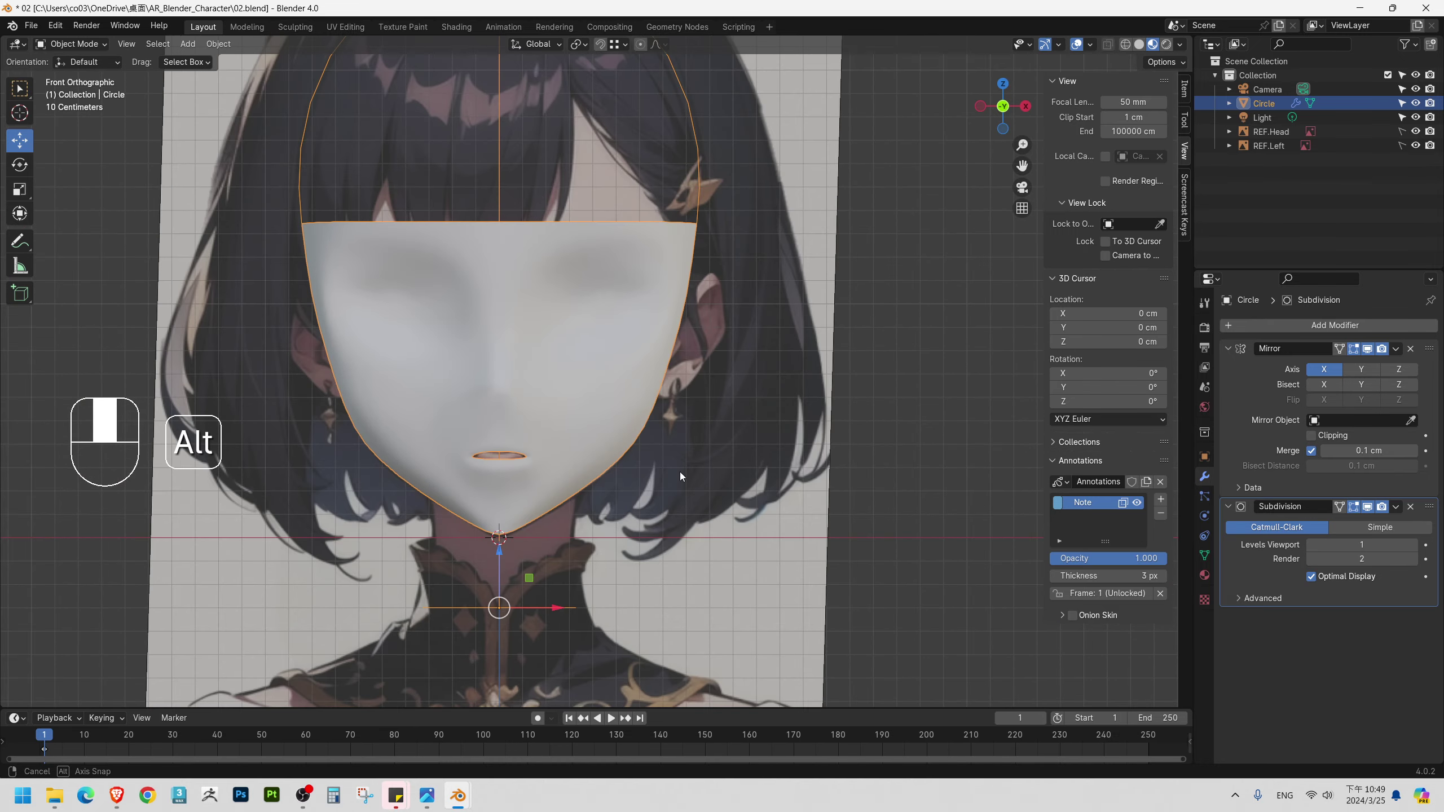
drag(601, 456, 658, 433)
drag(788, 436, 587, 428)
drag(607, 396, 597, 409)
drag(577, 406, 543, 390)
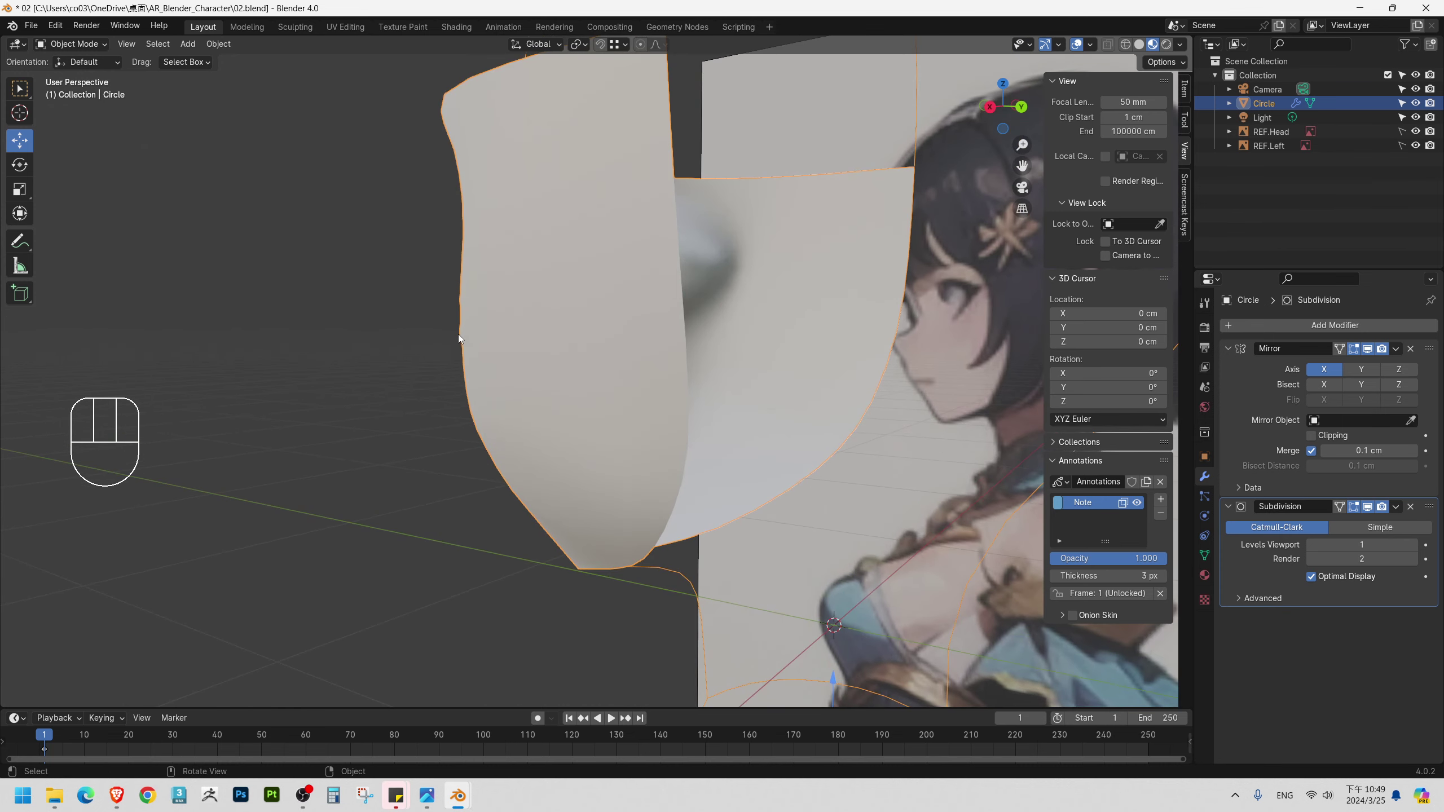
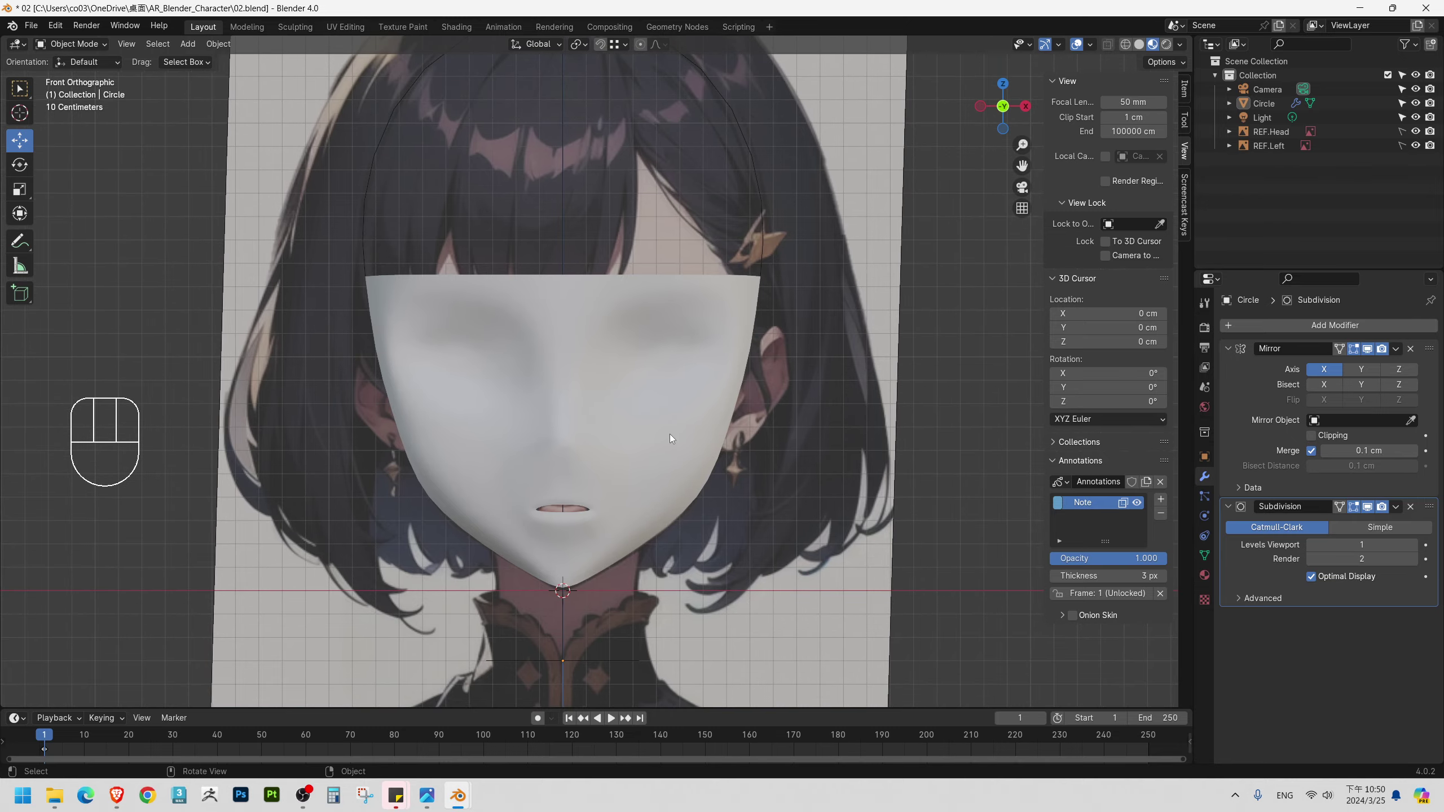
Orbit around the head mesh and put the Circle object back into Edit Mode.
drag(616, 422, 497, 404)
drag(700, 338, 682, 341)
drag(722, 333, 722, 391)
key(Tab)
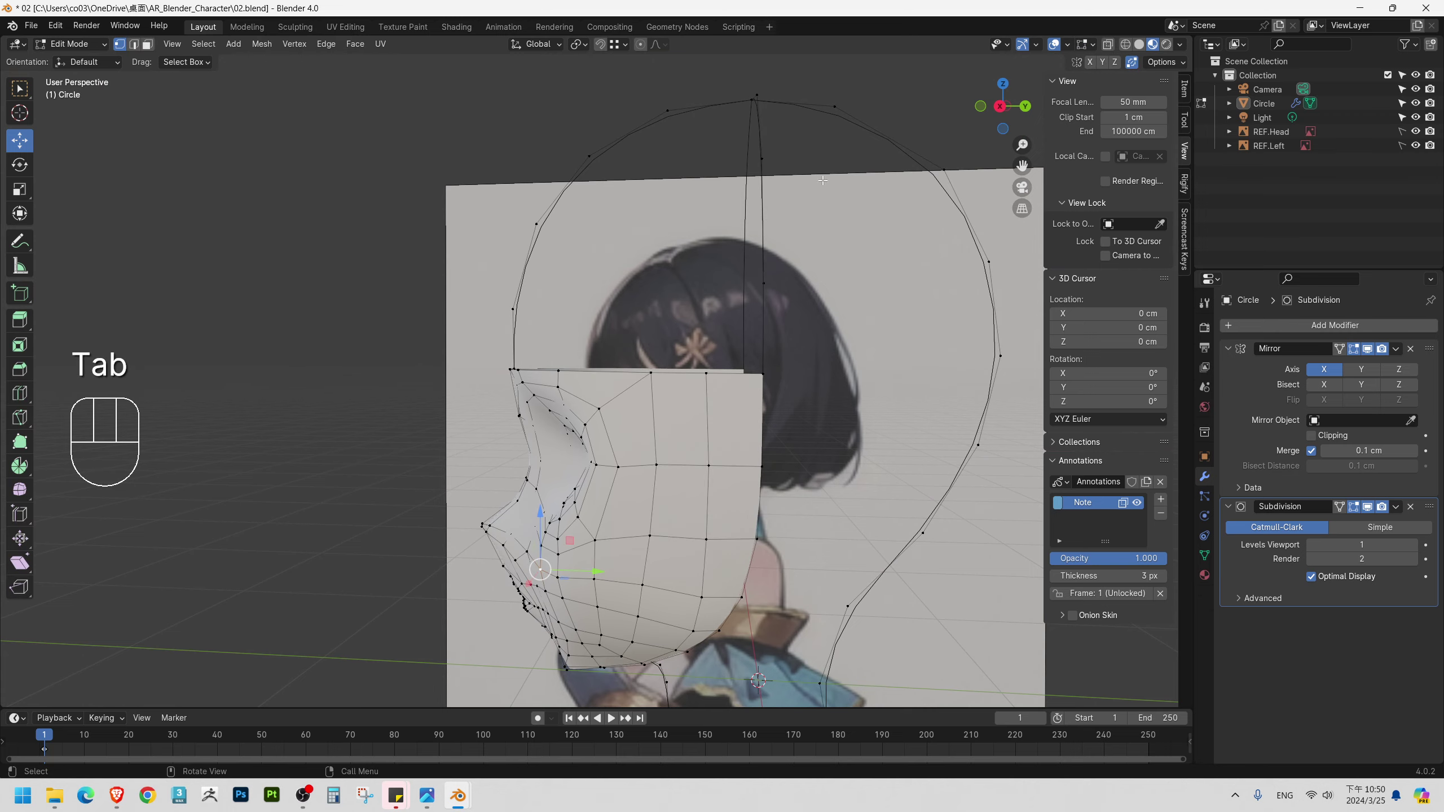
middle_click(666, 167)
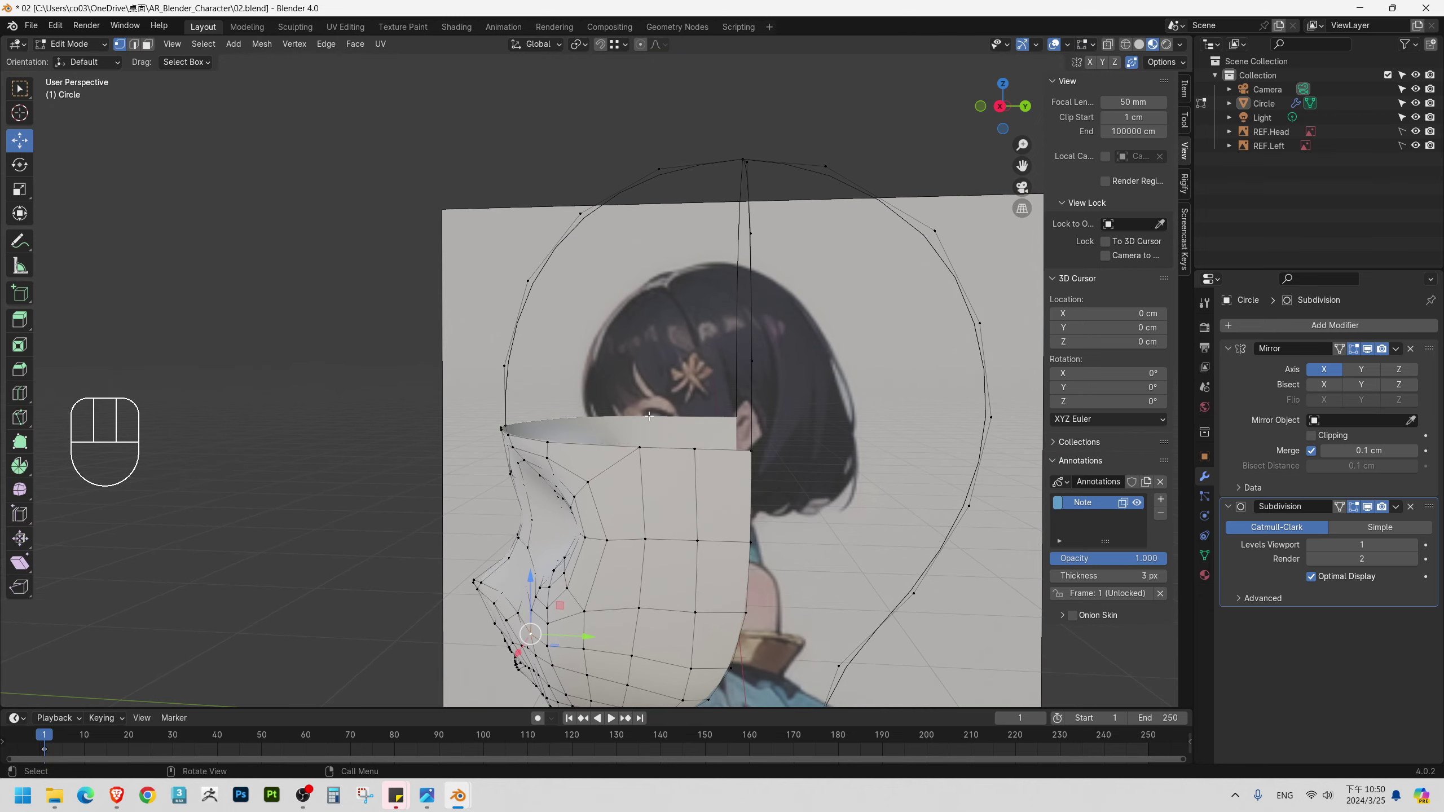
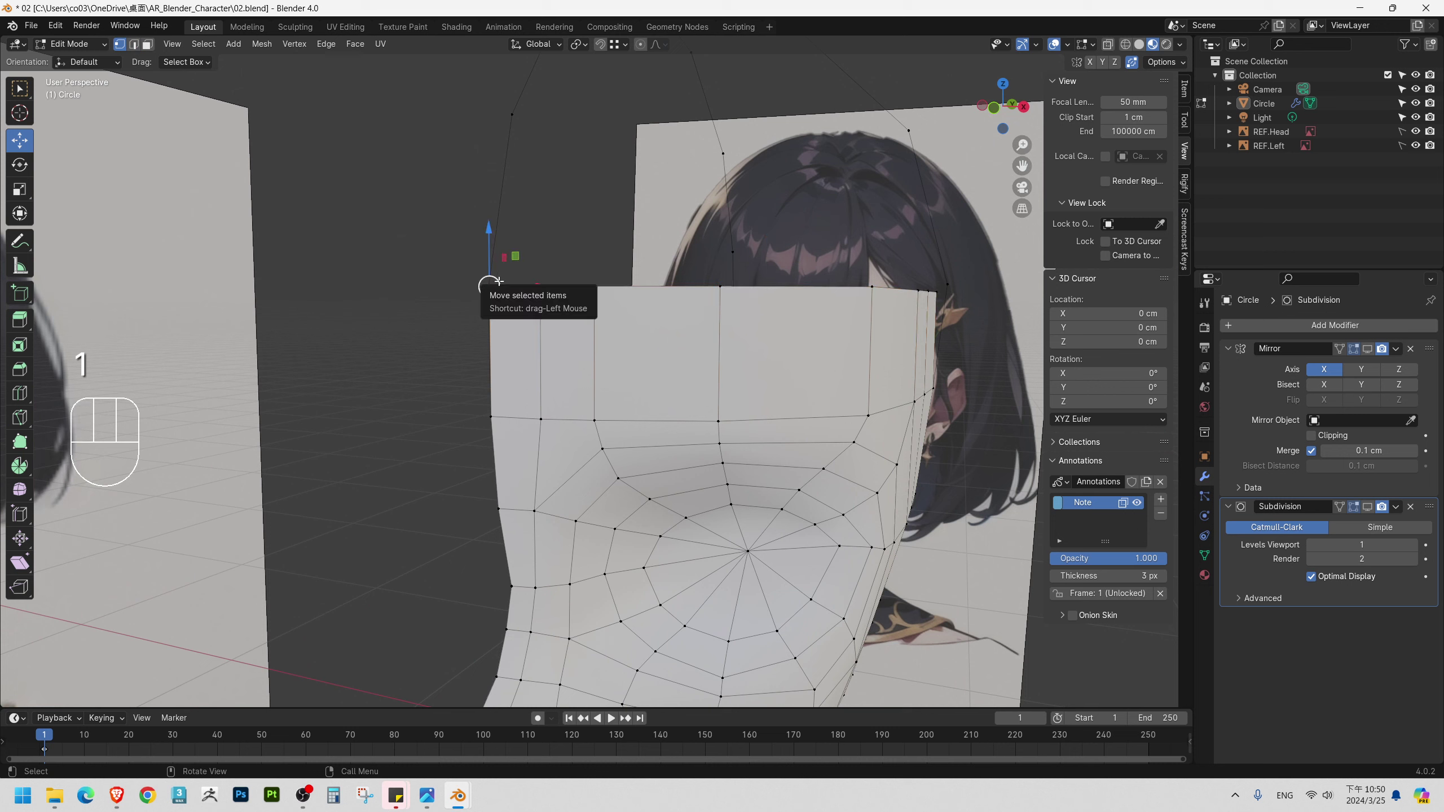
Extend the selection along the forehead border and move those vertices sideways.
key(ctrl+z)
key(g)
key(b)
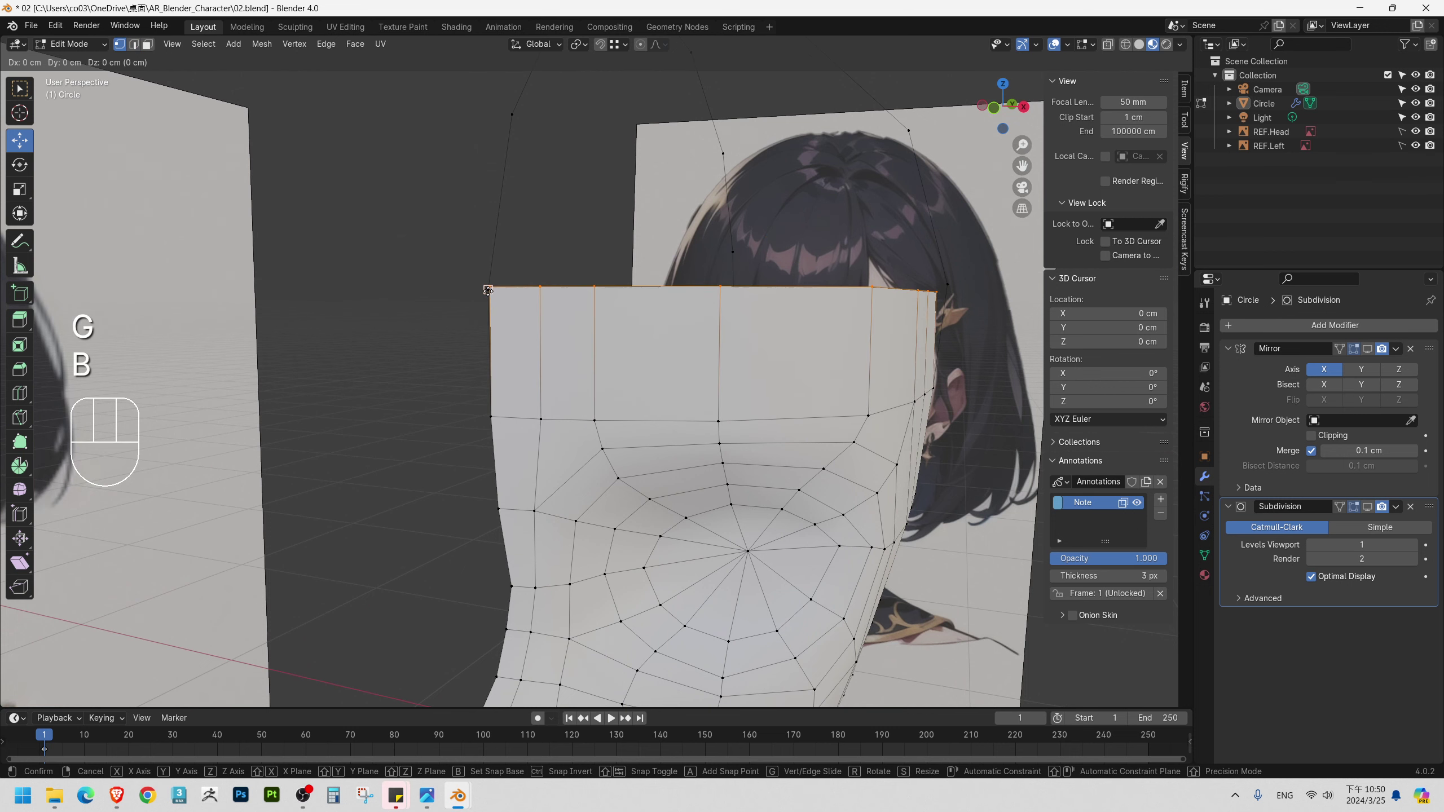
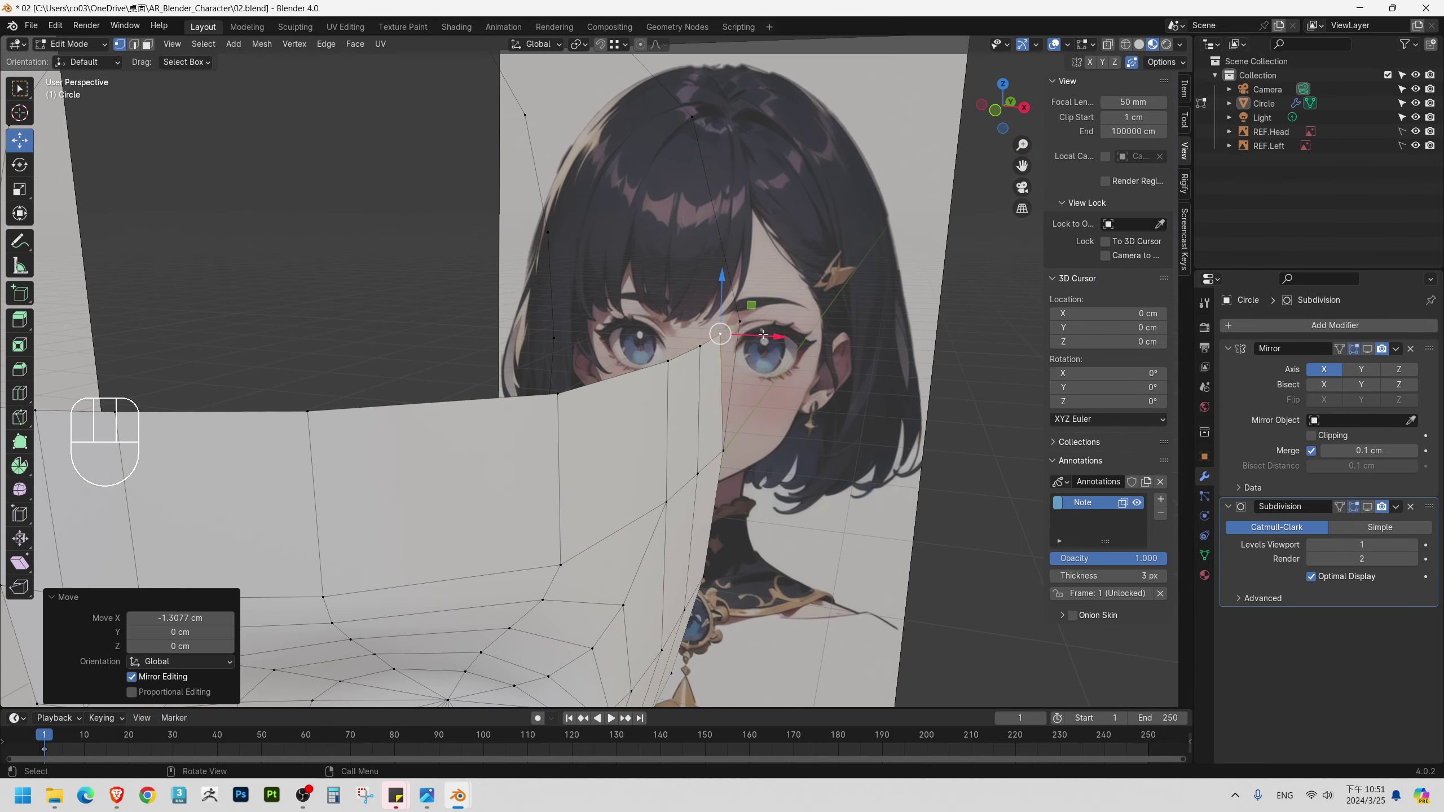
Dissolve a selected vertex, then undo to restore it.
key(shift+Tab)
key(ctrl+x)
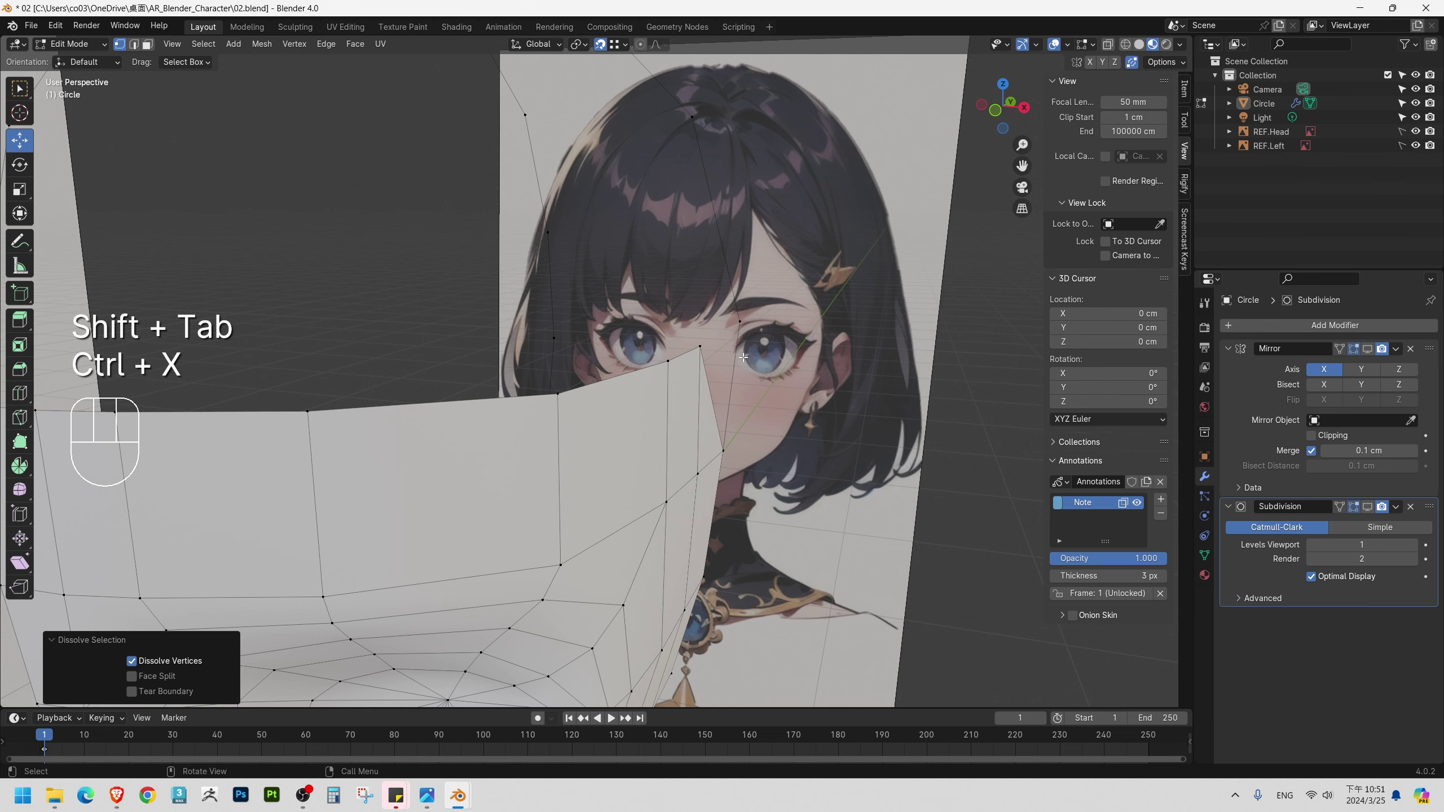
key(ctrl+shift+z)
key(ctrl+z)
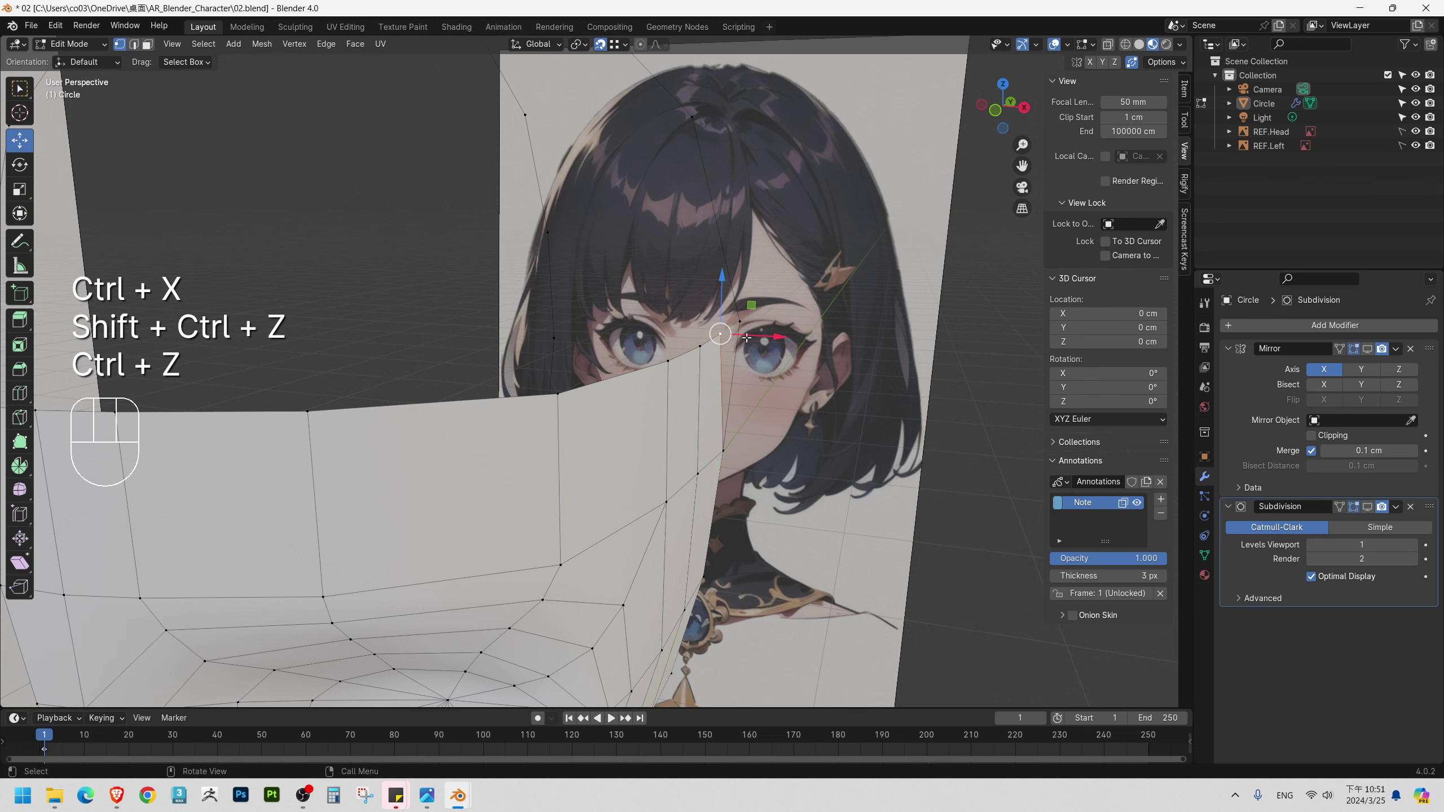
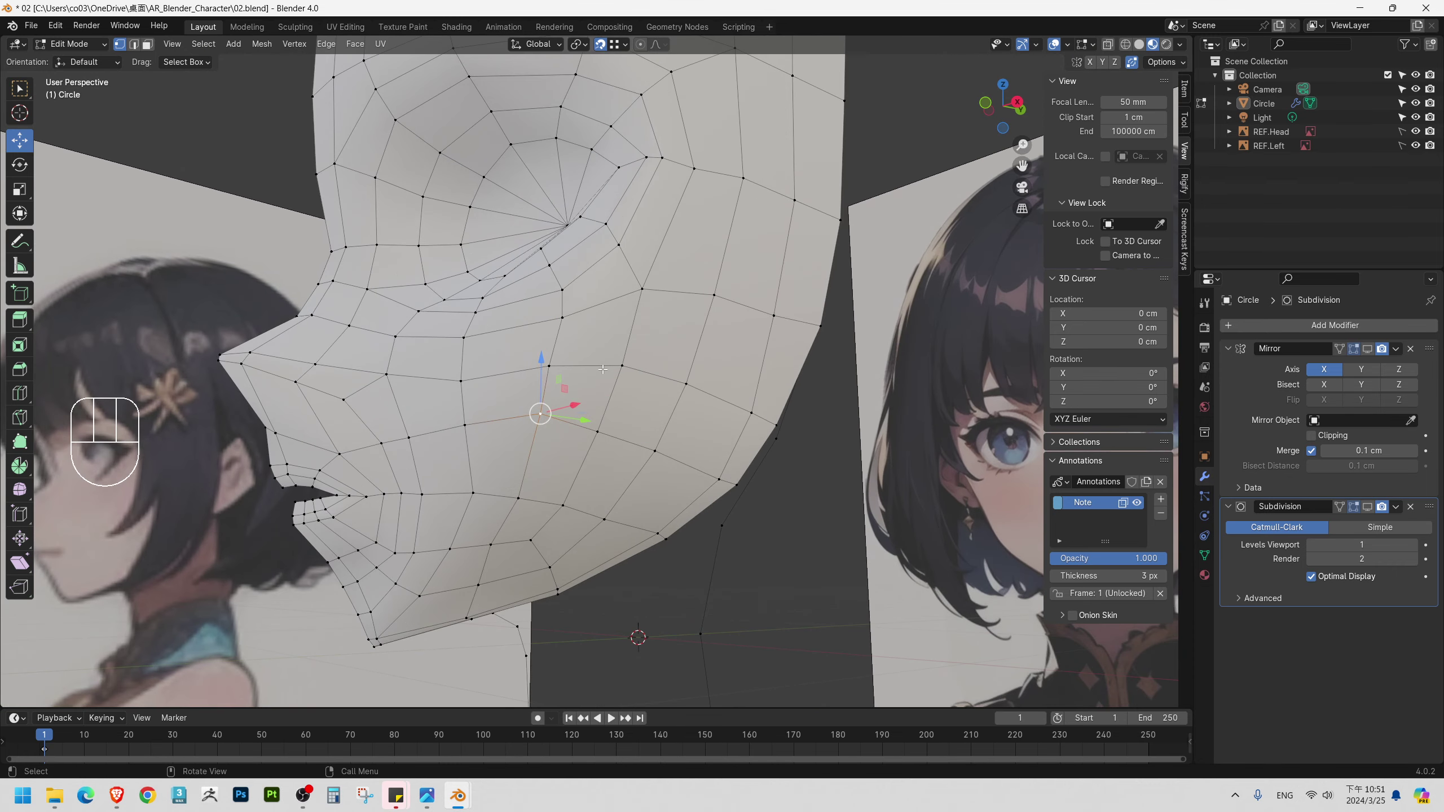
Vertex-slide two side-of-face vertices along their edges to even out the spacing.
key(shift+v)
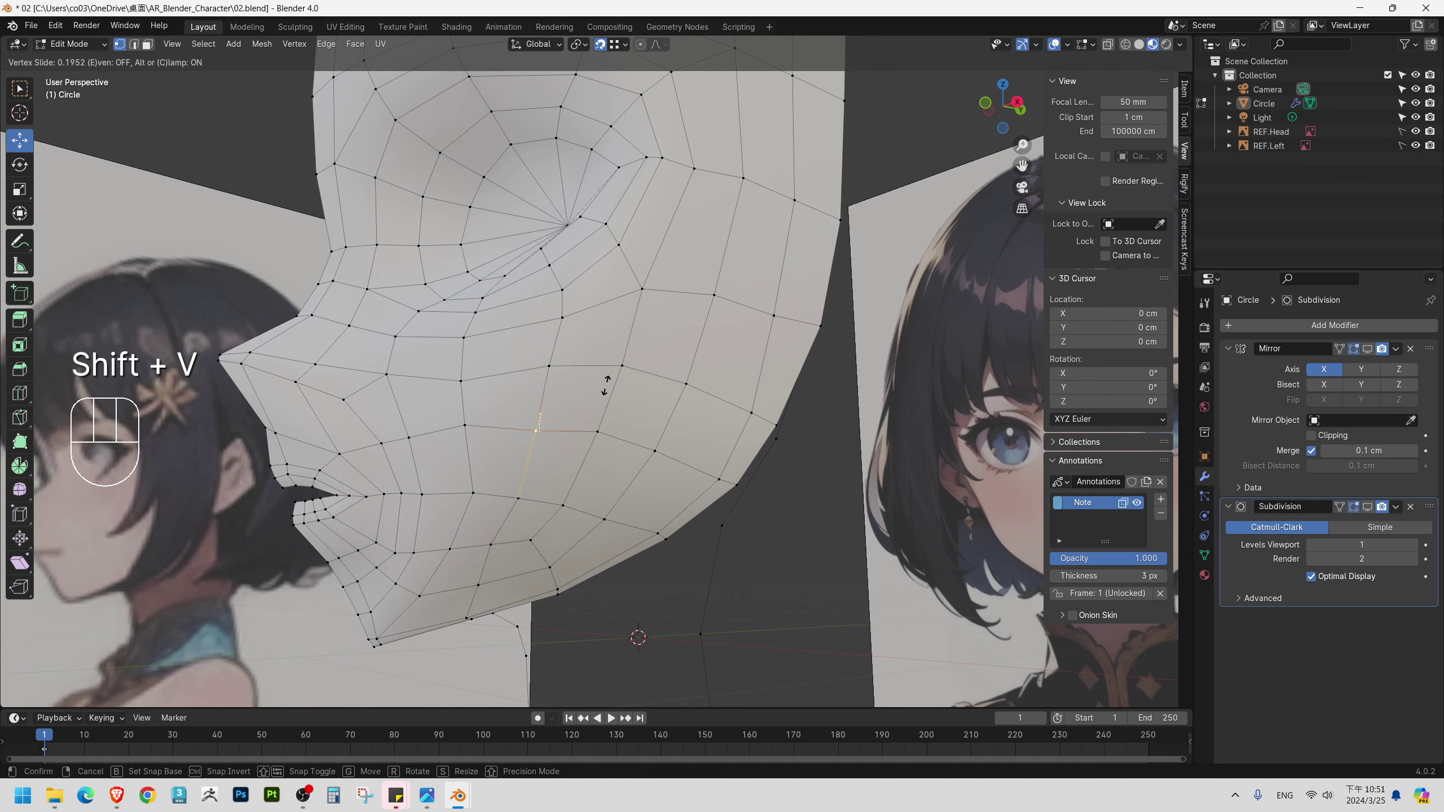
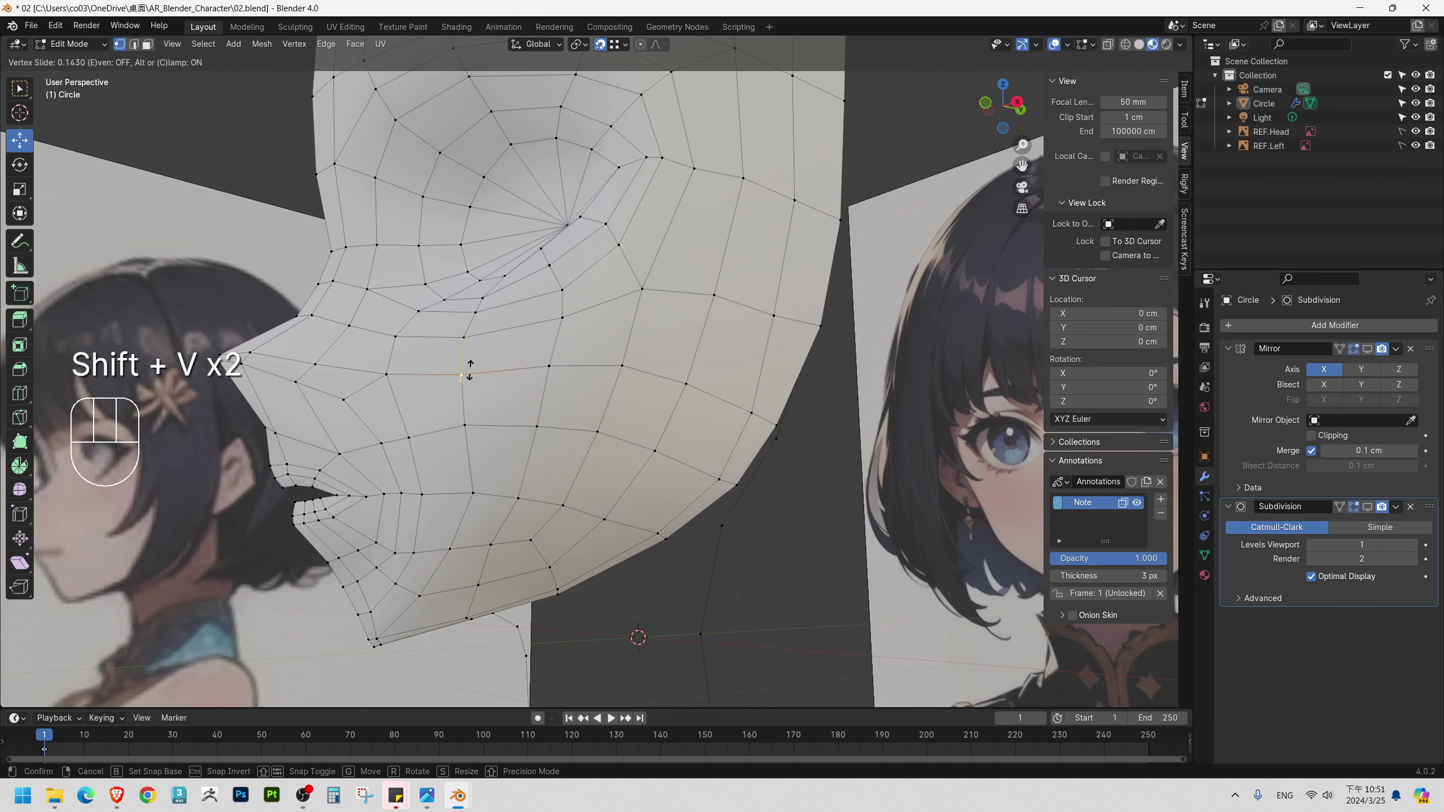
key(shift+v)
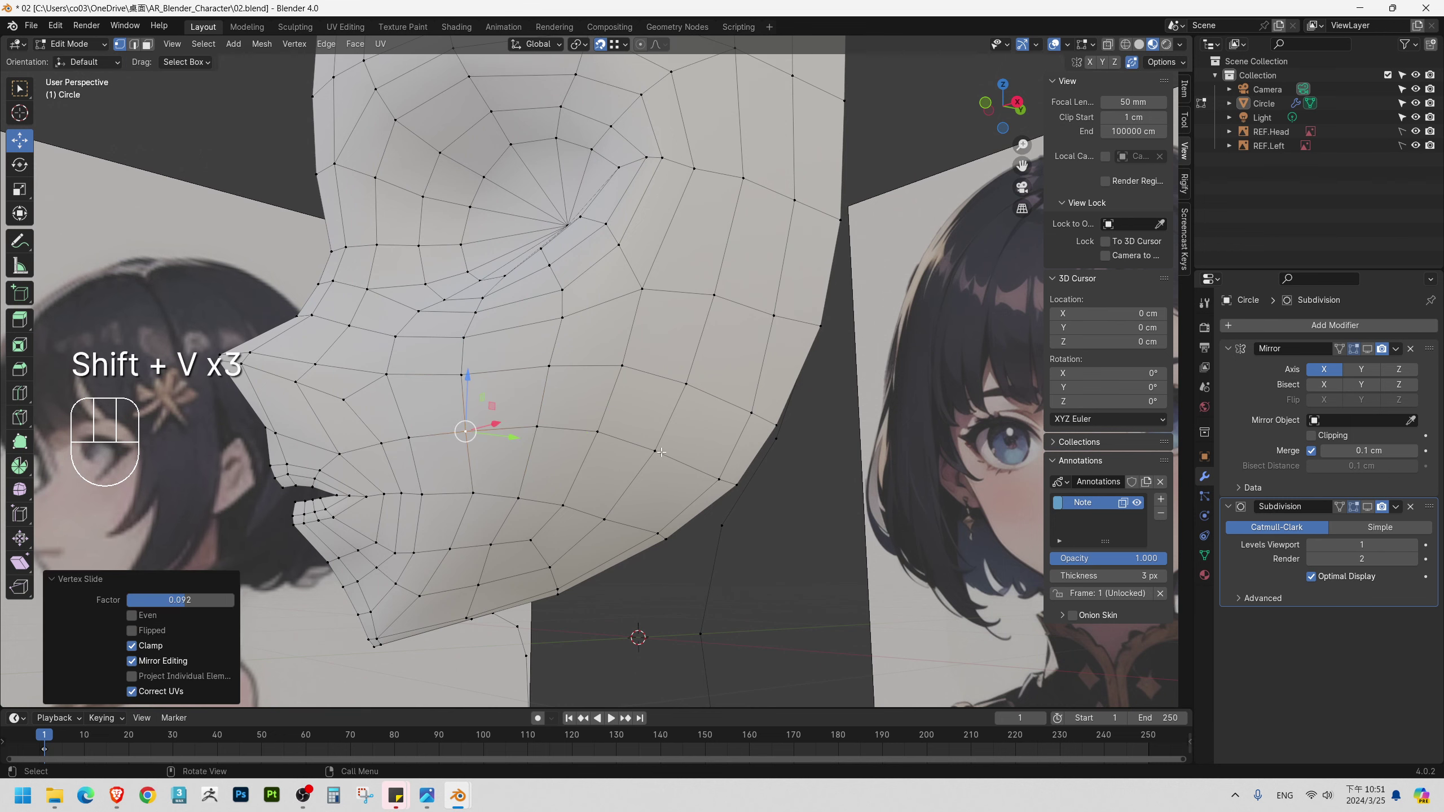
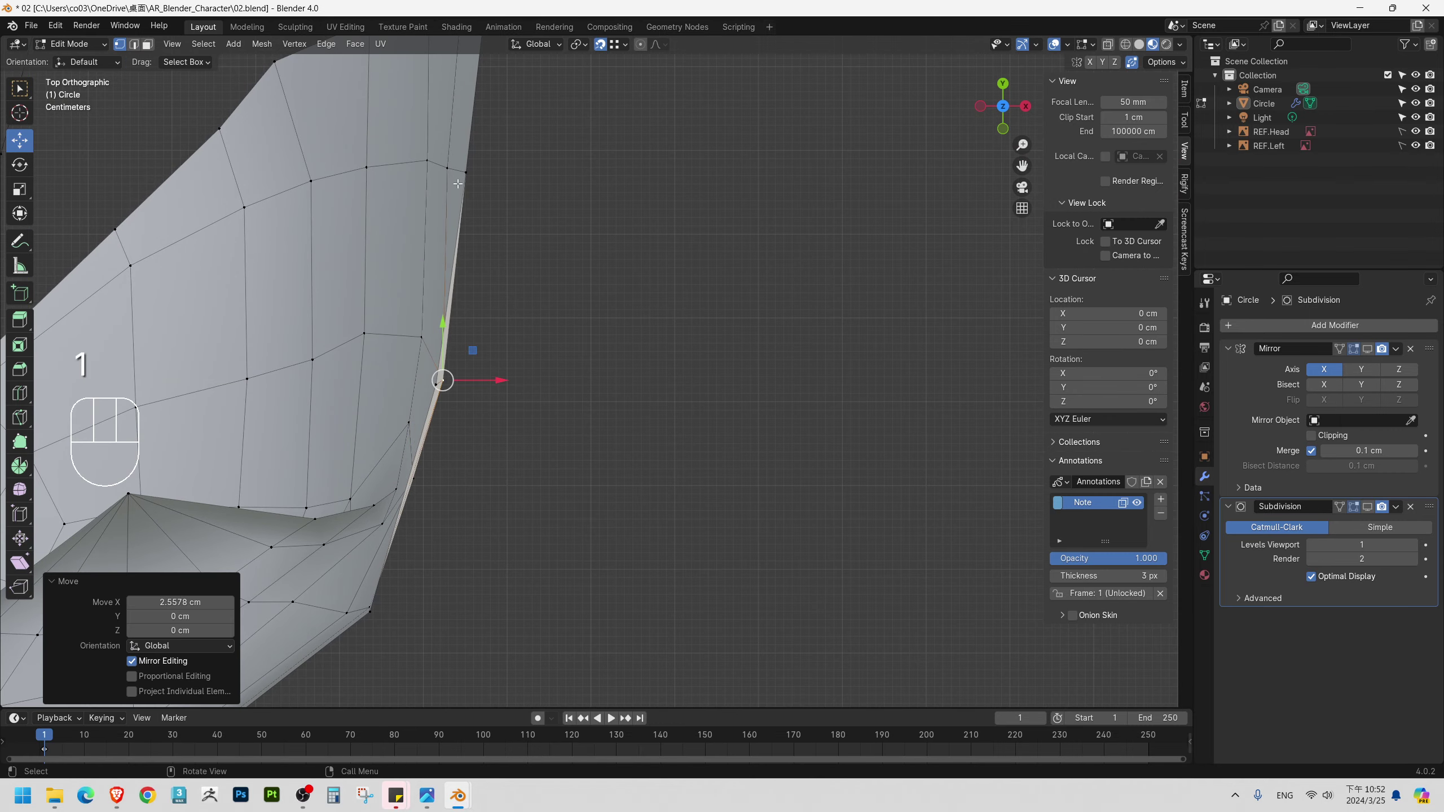
Pull two outer-contour vertices of the head outward along a locked axis in Top view.
click(449, 160)
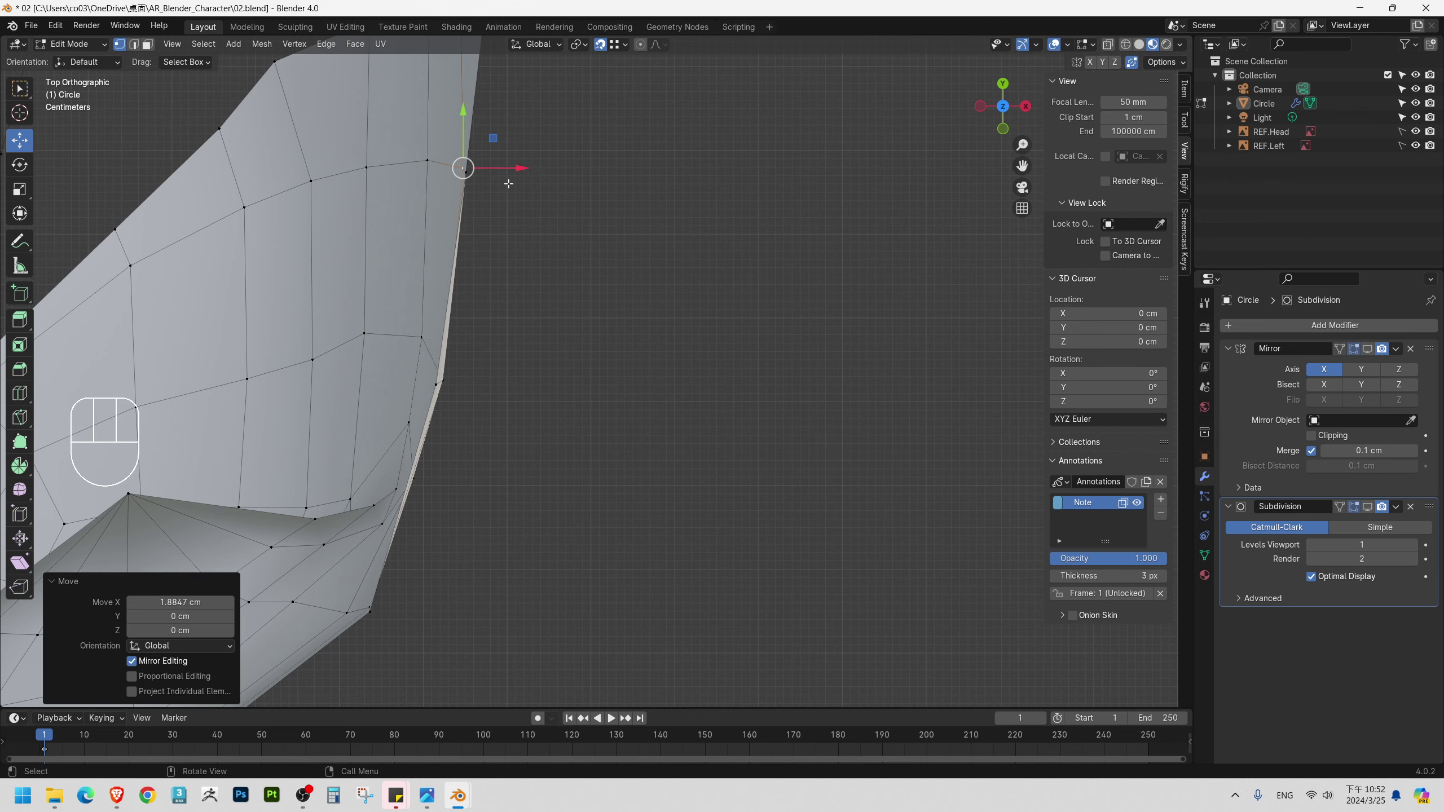
middle_click(430, 558)
click(522, 416)
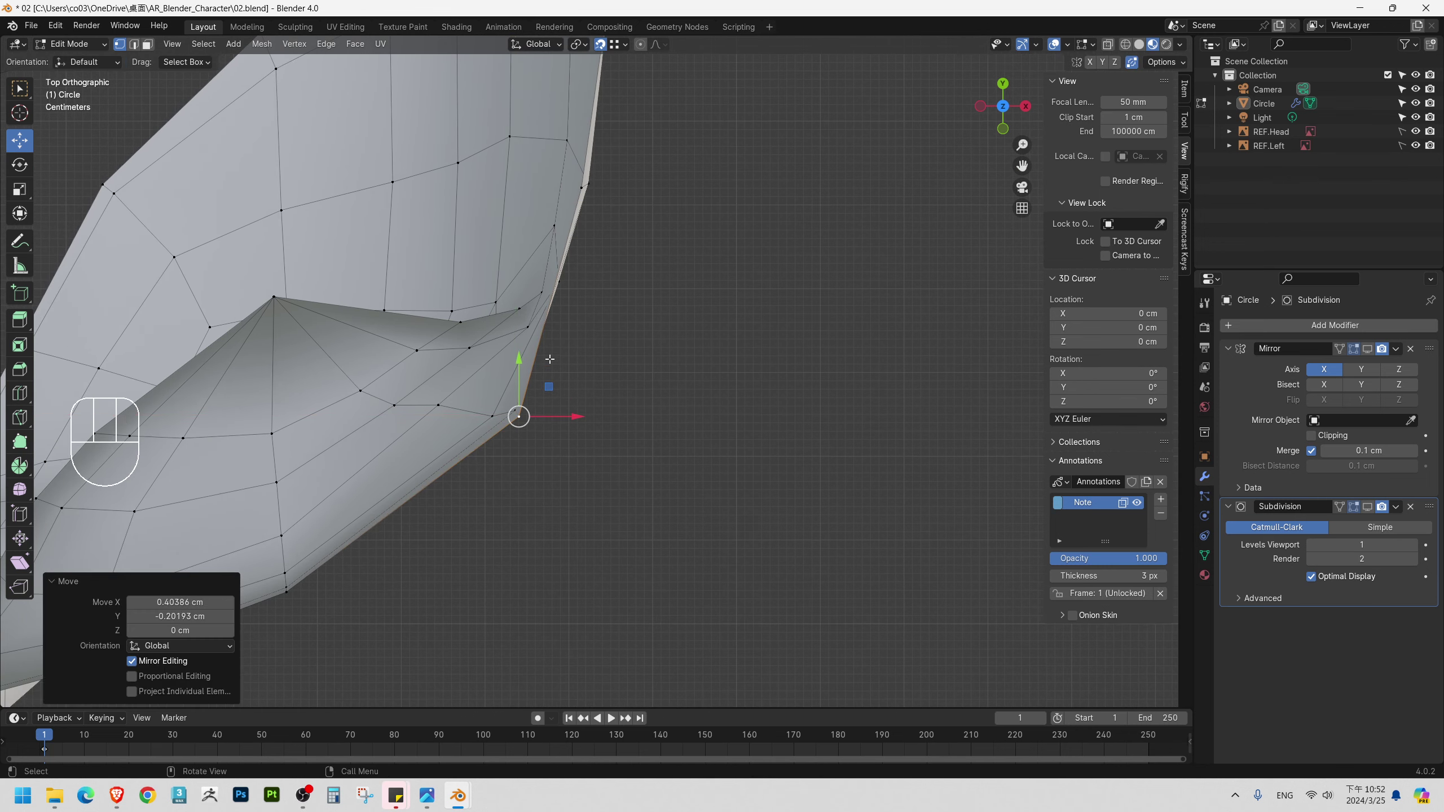
middle_click(609, 231)
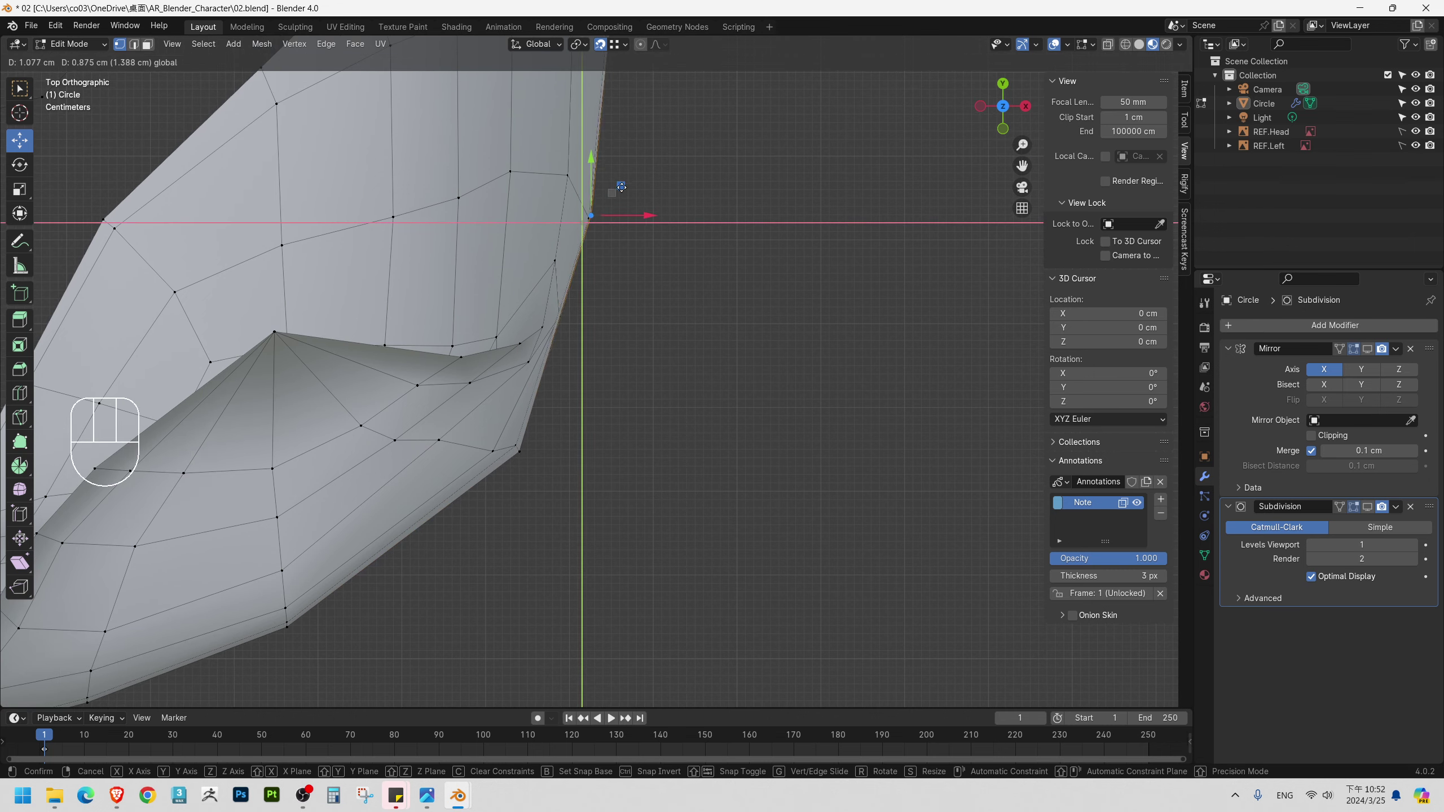
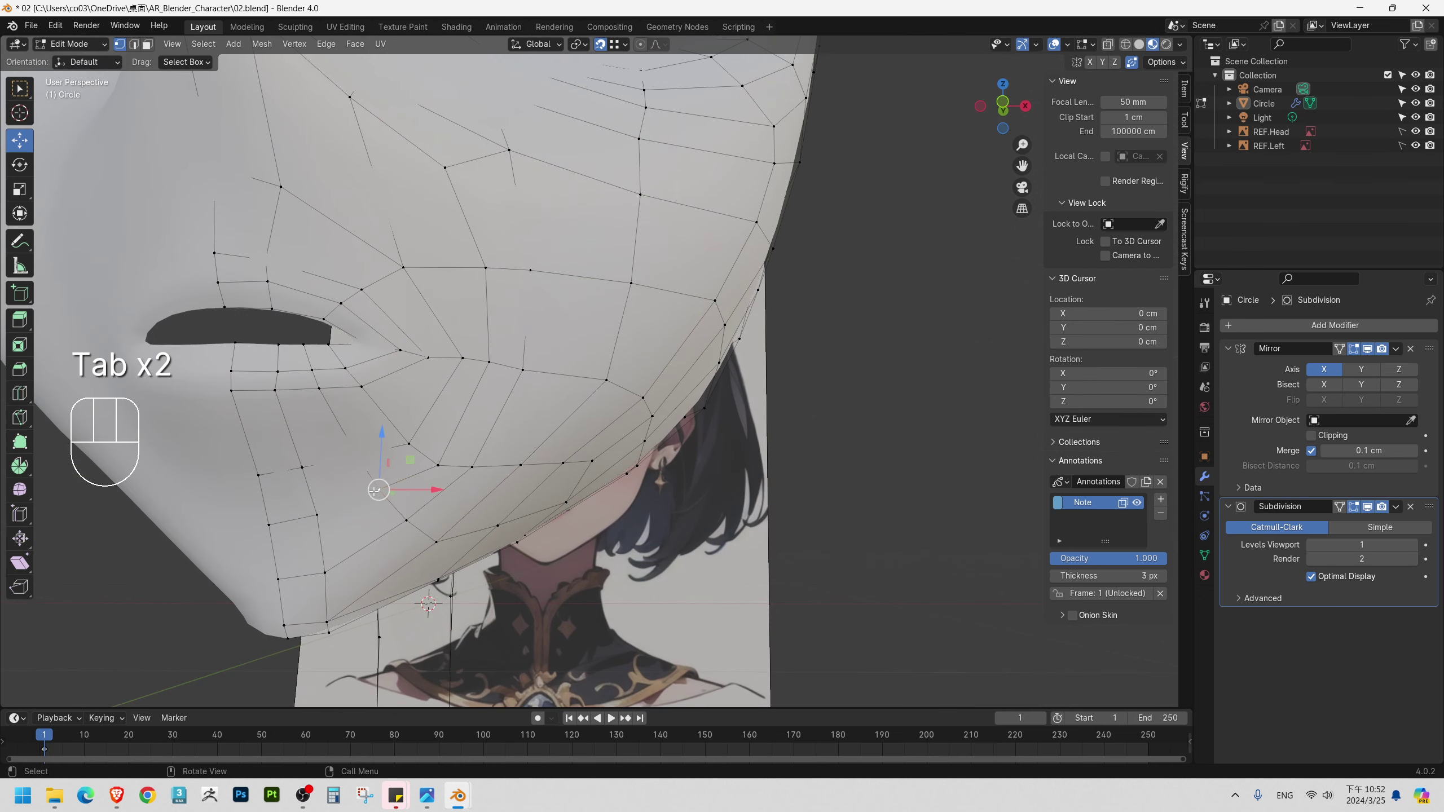
Vertex-slide a jaw-edge vertex along its edge with Shift+V.
key(shift+v)
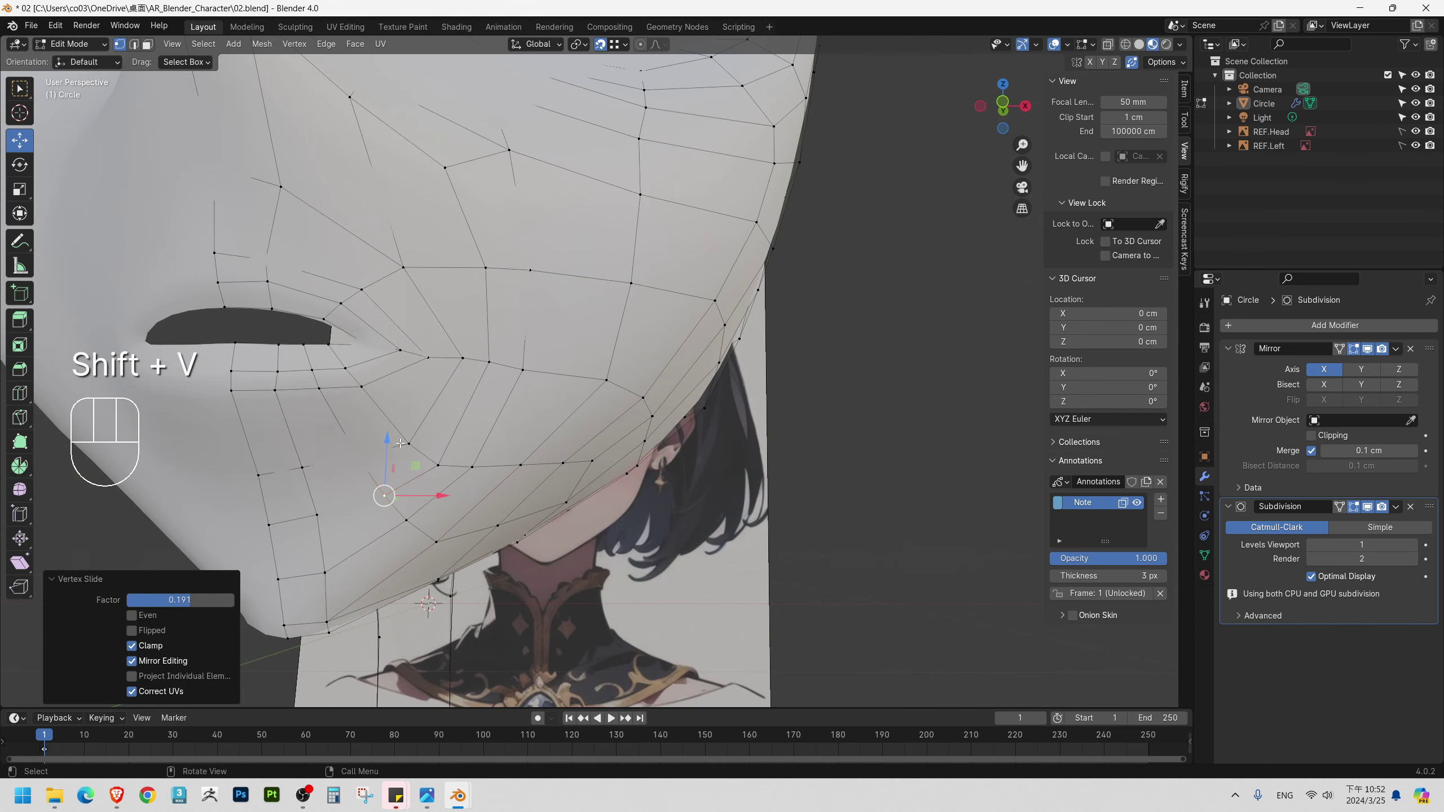
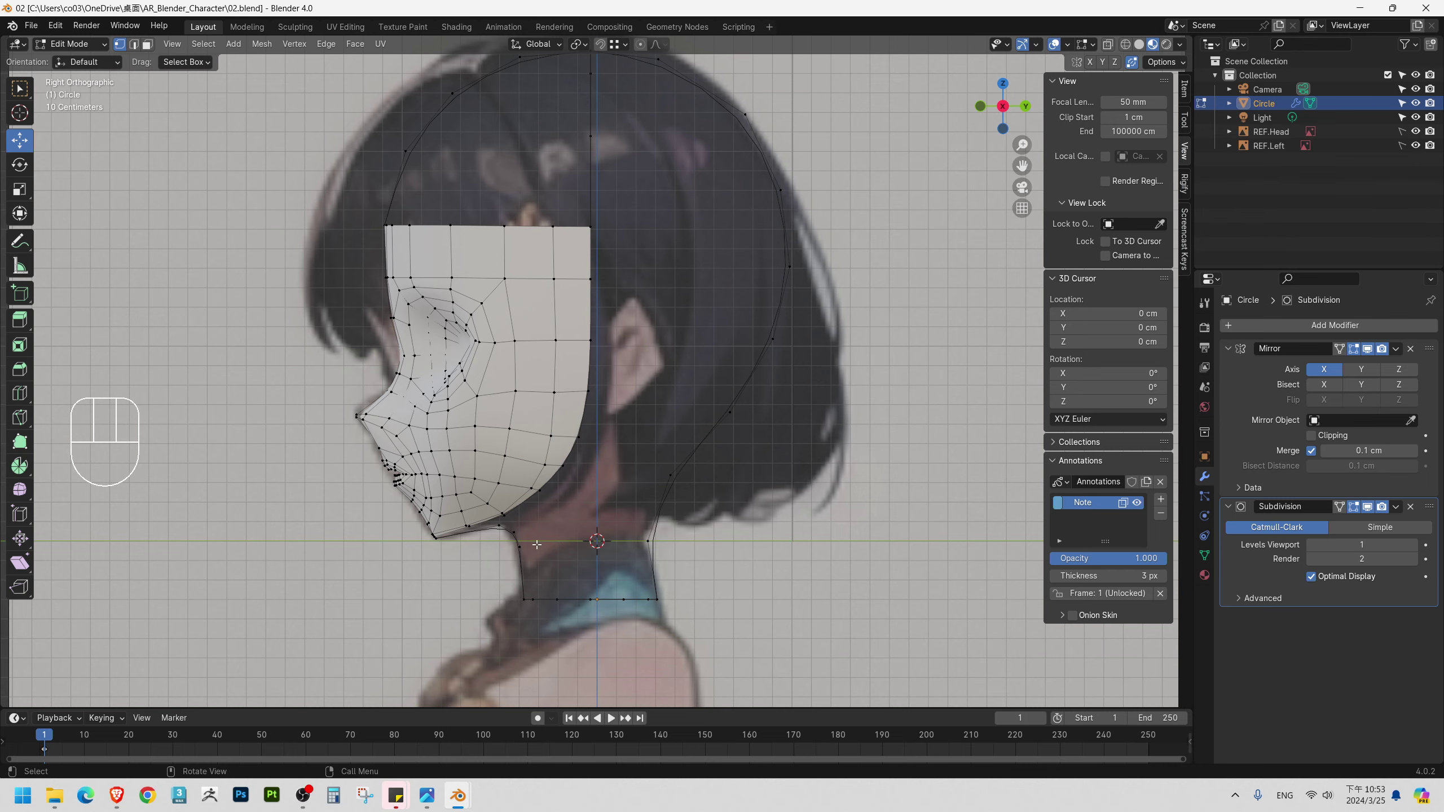
Shift the selected head vertices about a centimetre along Y after orbiting to check them.
middle_click(539, 532)
drag(437, 404, 477, 414)
drag(446, 374, 476, 412)
drag(419, 410, 426, 380)
drag(455, 375, 550, 458)
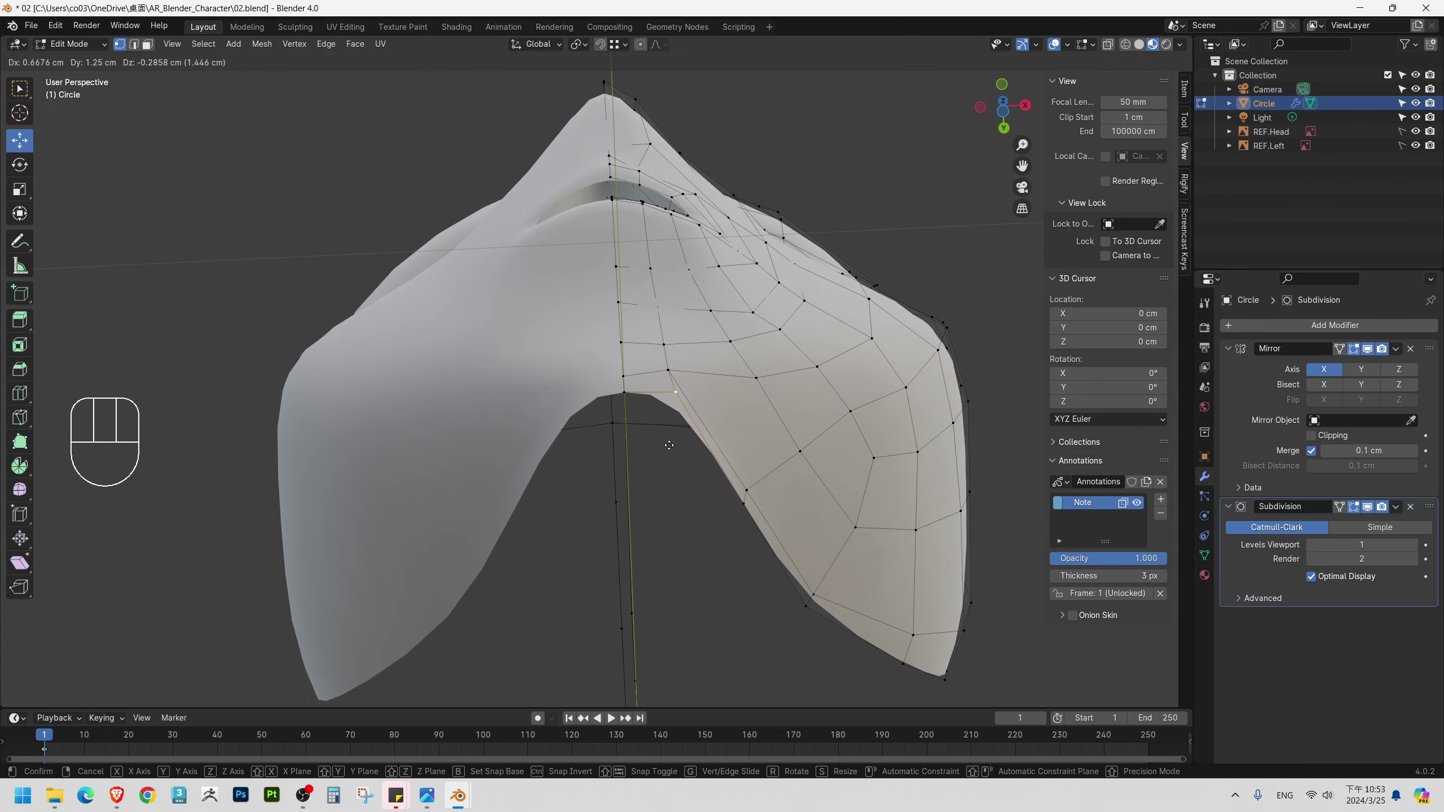
drag(734, 438, 583, 523)
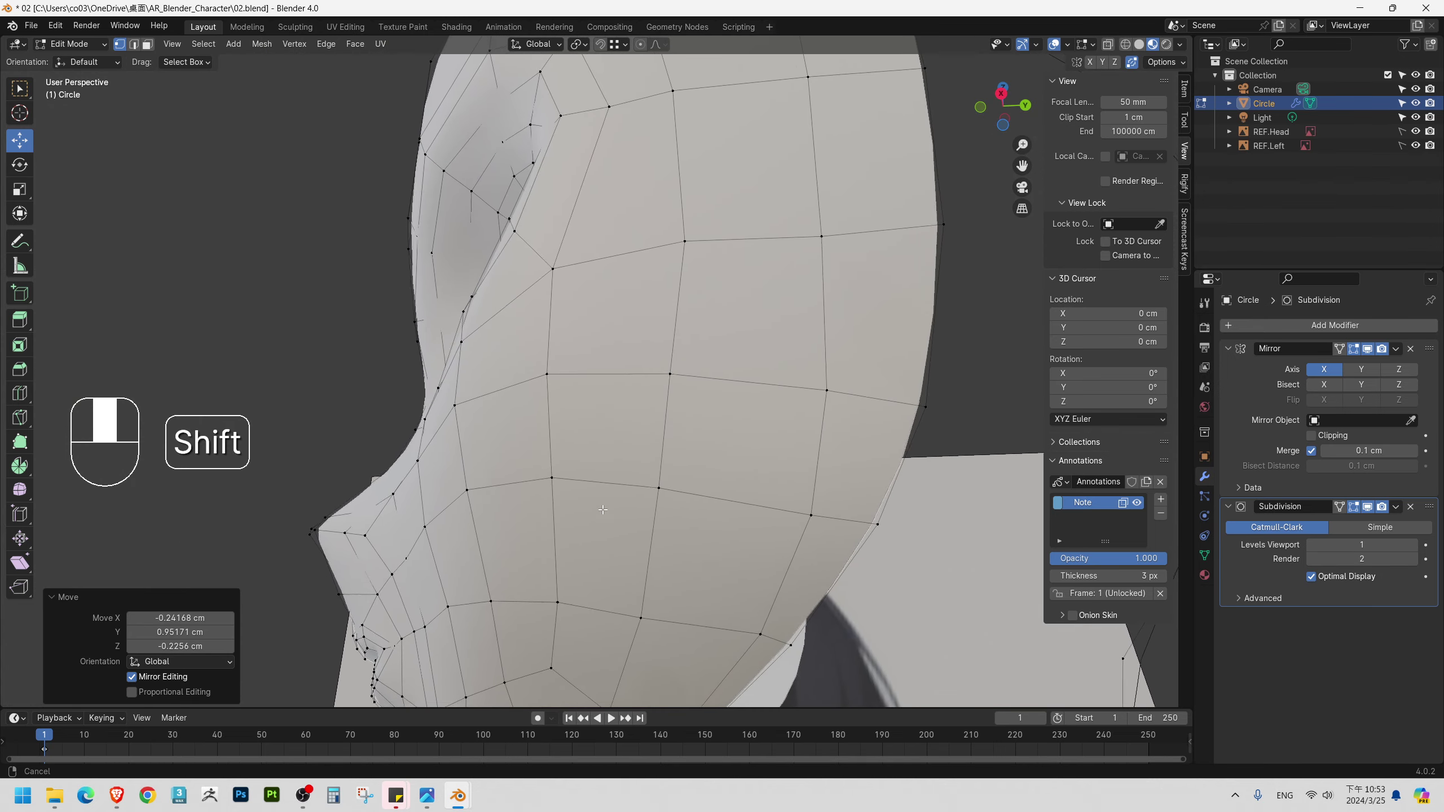